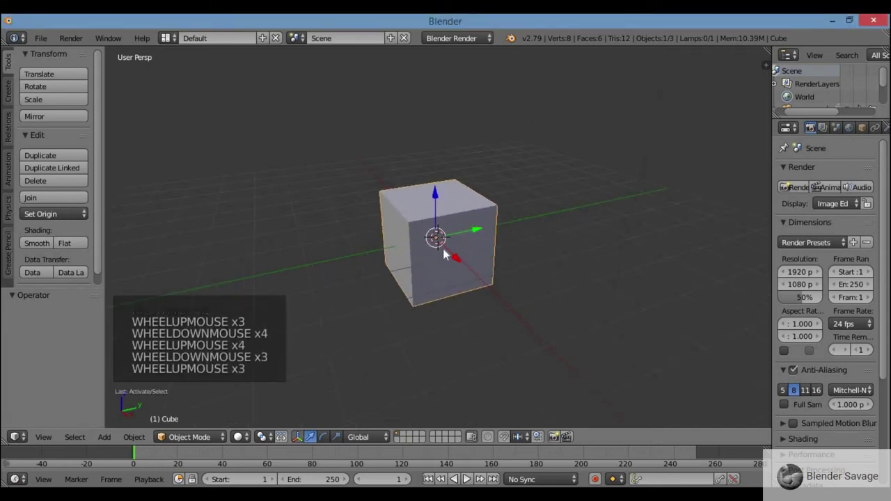
# Bring up the 3D view's Properties shelf after adjusting the view with the scroll wheel
pyautogui.scroll(-3)
pyautogui.scroll(3)
pyautogui.scroll(3)
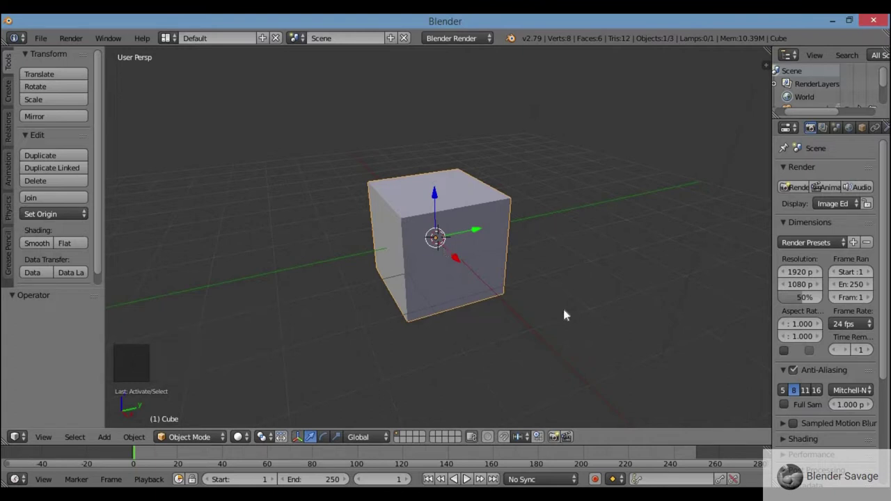
pyautogui.scroll(3)
pyautogui.scroll(-3)
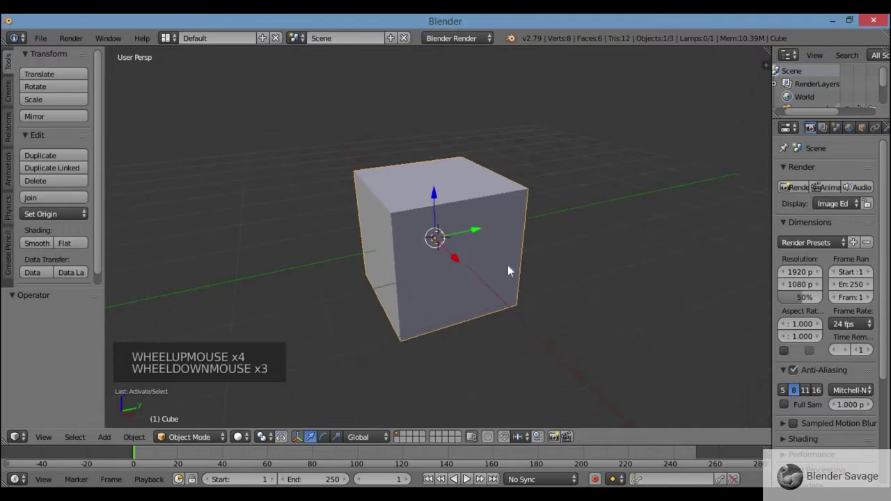
pyautogui.press('n')
pyautogui.scroll(-3)
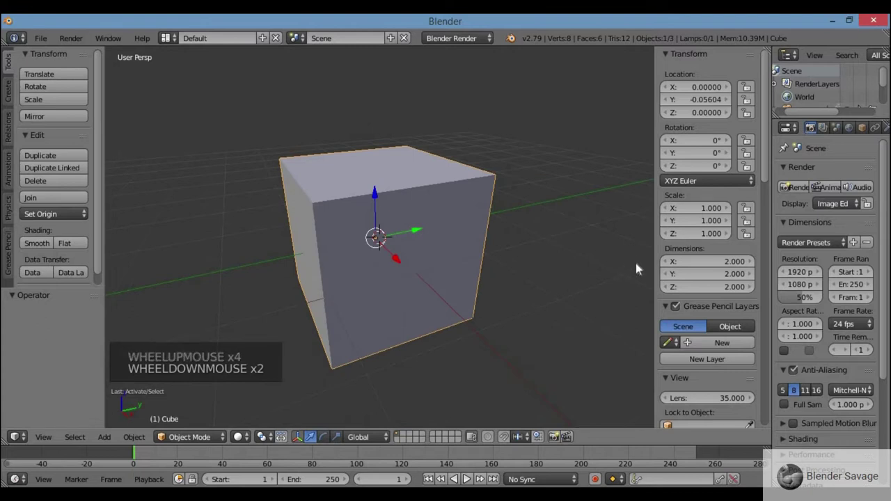
# Scroll the shelf's display settings down to the Background Images option
pyautogui.press('n')
pyautogui.press('n')
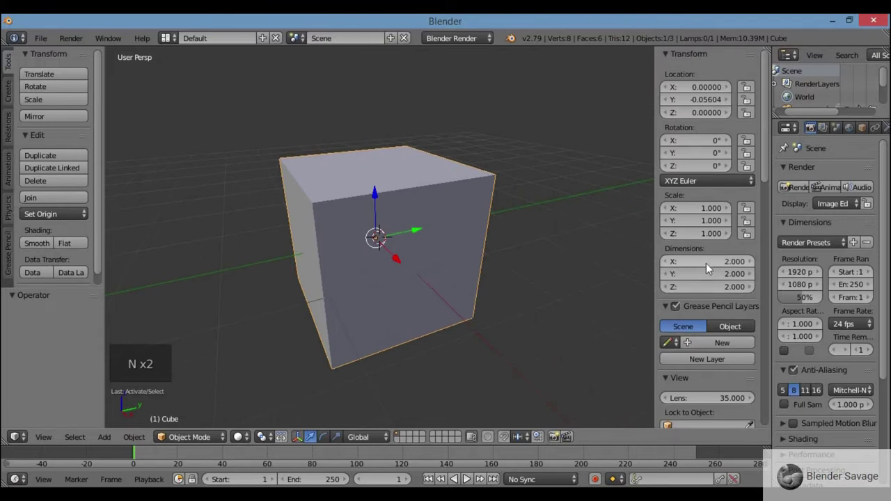
pyautogui.scroll(-3)
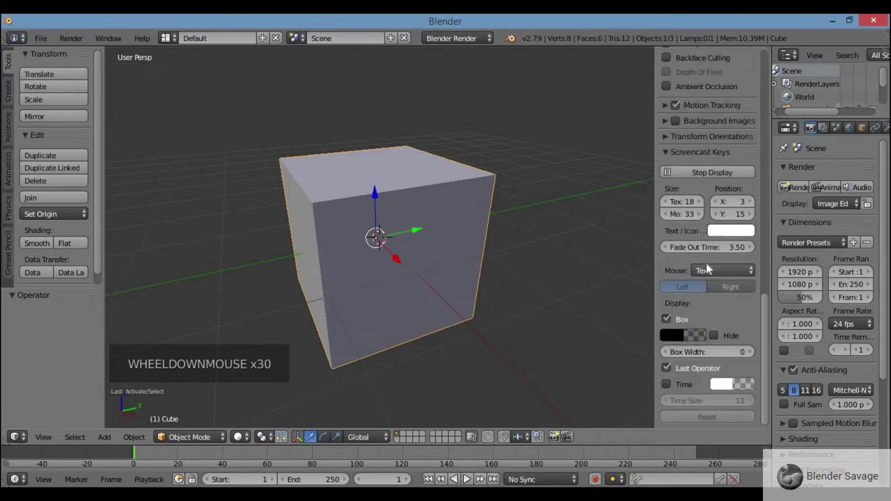
pyautogui.scroll(-3)
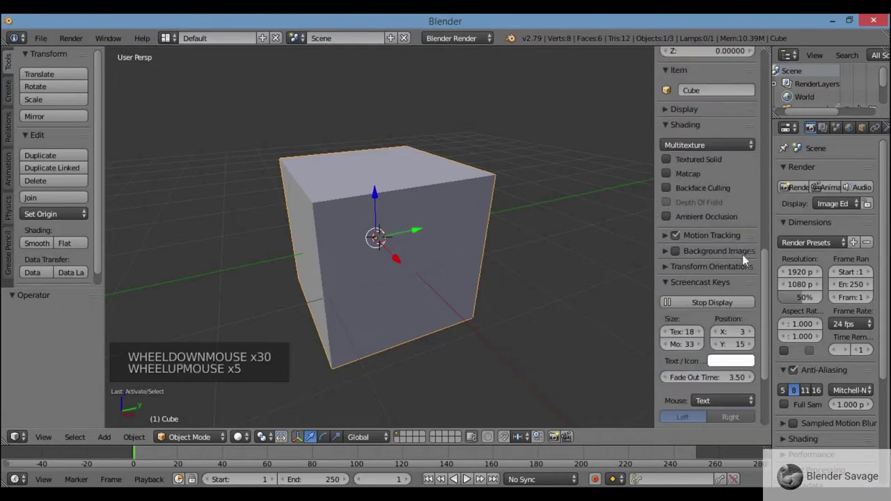
pyautogui.scroll(3)
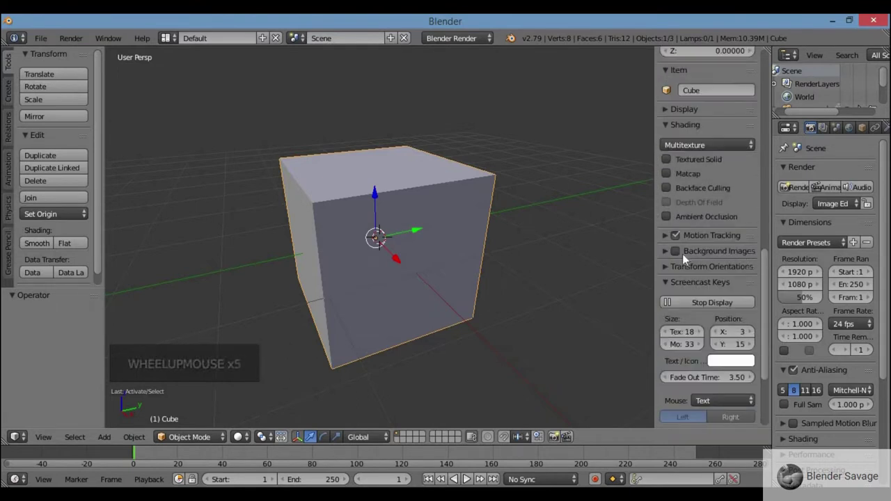
# Enable Background Images and load the Pikachu JPG from the desktop as the viewport reference
pyautogui.click(678, 256)
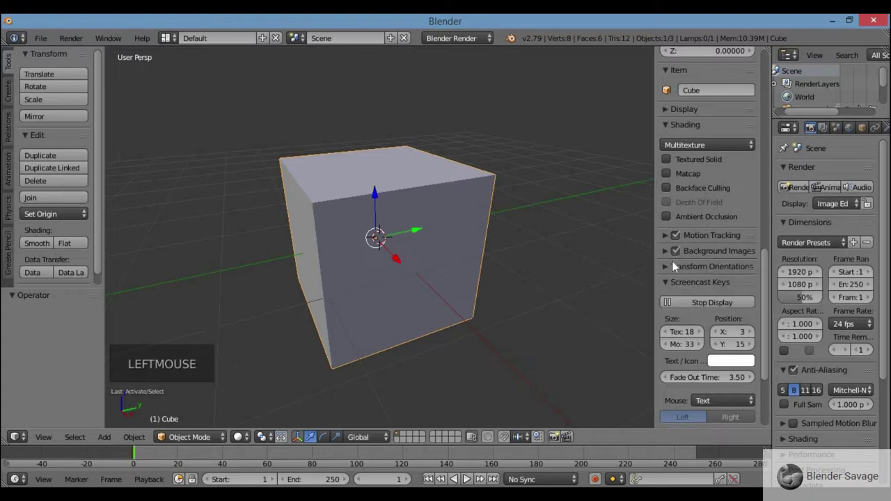
pyautogui.click(668, 256)
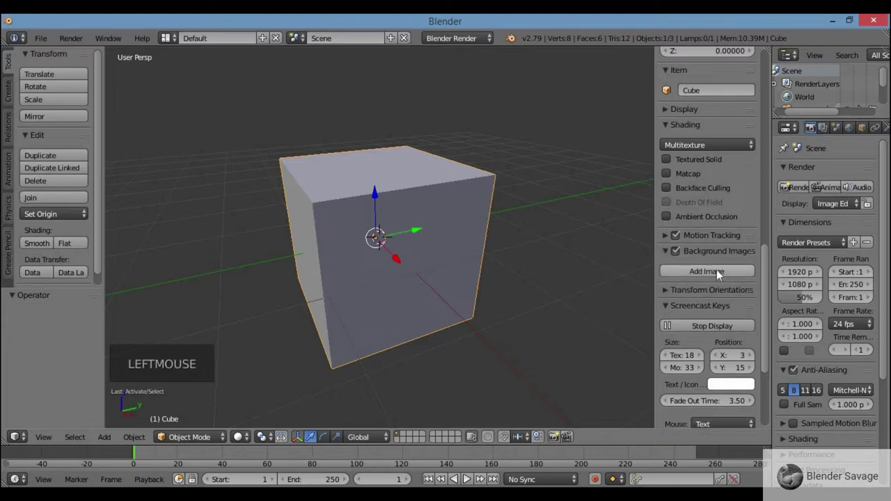
pyautogui.click(721, 274)
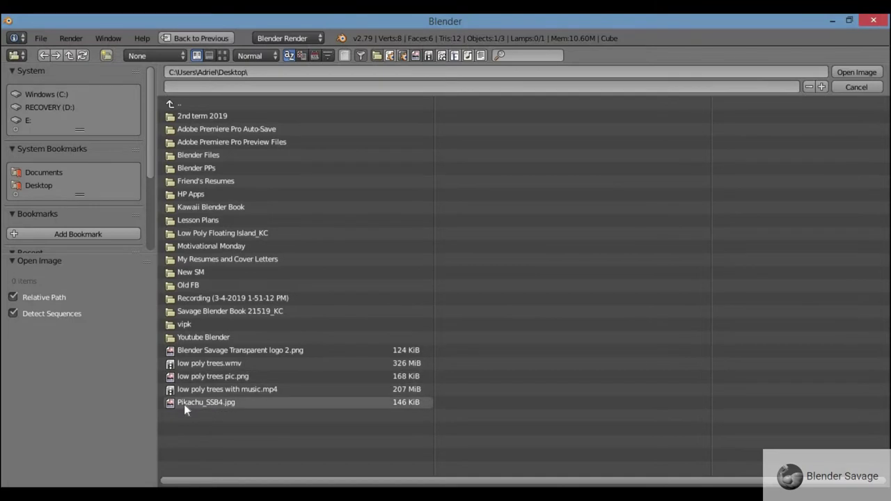
pyautogui.click(353, 305)
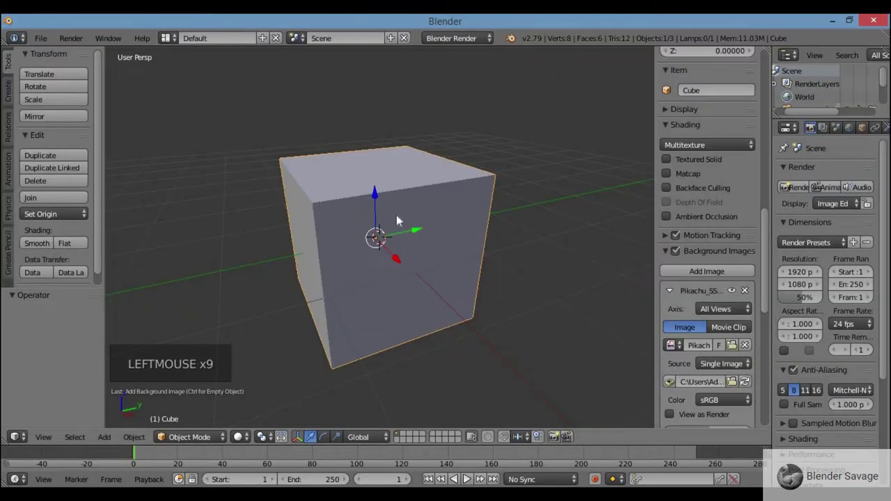
# Remove the default cube from the scene
pyautogui.scroll(-3)
pyautogui.scroll(-3)
pyautogui.scroll(3)
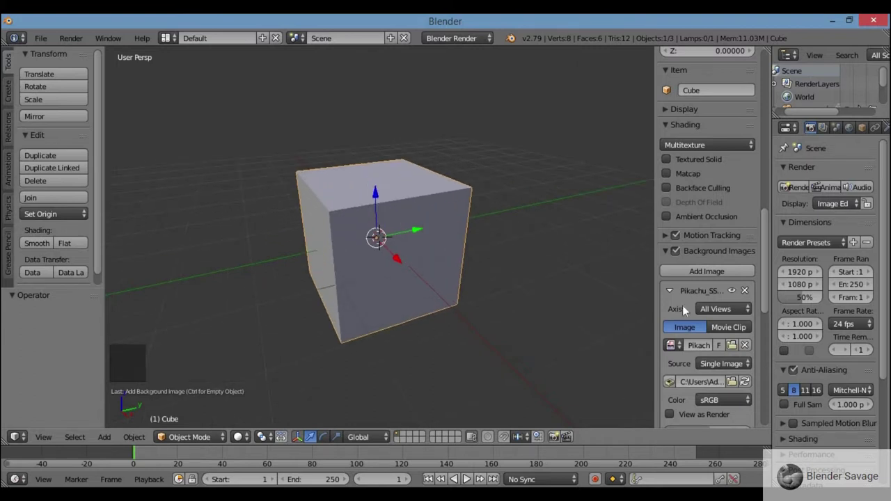
pyautogui.scroll(-3)
pyautogui.press('n')
# Add a UV sphere in front ortho view and move it up over Pikachu's face
pyautogui.press('KP_1')
pyautogui.press('KP_5')
pyautogui.scroll(-3)
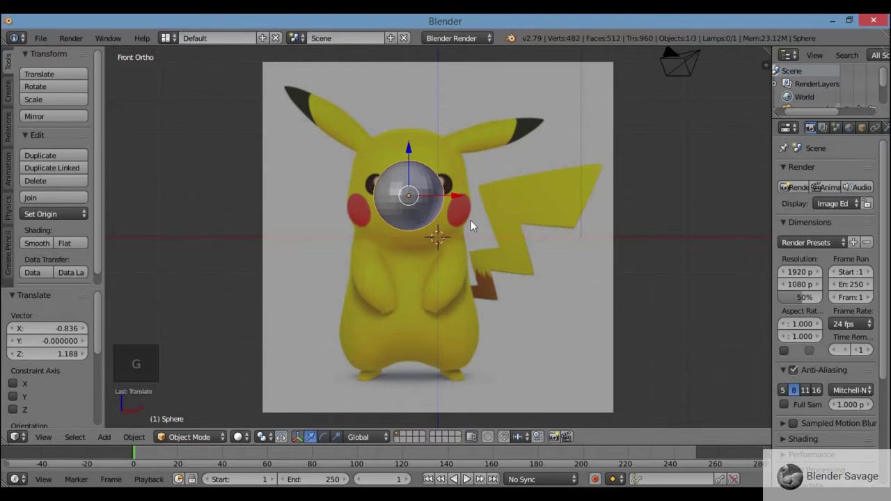
# Frame the sphere straight from the front against the reference picture
pyautogui.press('KP_Decimal')
pyautogui.scroll(-3)
pyautogui.scroll(-3)
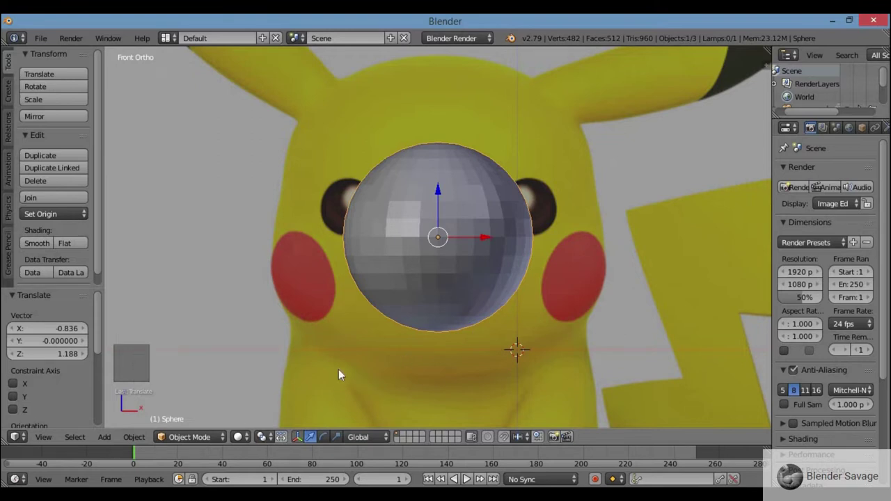
pyautogui.press('.')
pyautogui.click(266, 440)
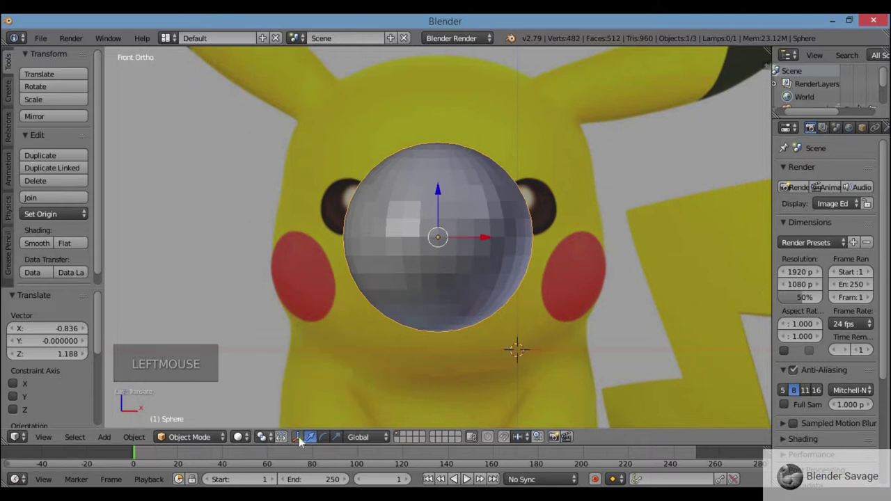
pyautogui.scroll(-3)
pyautogui.scroll(-3)
pyautogui.scroll(-3)
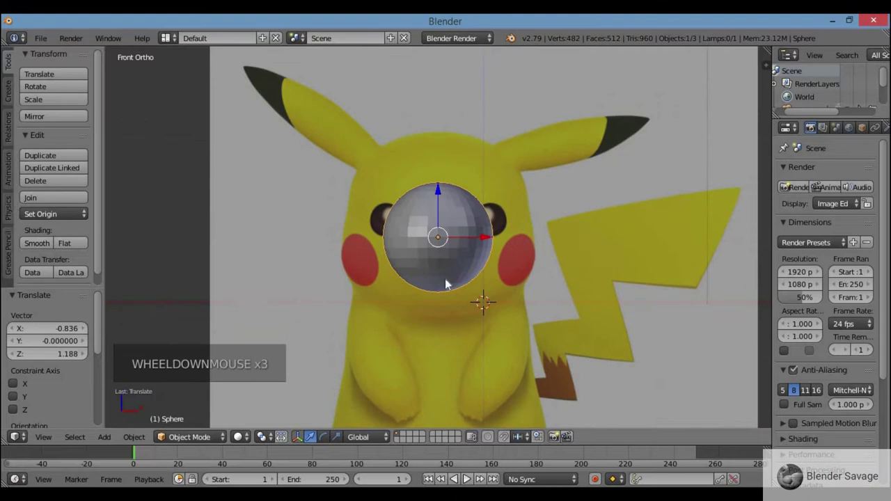
# Show the sphere as wireframe and scale it up to Pikachu's head size
pyautogui.press('z')
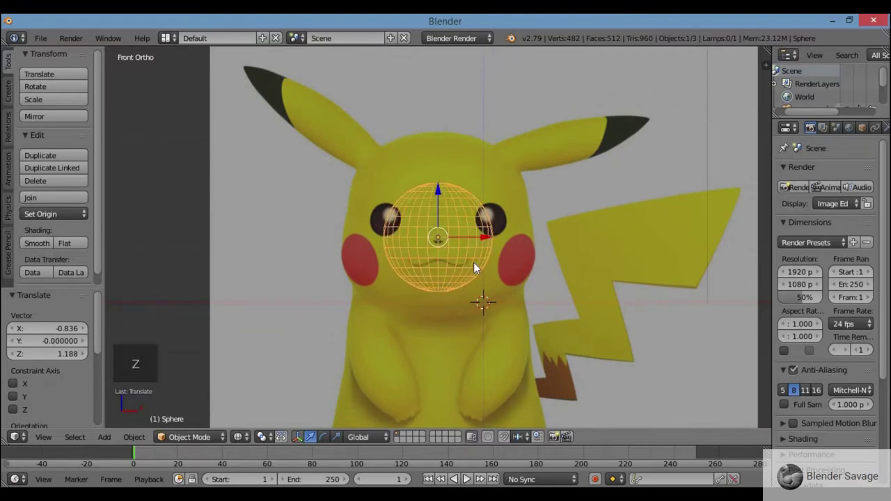
pyautogui.press('s')
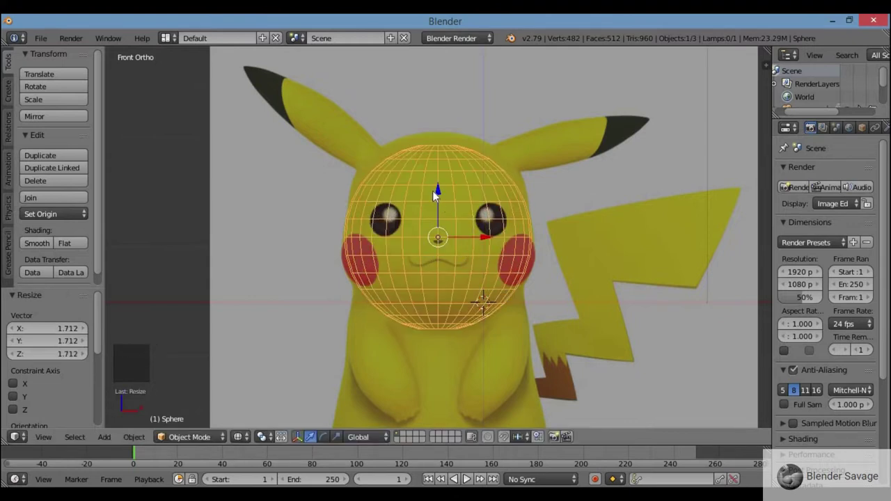
# In Edit Mode, widen the edge loop at cheek level to match the head outline
pyautogui.click(441, 181)
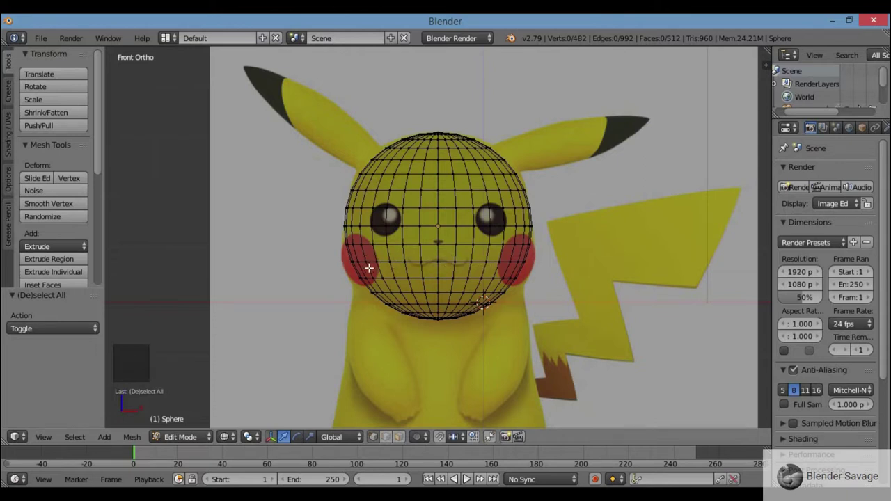
pyautogui.scroll(3)
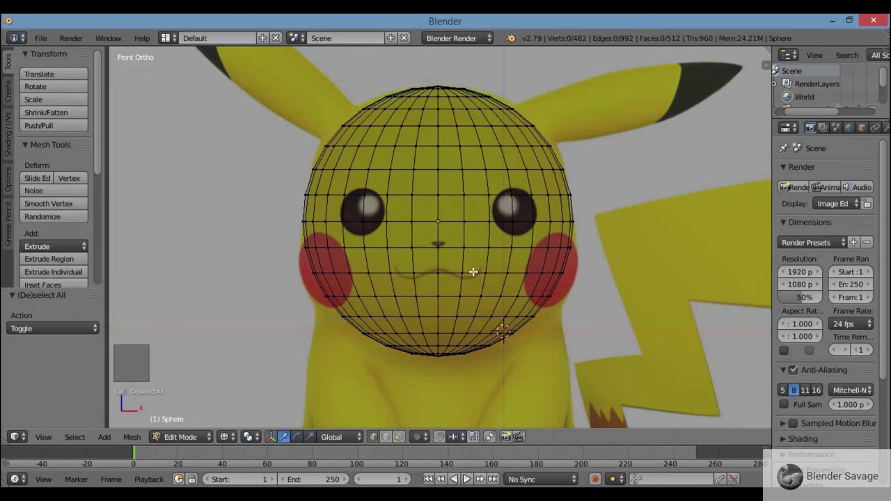
pyautogui.rightClick(473, 269)
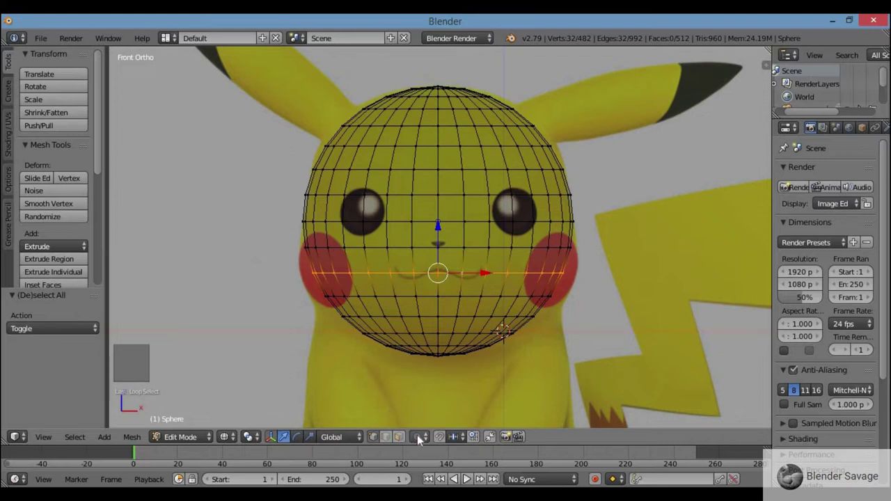
pyautogui.click(421, 440)
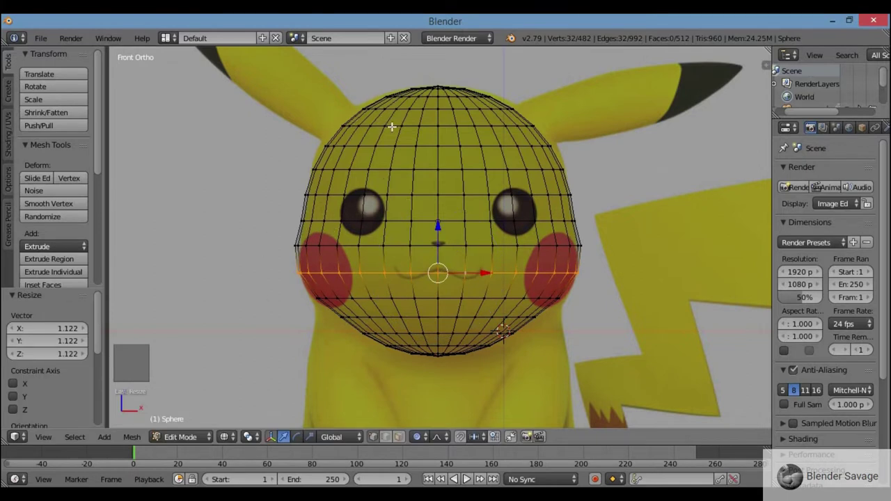
# Widen the edge loop near the crown to flatten the top, then return to Object Mode
pyautogui.press('a')
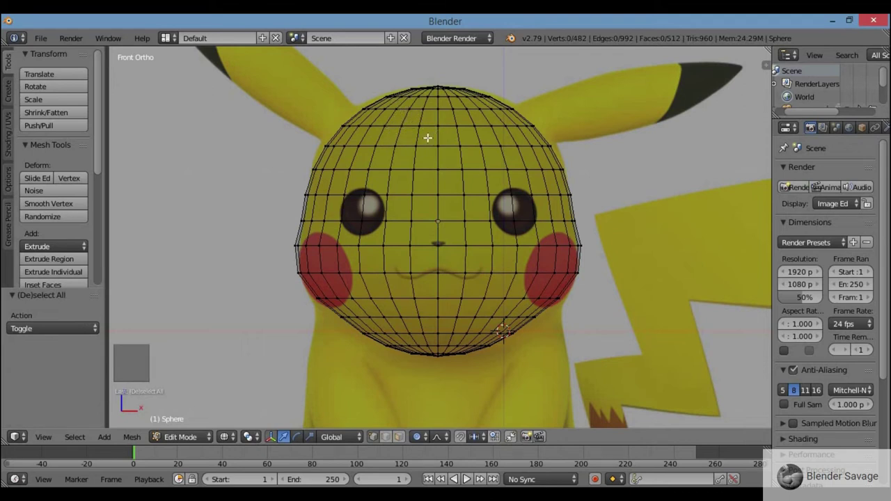
pyautogui.rightClick(427, 124)
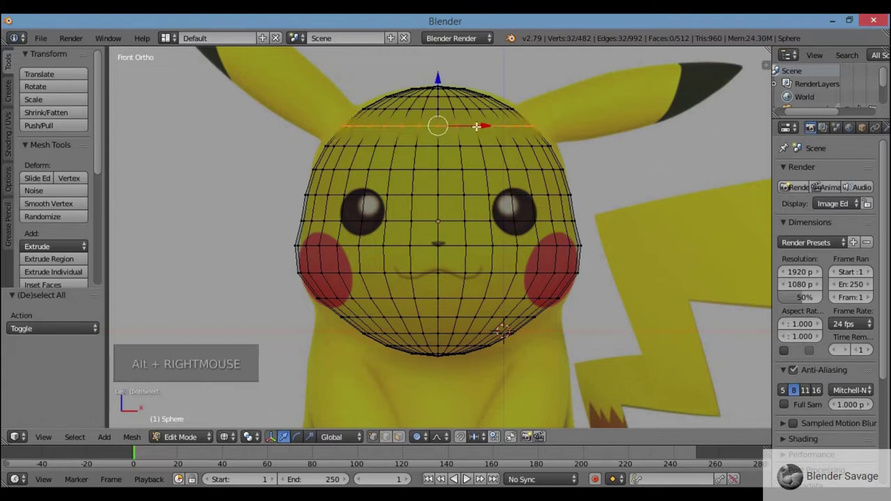
pyautogui.press('s')
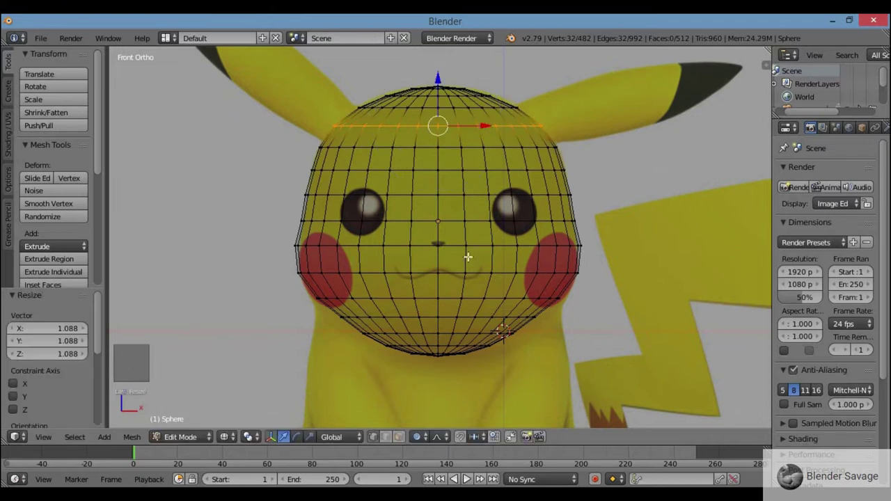
pyautogui.press('Tab')
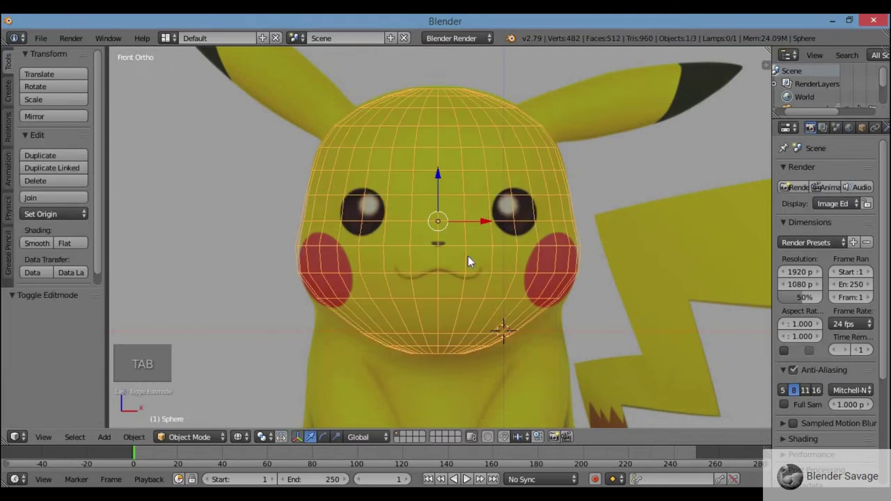
# Display the head sphere as a solid surface with smooth shading
pyautogui.press('z')
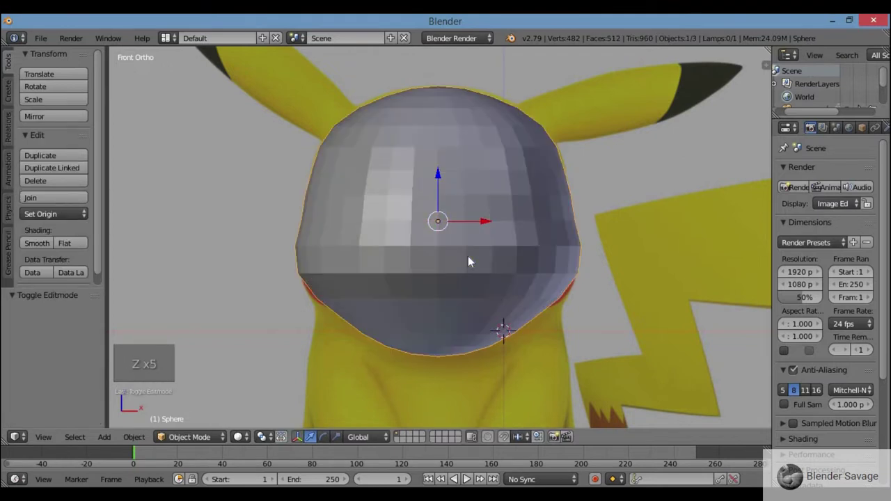
pyautogui.press('z')
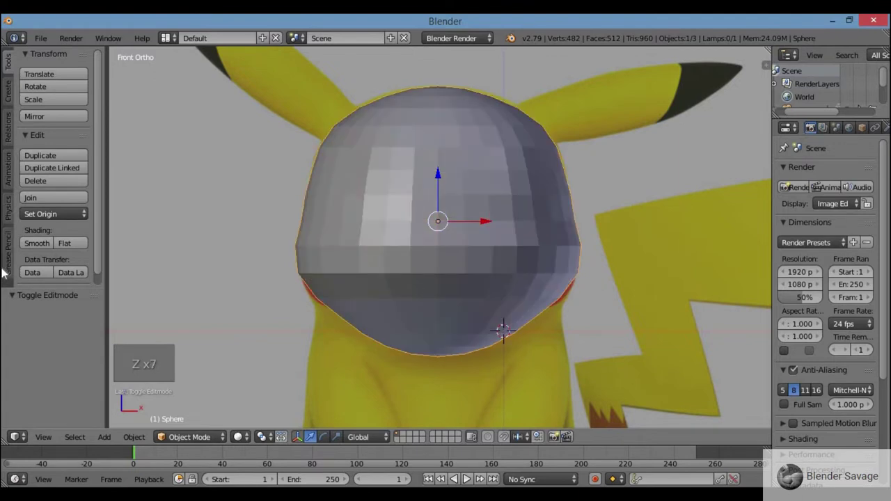
pyautogui.click(40, 245)
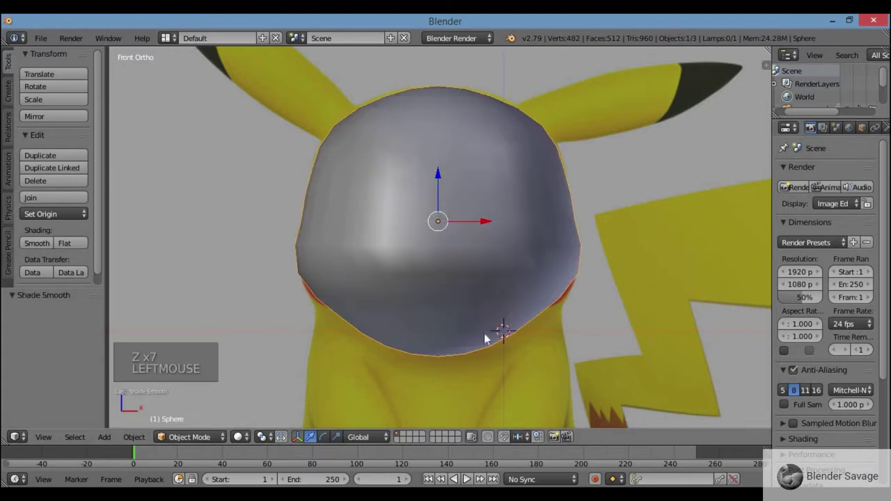
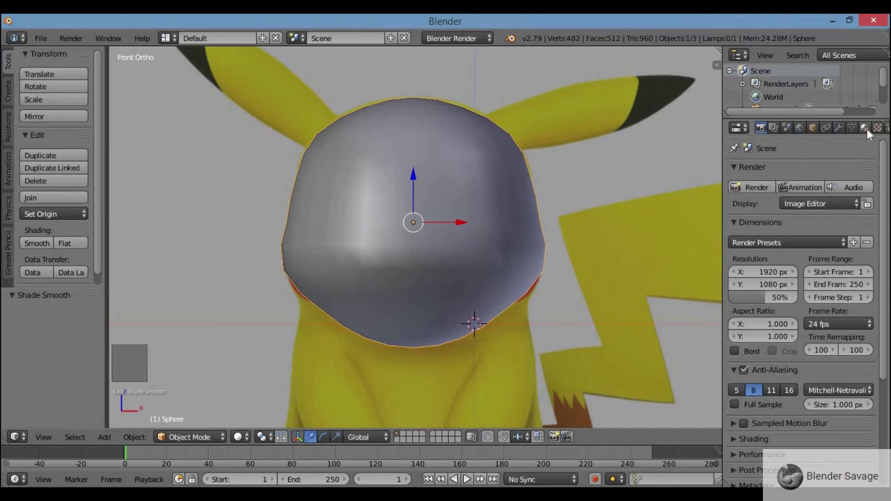
# Create a new material on the head sphere and name it Yellow
pyautogui.click(872, 133)
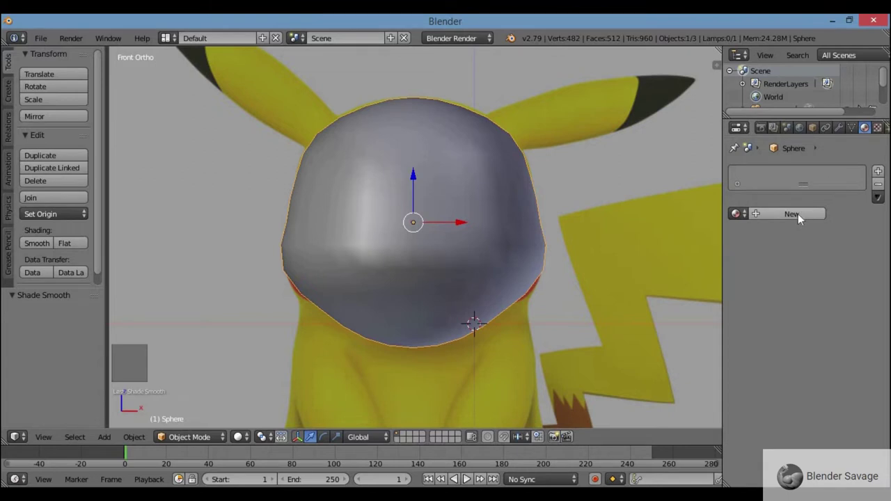
pyautogui.click(802, 217)
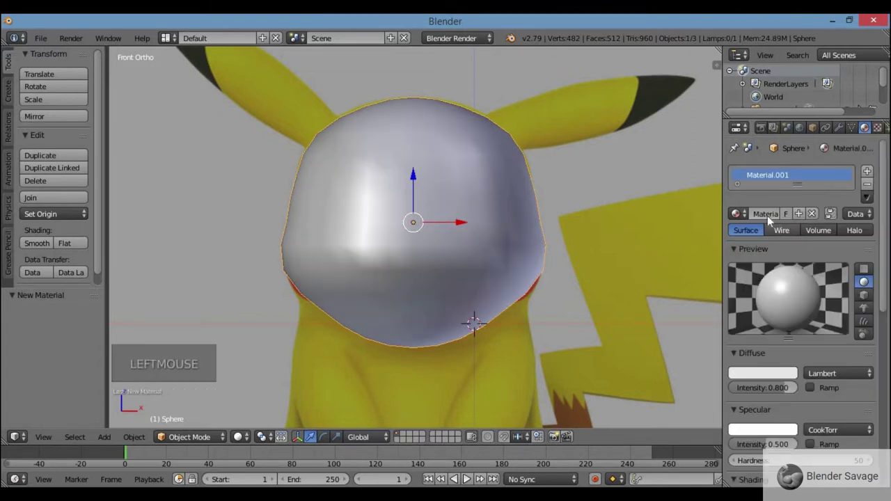
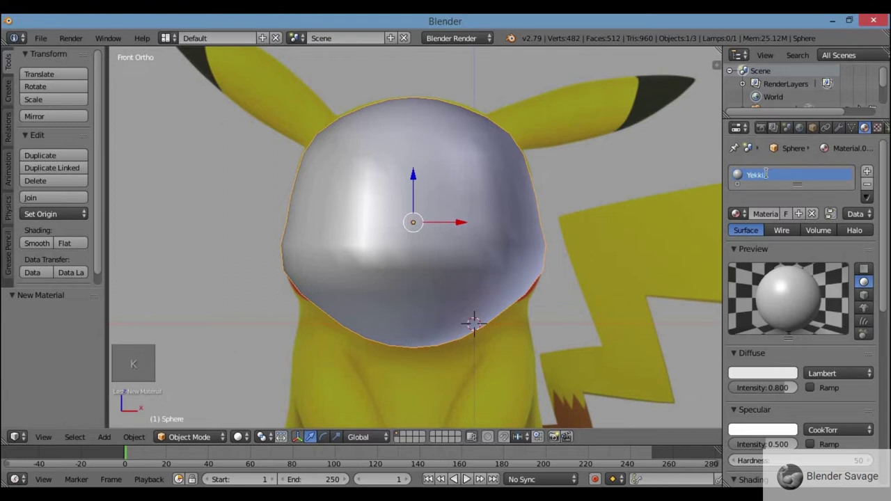
pyautogui.press('BackSpace')
pyautogui.press('l')
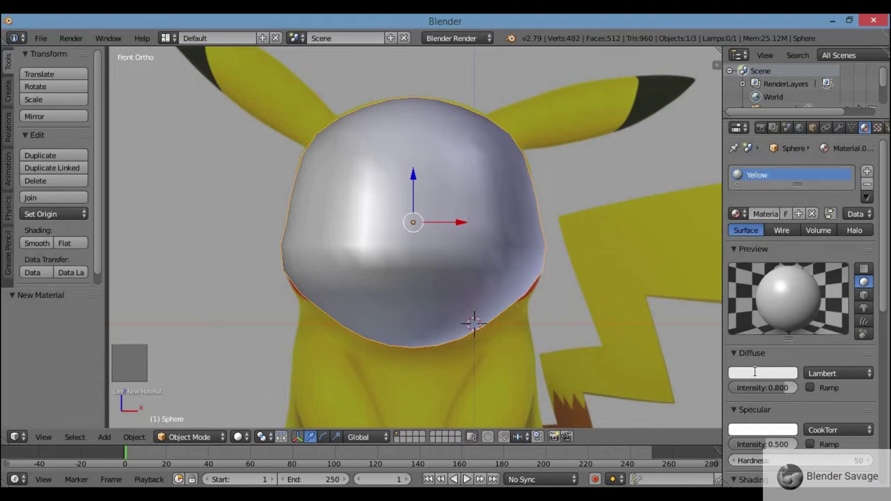
pyautogui.click(762, 376)
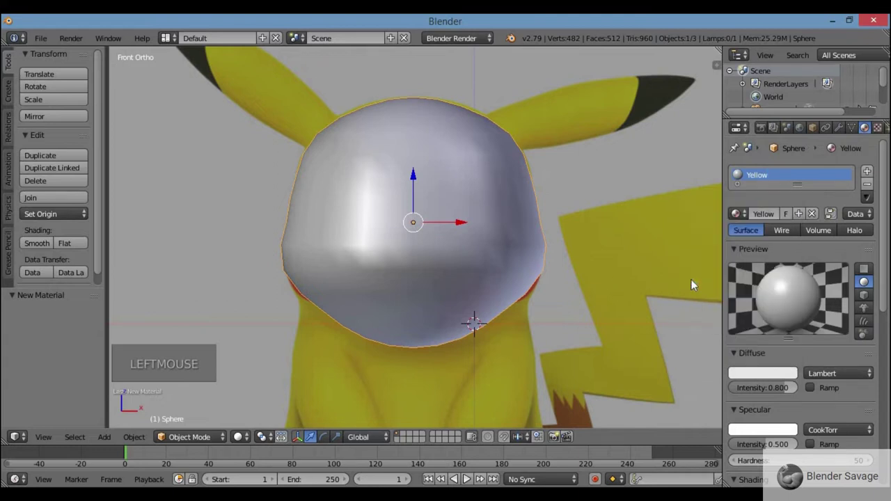
# Set the Yellow material's diffuse colour to a bright yellow with specular intensity 1.000
pyautogui.click(761, 374)
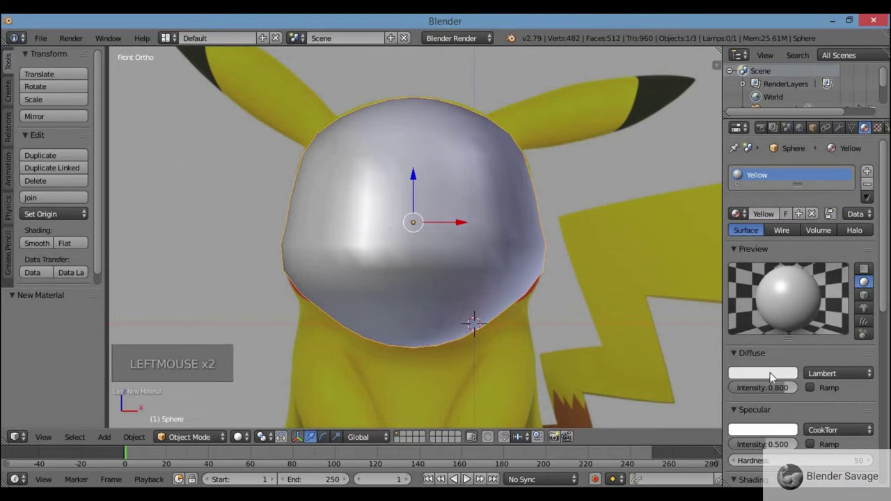
pyautogui.click(775, 375)
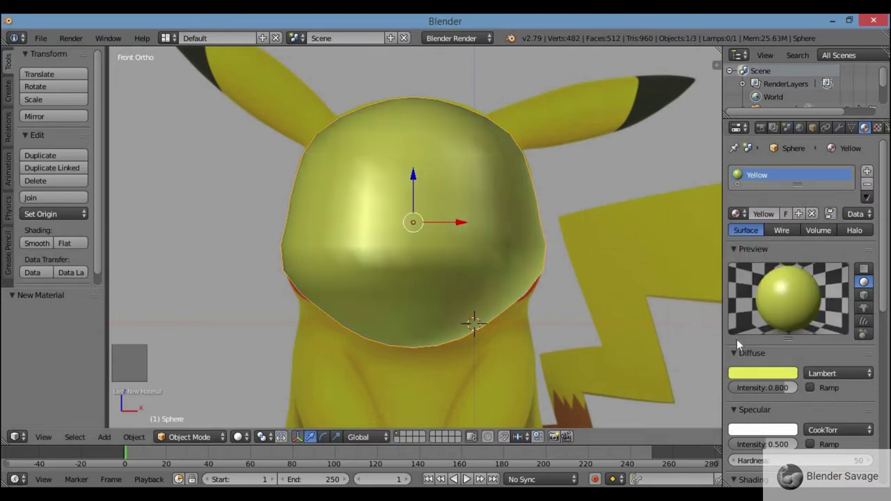
pyautogui.click(787, 377)
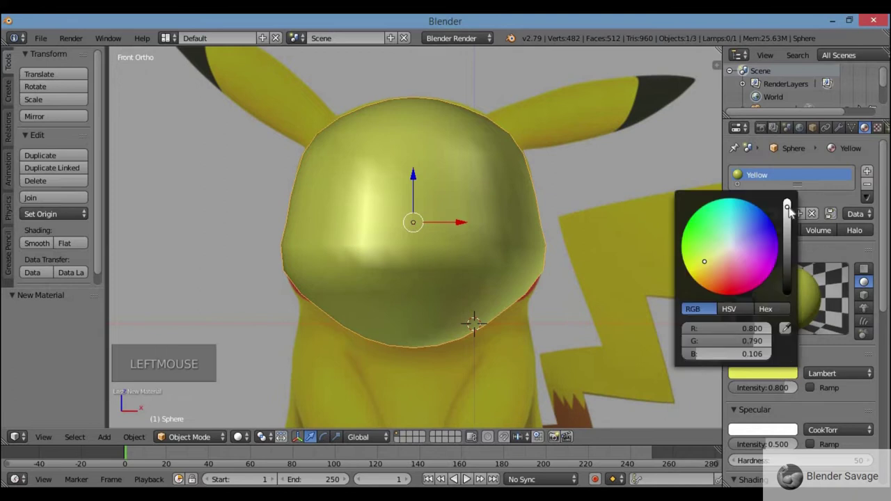
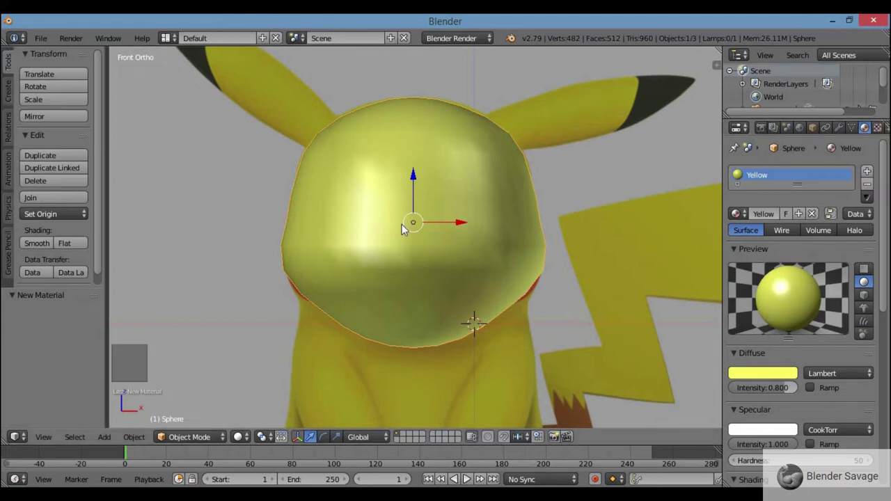
pyautogui.scroll(-3)
pyautogui.scroll(3)
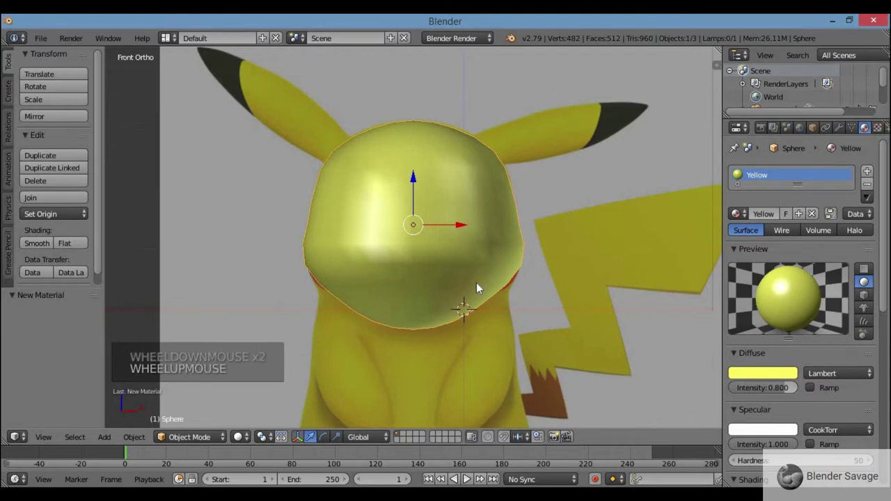
# Add a small UV sphere, scale it down and place it over the red cheek on the right
pyautogui.press('z')
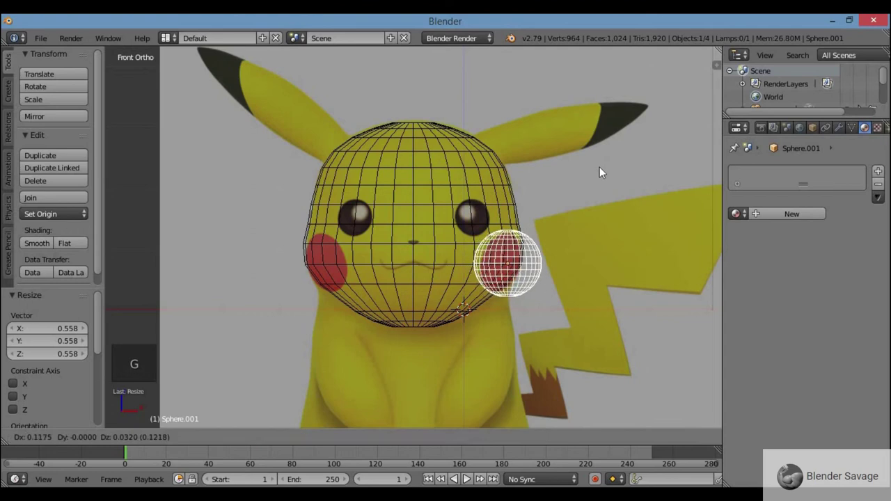
pyautogui.press('s')
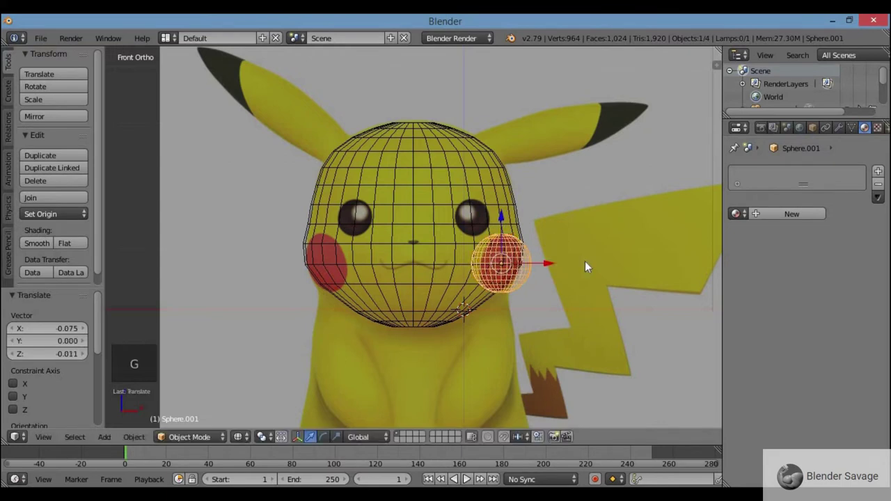
pyautogui.press('KP_7')
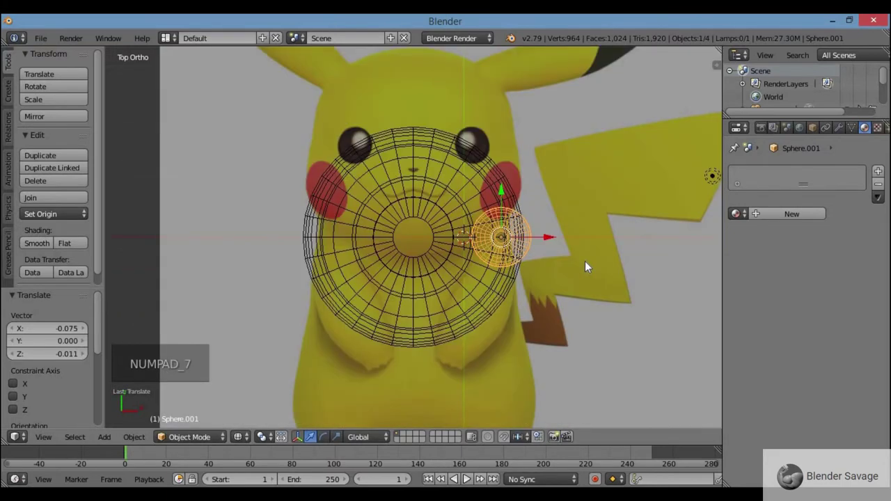
pyautogui.press('z')
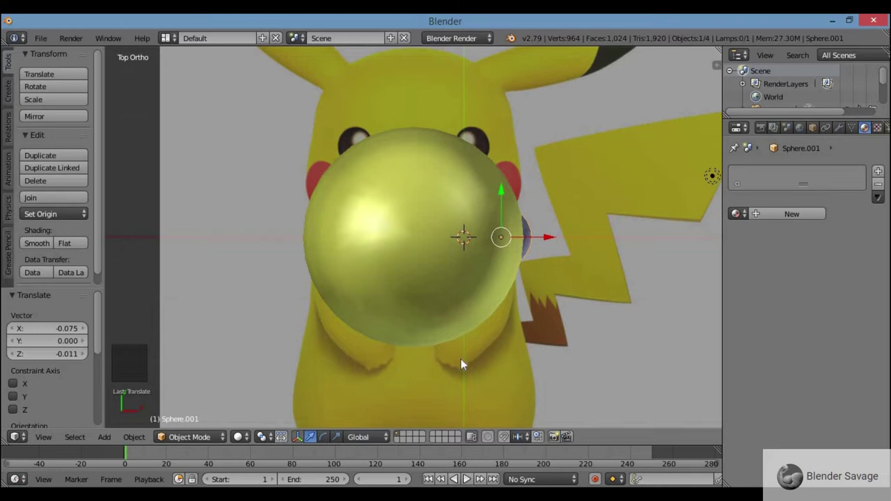
pyautogui.press('KP_1')
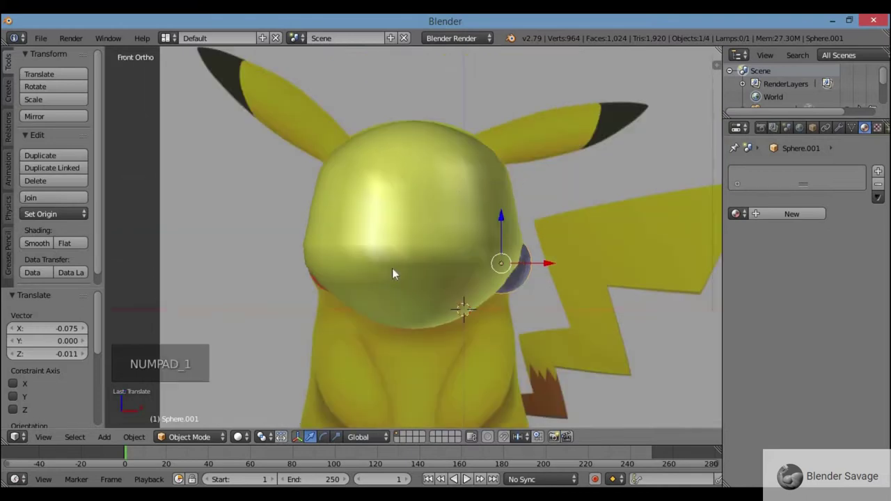
pyautogui.press('KP_7')
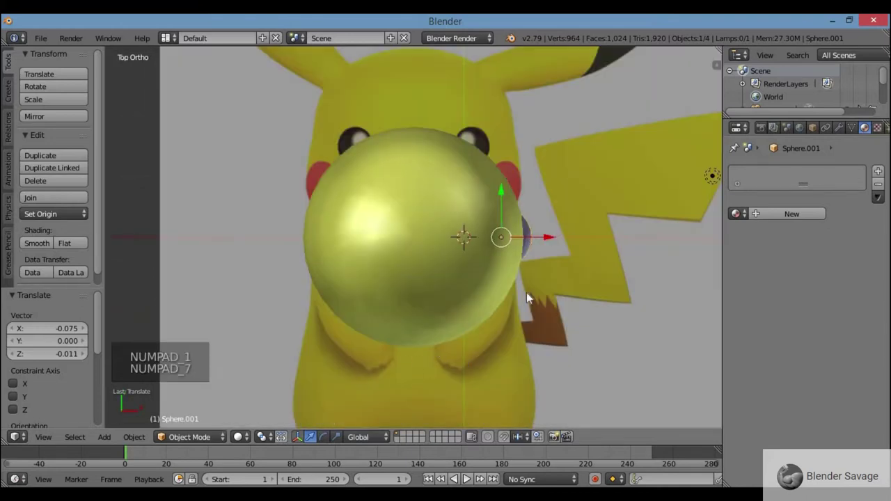
# Push the cheek sphere forward in front of the head, checking from front and side views
pyautogui.click(502, 192)
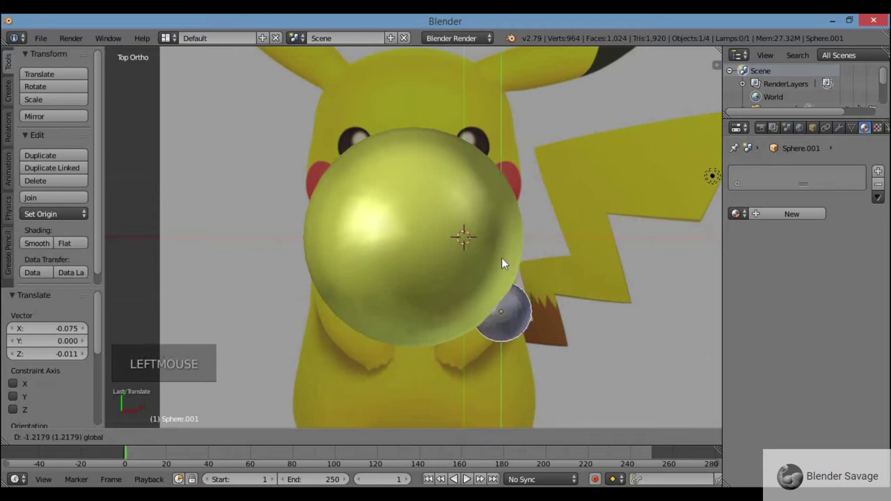
pyautogui.press('KP_1')
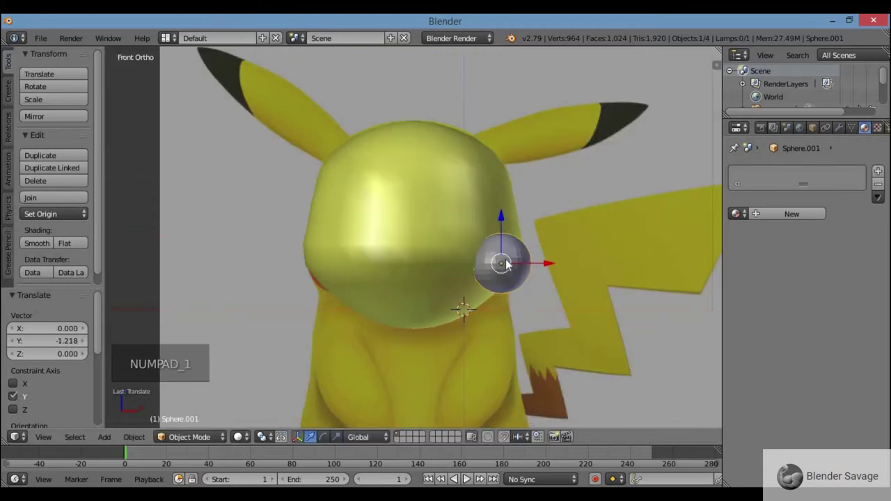
pyautogui.press('z')
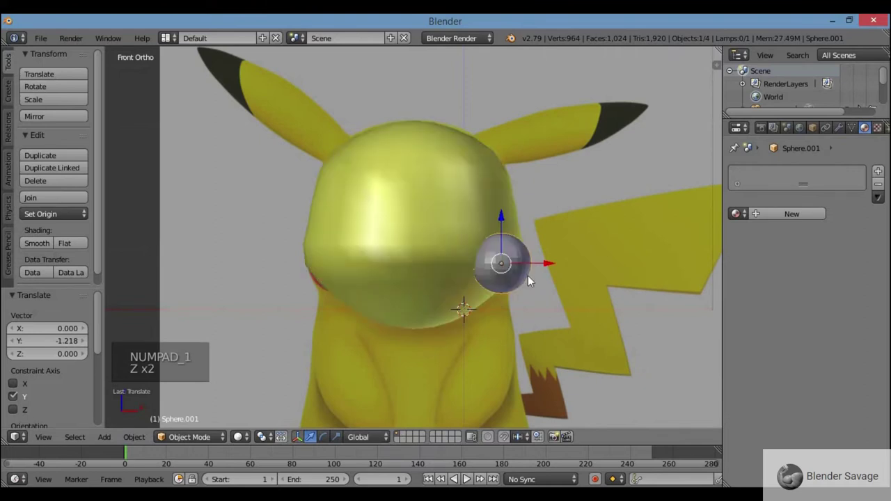
pyautogui.press('KP_3')
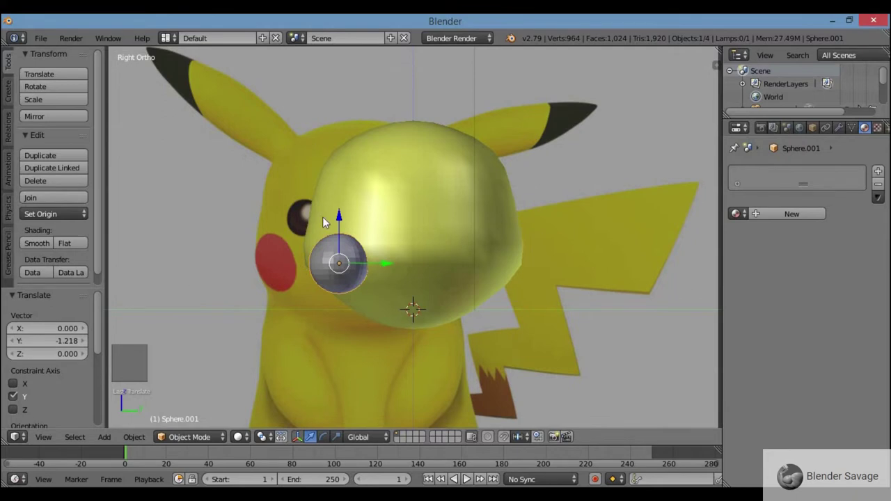
pyautogui.press('KP_1')
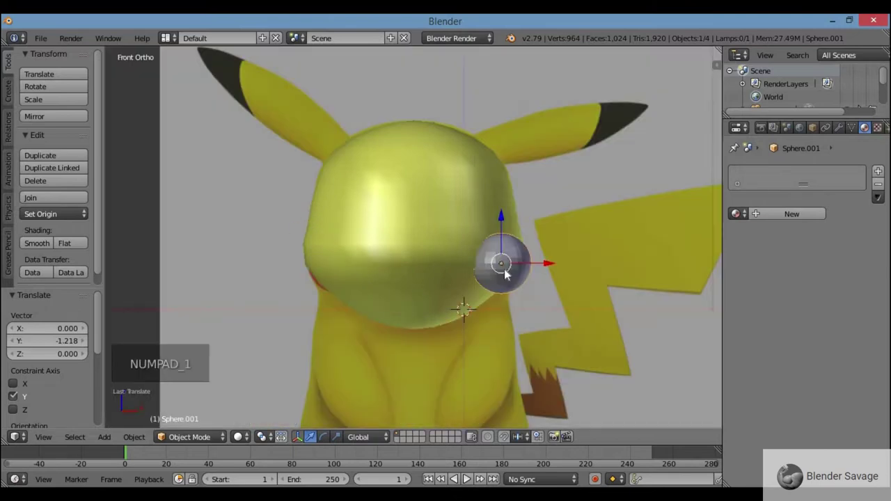
# Smooth-shade the cheek sphere and give it a new material named Red with a red diffuse colour
pyautogui.click(43, 248)
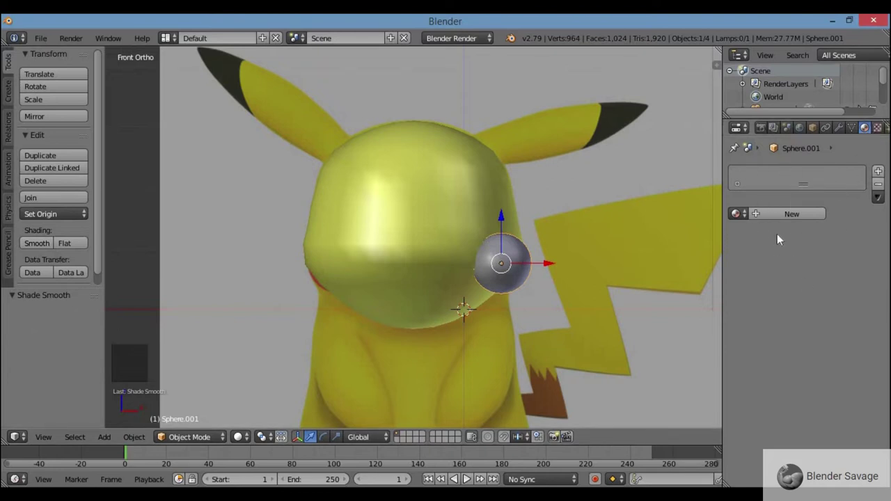
pyautogui.click(792, 219)
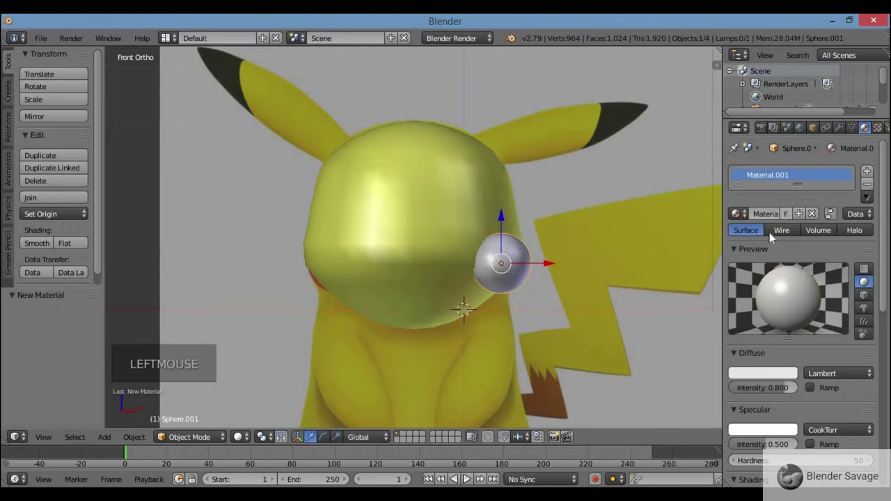
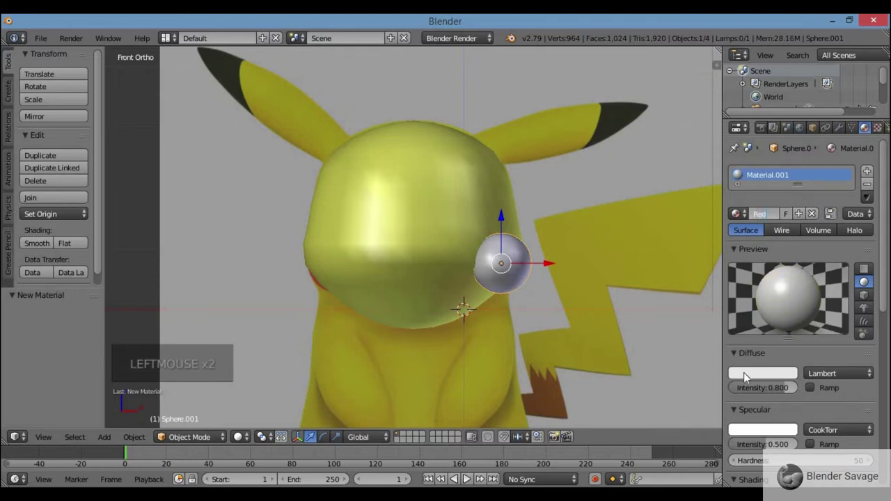
pyautogui.click(746, 381)
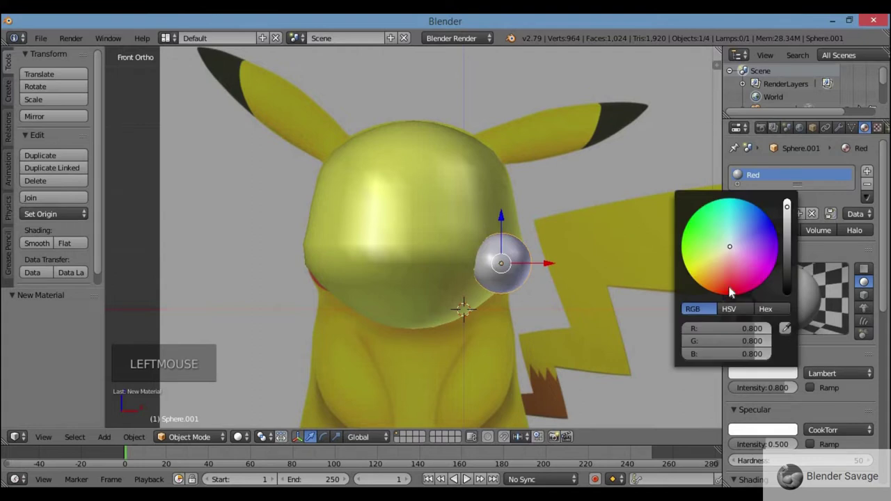
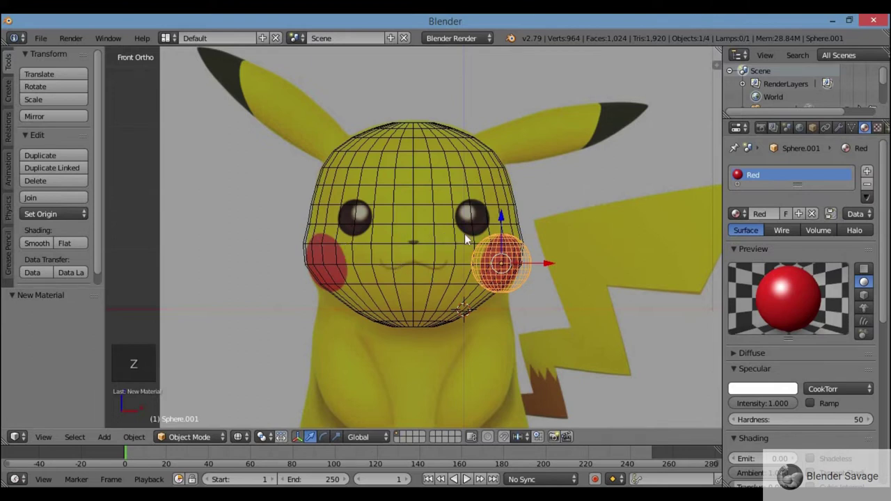
# Duplicate the red cheek sphere and move the copy onto Pikachu's left cheek
pyautogui.press('shift+d')
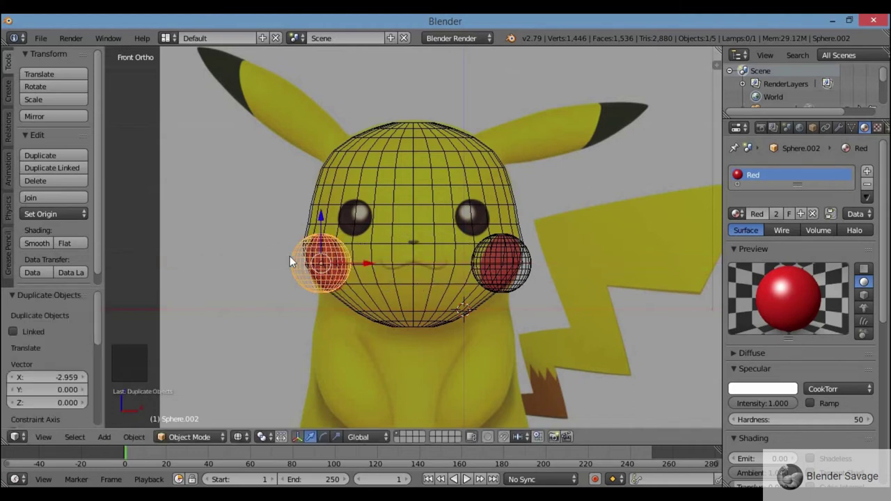
pyautogui.press('shift+d')
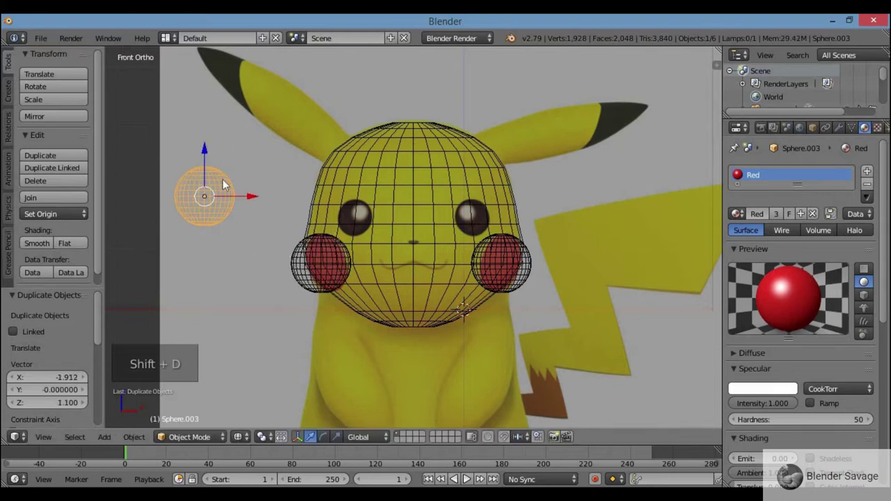
pyautogui.rightClick(227, 181)
pyautogui.press('g')
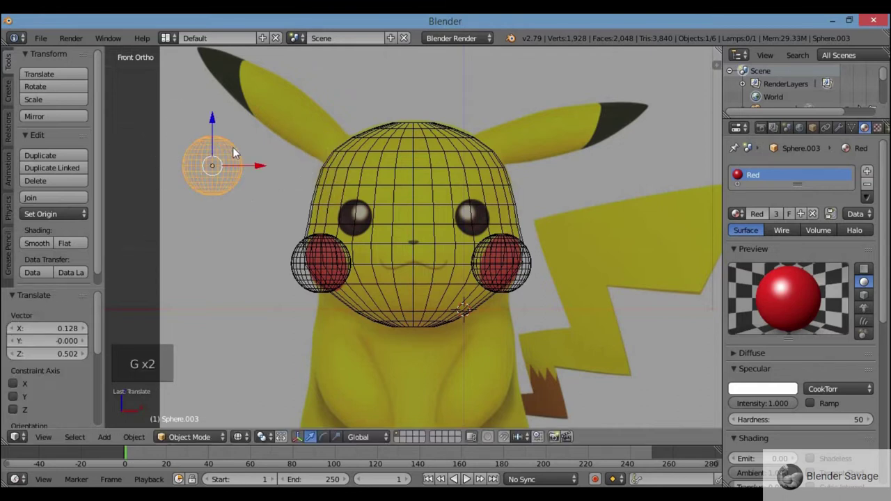
pyautogui.press('x')
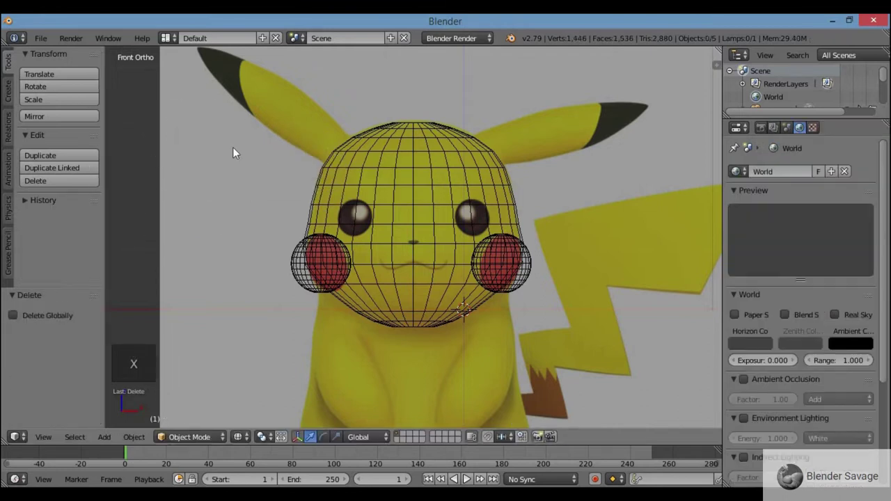
pyautogui.press('z')
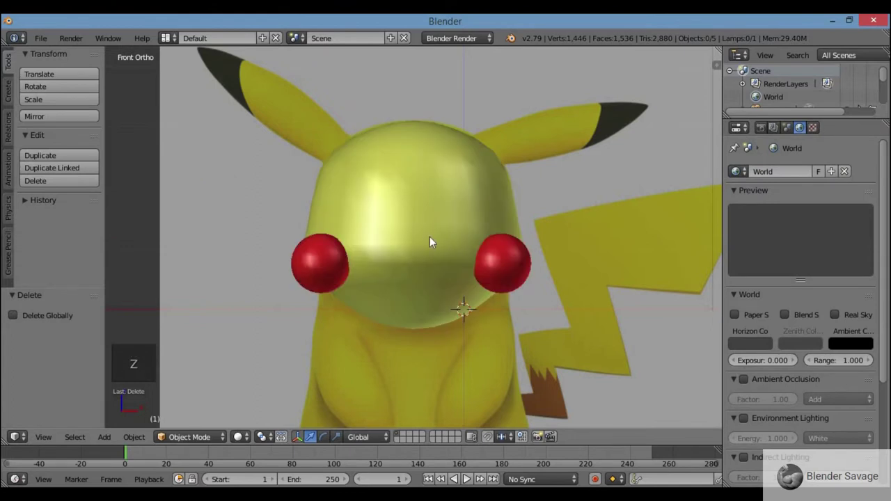
pyautogui.press('z')
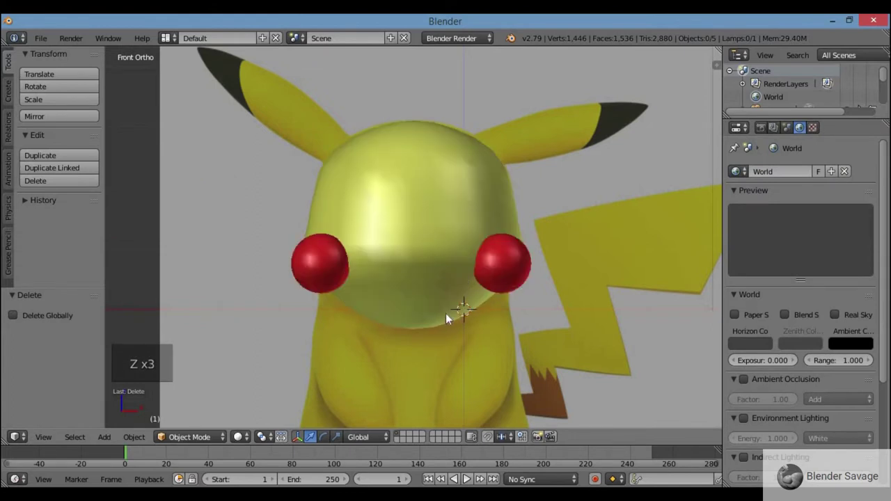
# Check both cheeks in wireframe, then select the two spheres and join them into one object
pyautogui.press('z')
pyautogui.press('KP_7')
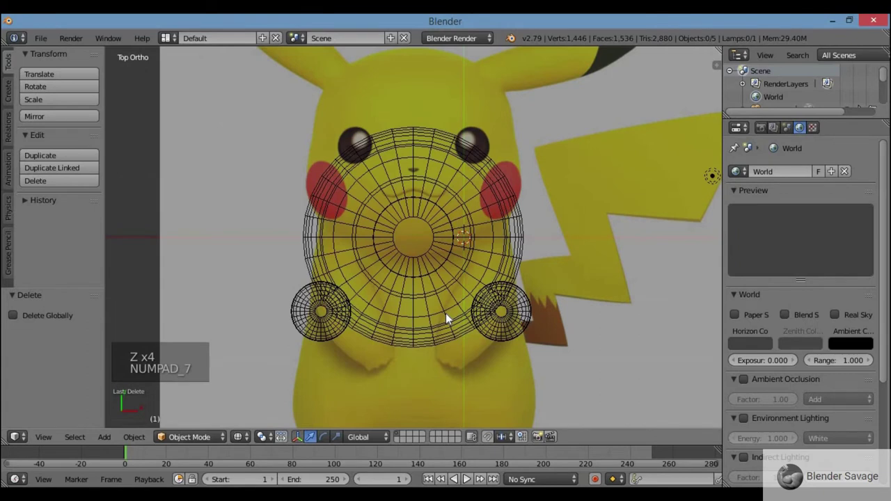
pyautogui.press('KP_1')
pyautogui.press('z')
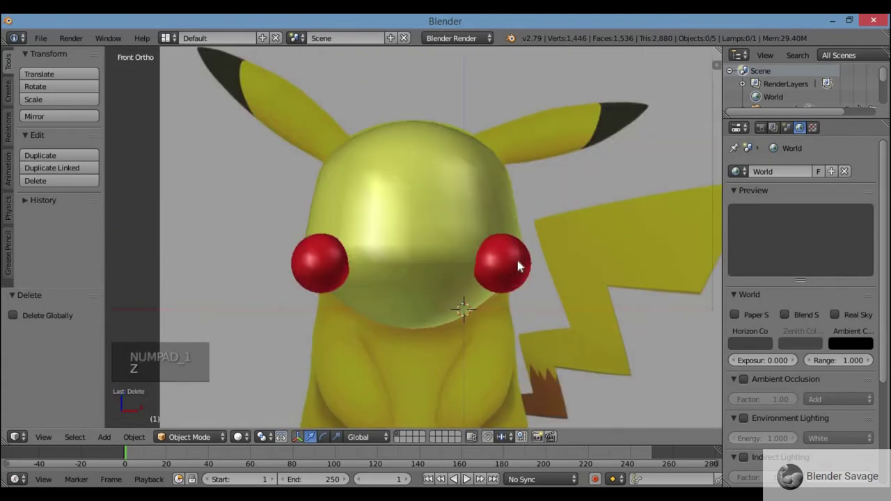
pyautogui.rightClick(512, 267)
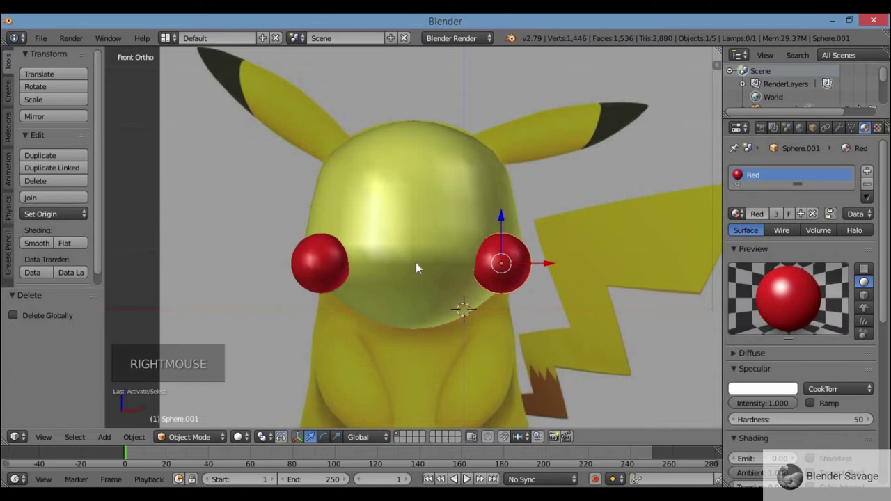
pyautogui.rightClick(330, 262)
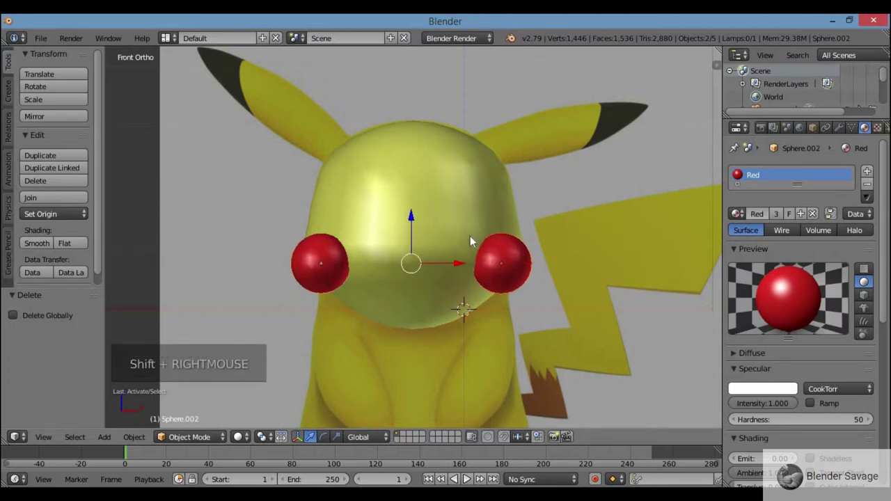
pyautogui.scroll(3)
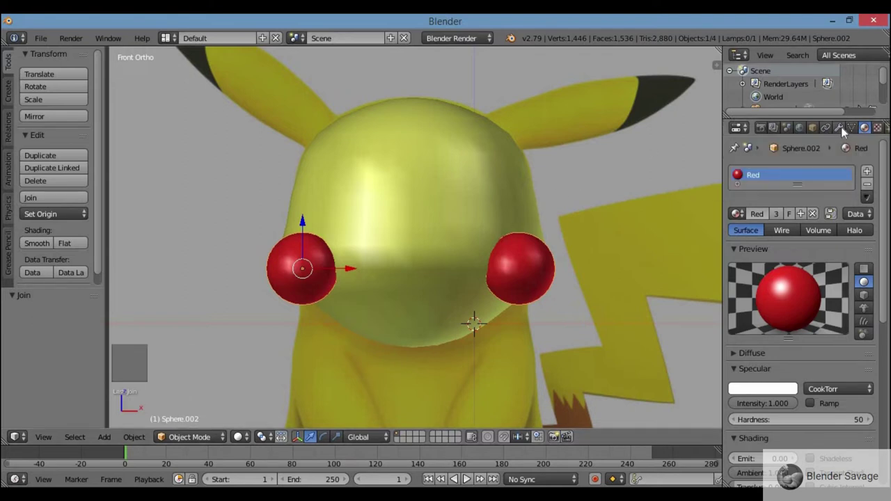
# Trim the cheeks with a Boolean set to Intersect against the head Sphere and apply it permanently
pyautogui.click(842, 132)
pyautogui.click(821, 174)
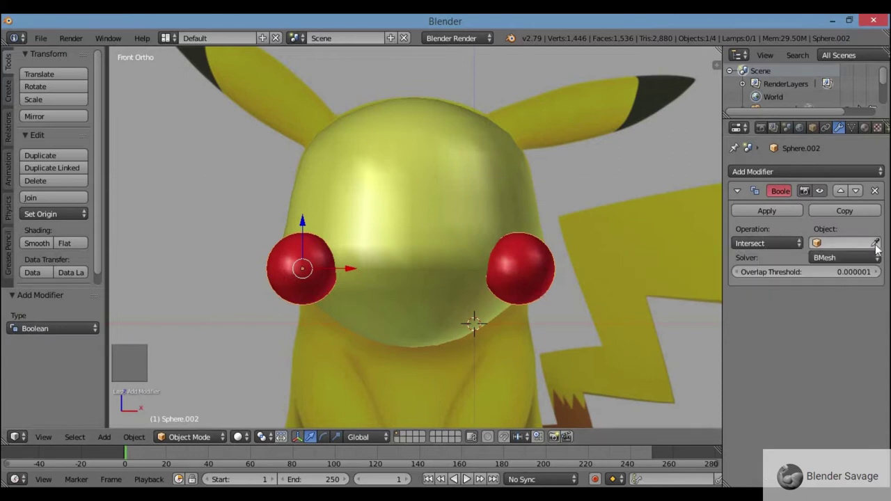
pyautogui.click(880, 249)
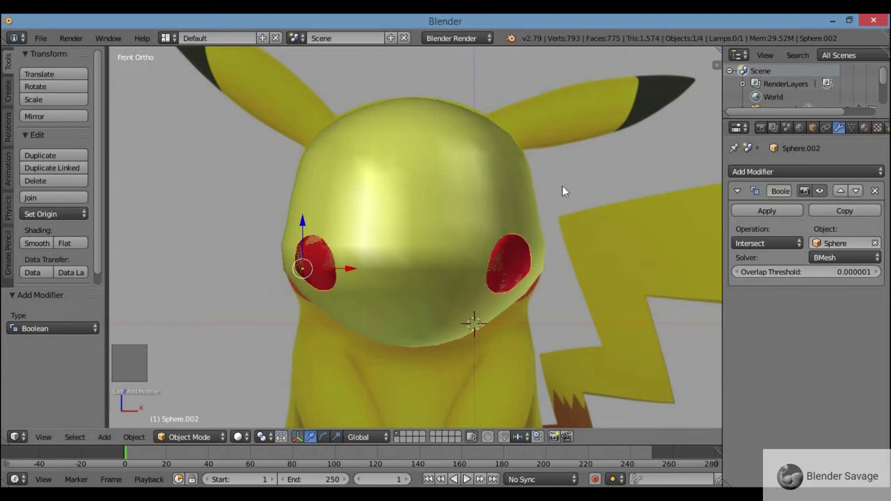
pyautogui.middleClick(542, 319)
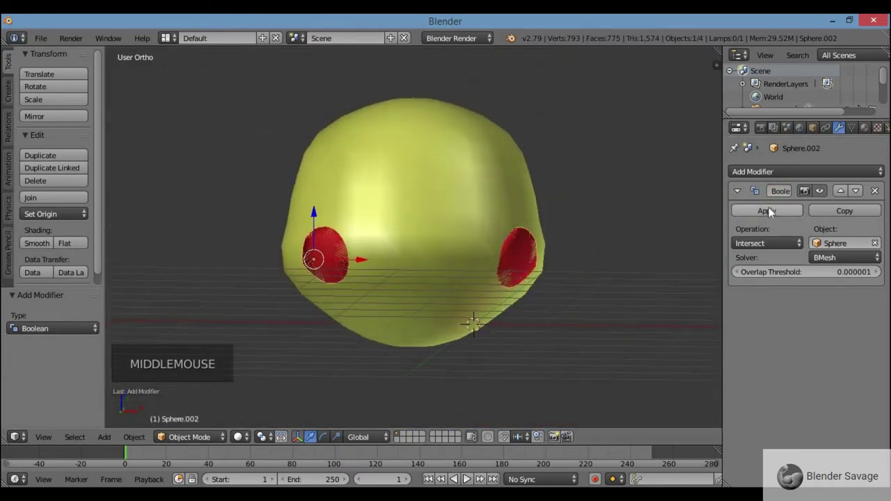
pyautogui.click(610, 223)
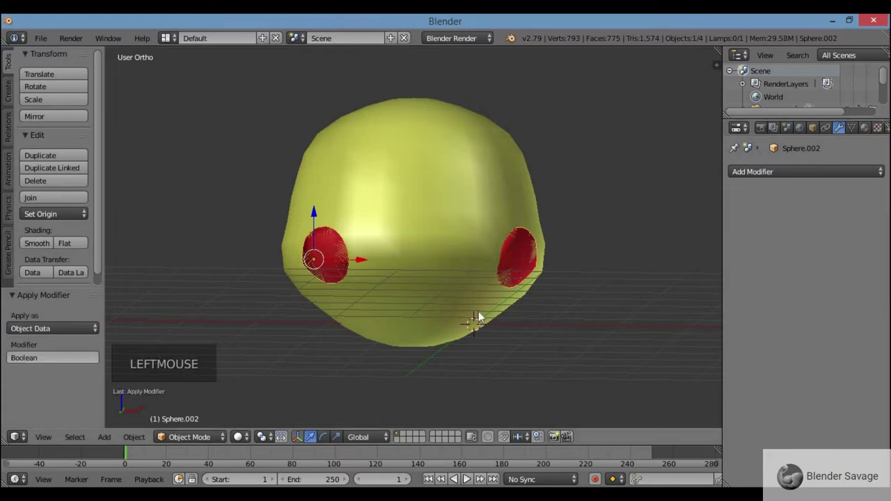
# From the Right view, move the trimmed cheeks slightly along Y so they sit on the face
pyautogui.press('KP_1')
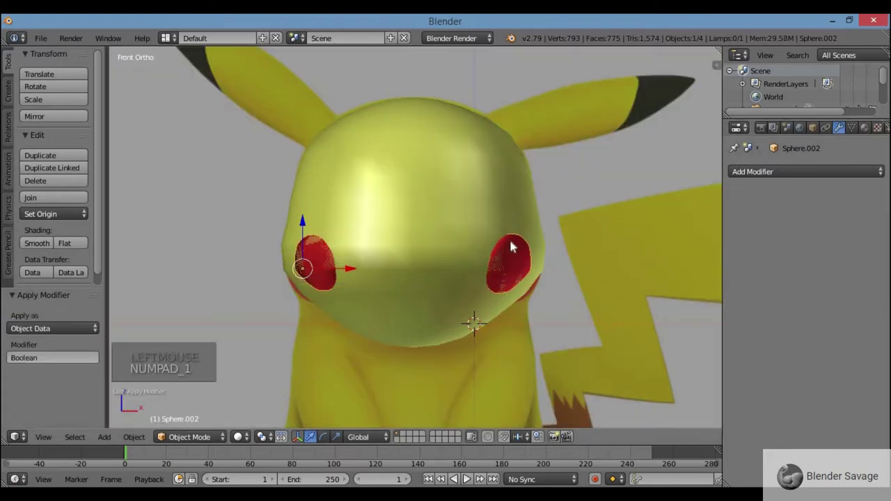
pyautogui.middleClick(506, 315)
pyautogui.press('KP_3')
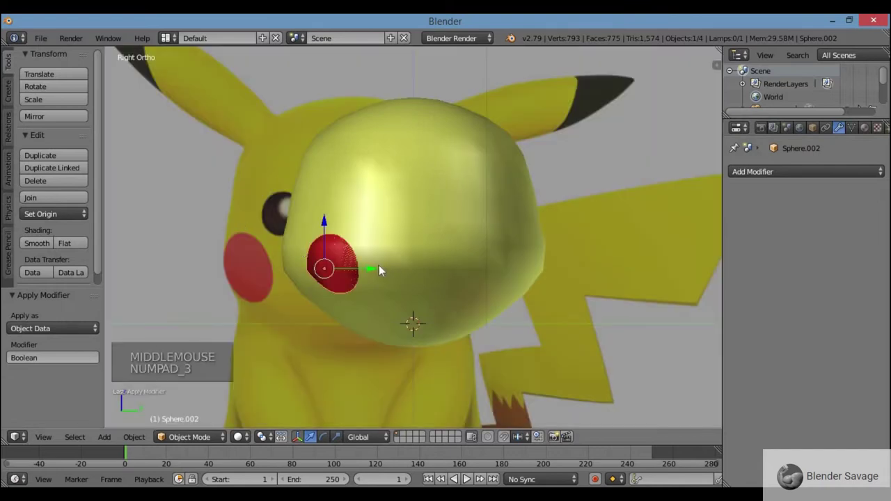
pyautogui.click(375, 271)
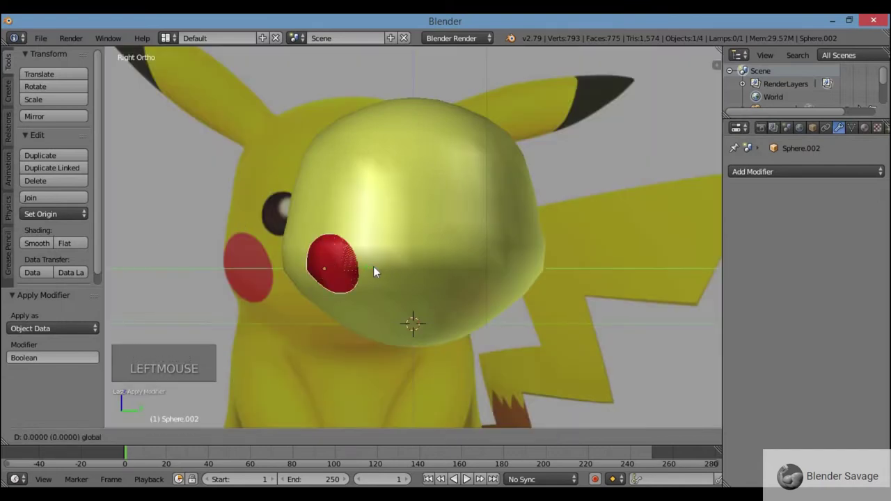
pyautogui.click(373, 273)
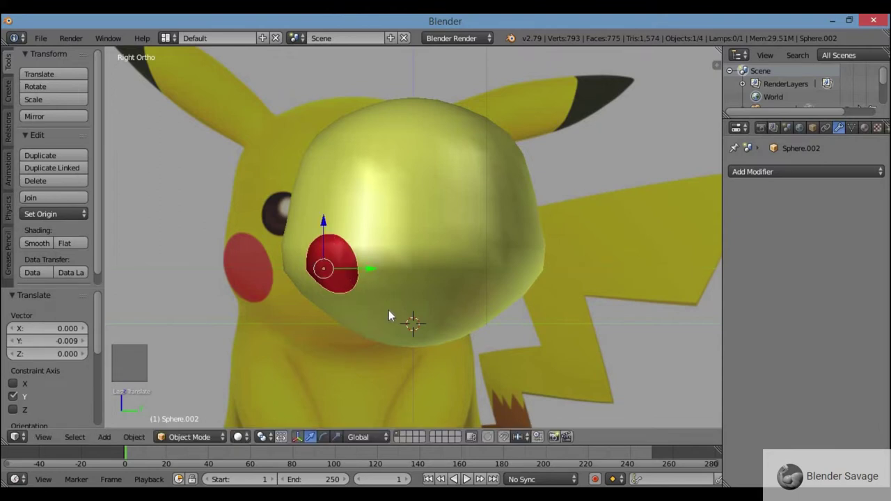
pyautogui.press('KP_1')
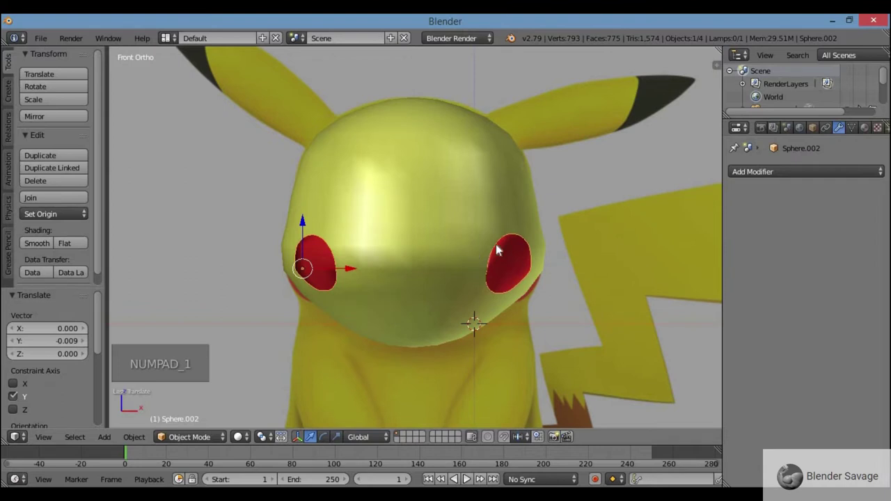
pyautogui.press('KP_7')
pyautogui.press('KP_1')
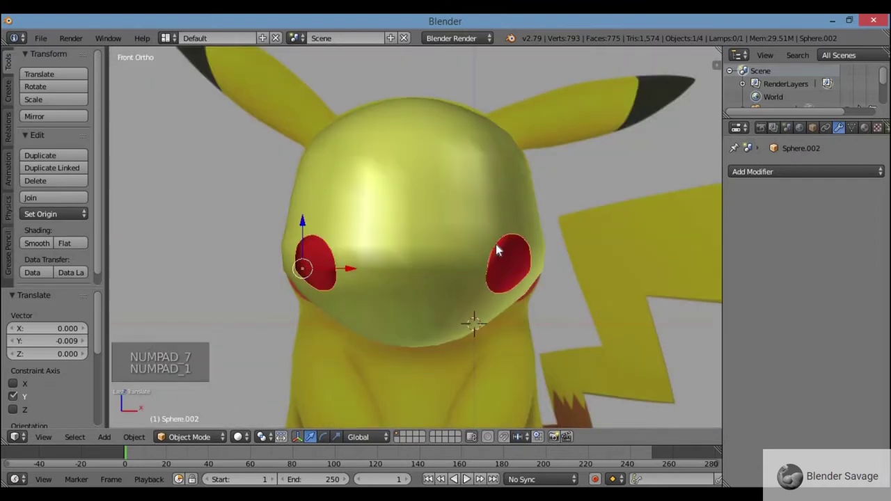
# Nudge the cheeks a little further along Y and check in wireframe that the red patches lie on the head
pyautogui.rightClick(421, 258)
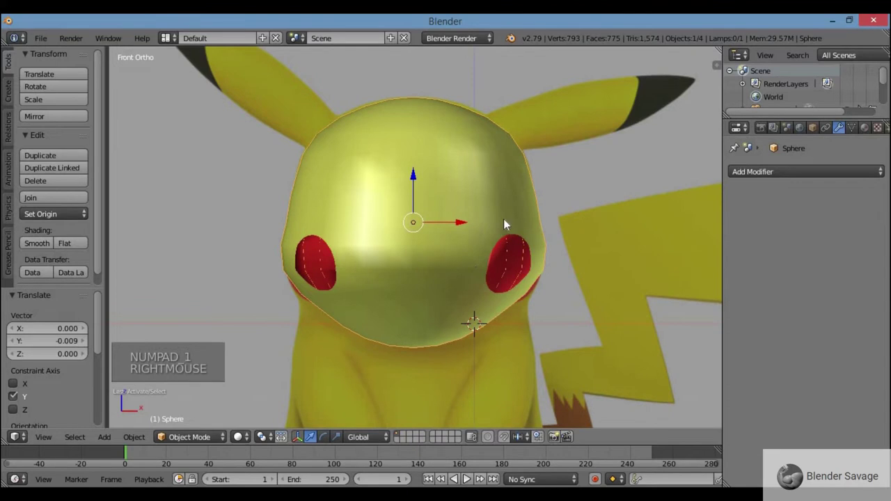
pyautogui.press('z')
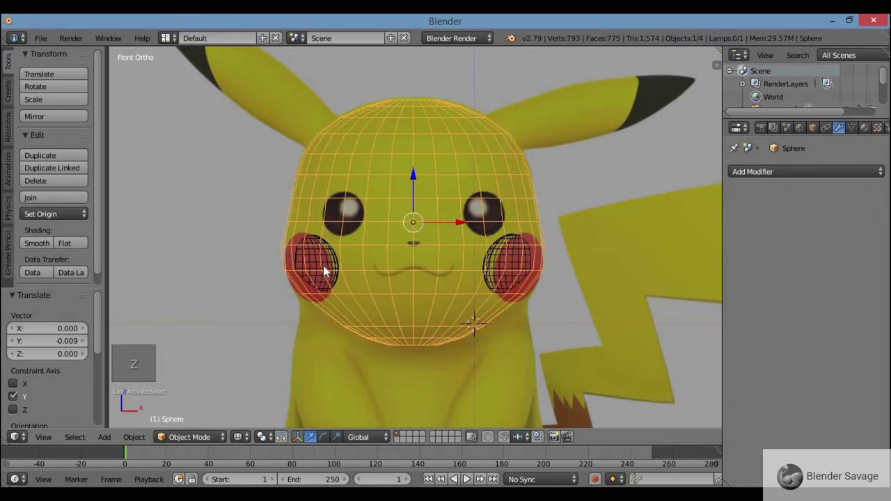
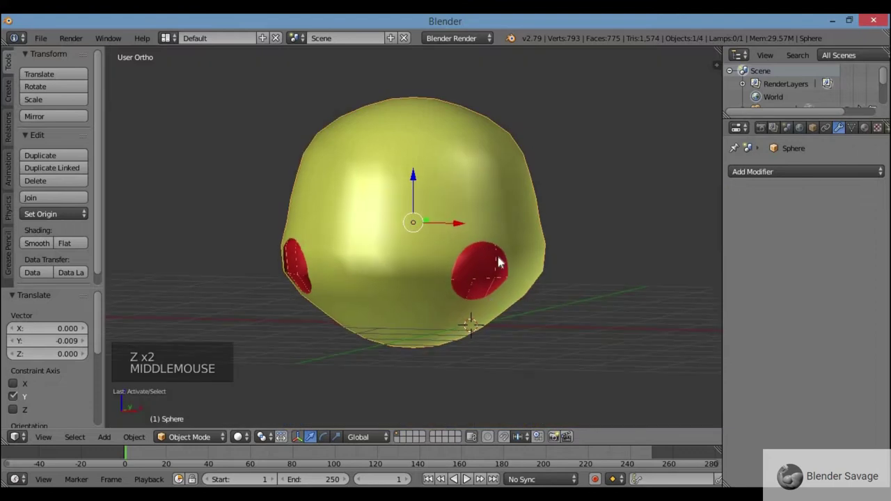
pyautogui.rightClick(490, 266)
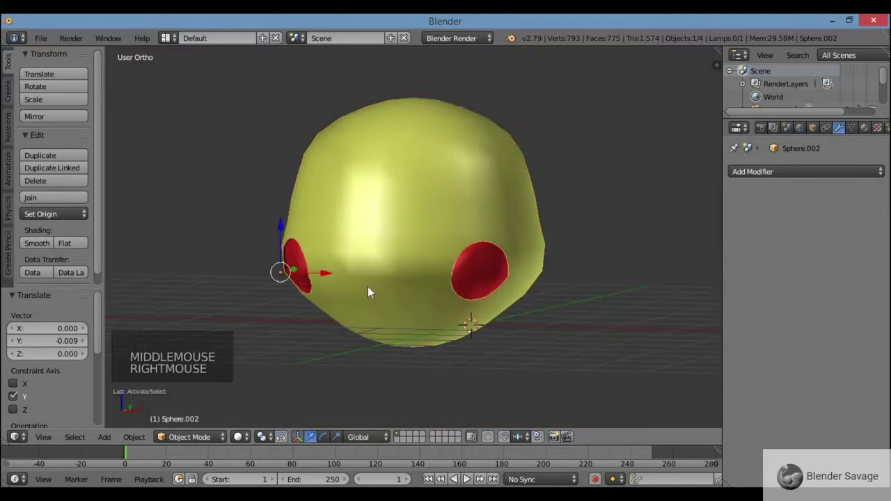
pyautogui.click(312, 262)
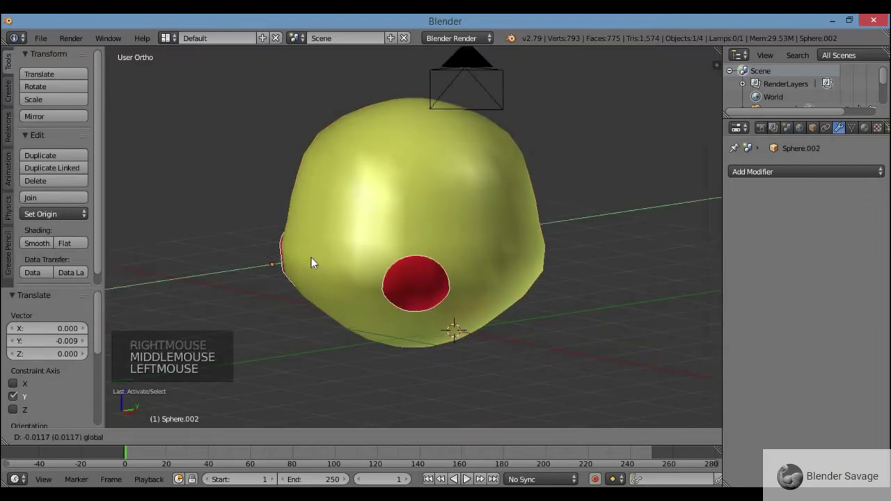
pyautogui.press('KP_1')
pyautogui.press('z')
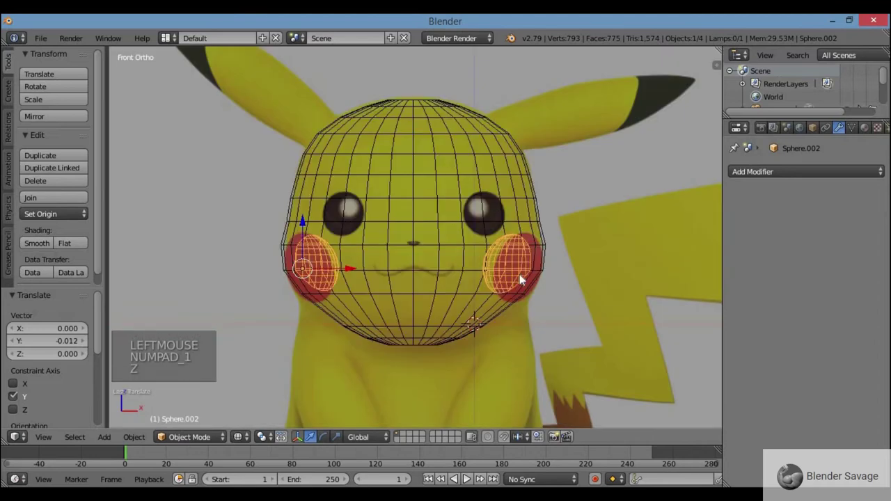
pyautogui.press('z')
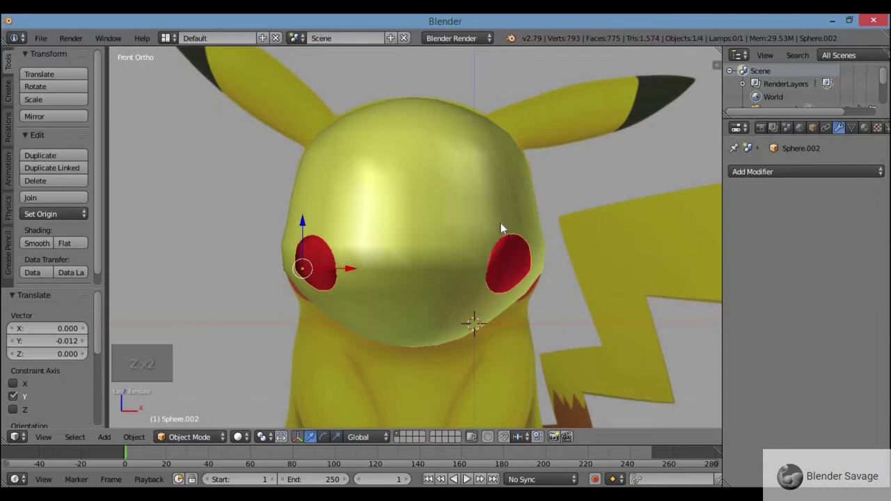
pyautogui.click(489, 213)
# Add a UV sphere, set it to Smooth shading and scale it down to a small ball
pyautogui.press('z')
pyautogui.press('shift+a')
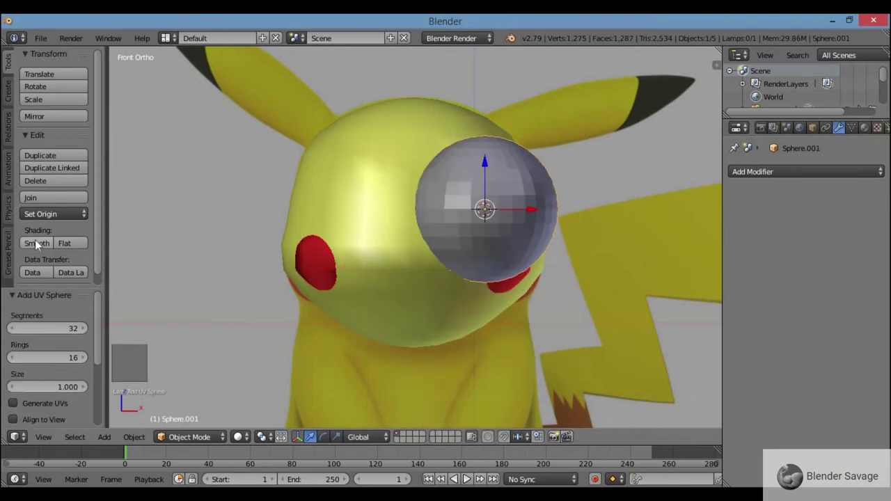
pyautogui.click(43, 246)
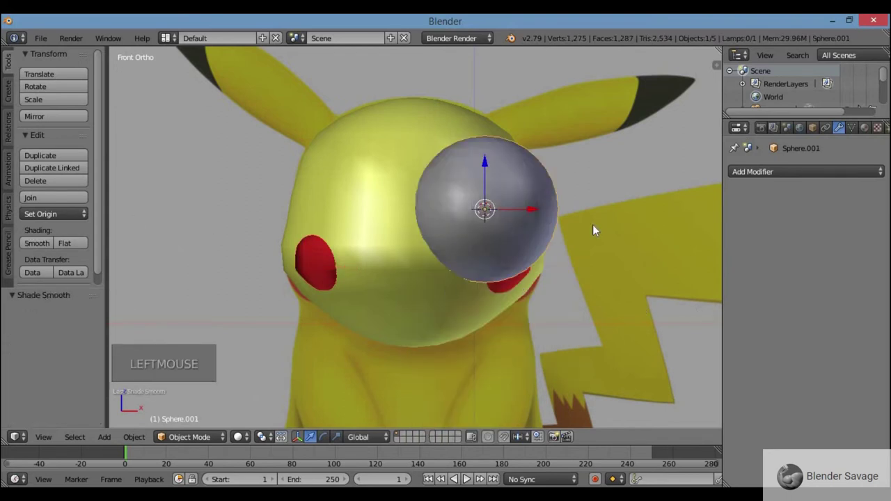
pyautogui.press('z')
pyautogui.press('s')
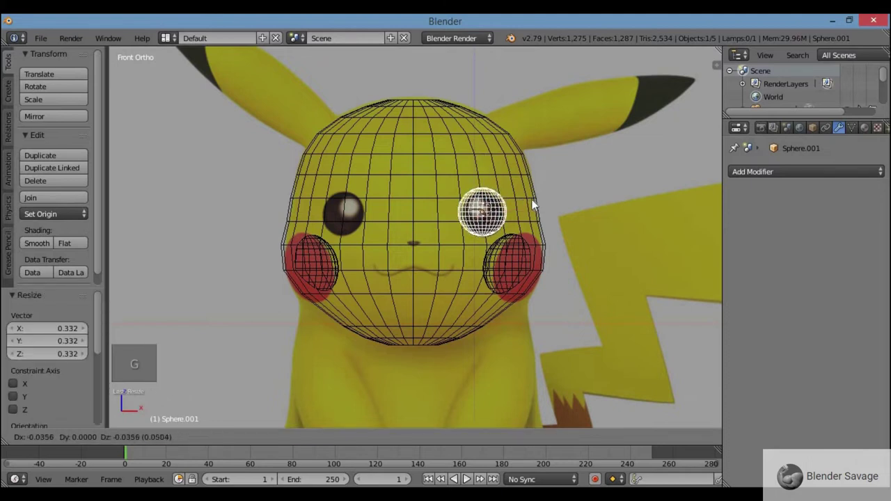
pyautogui.click(530, 214)
# Move the small sphere along X in side view to sit over the right eye spot
pyautogui.press('z')
pyautogui.press('KP_7')
pyautogui.press('KP_1')
pyautogui.press('KP_3')
pyautogui.press('KP_1')
pyautogui.press('KP_7')
pyautogui.press('KP_3')
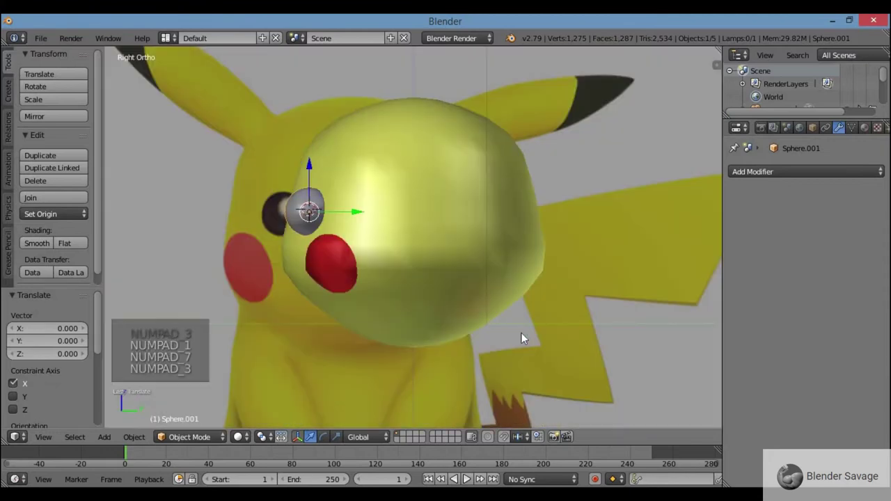
pyautogui.press('KP_7')
pyautogui.press('KP_1')
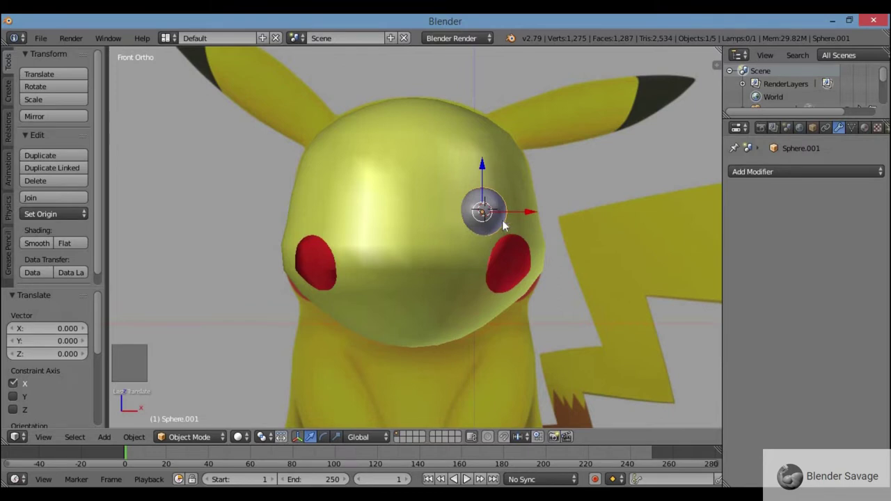
# Give the eye sphere a new material named Black with a black diffuse colour
pyautogui.click(873, 135)
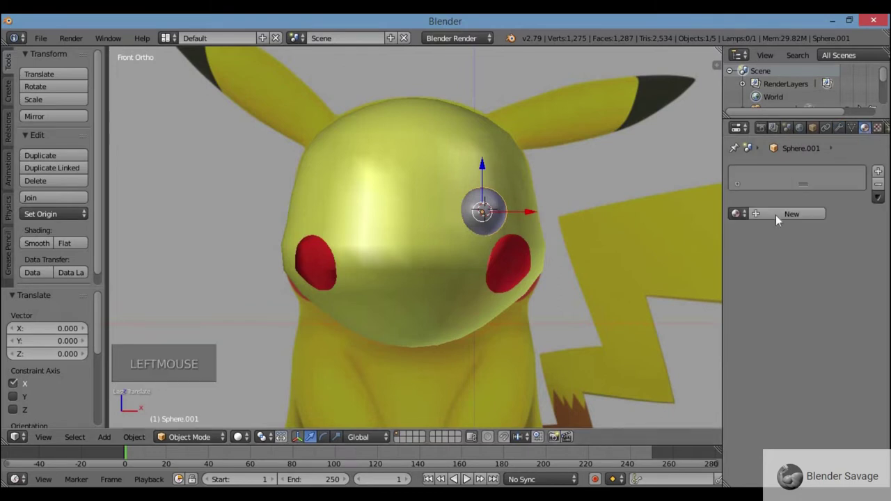
pyautogui.click(790, 221)
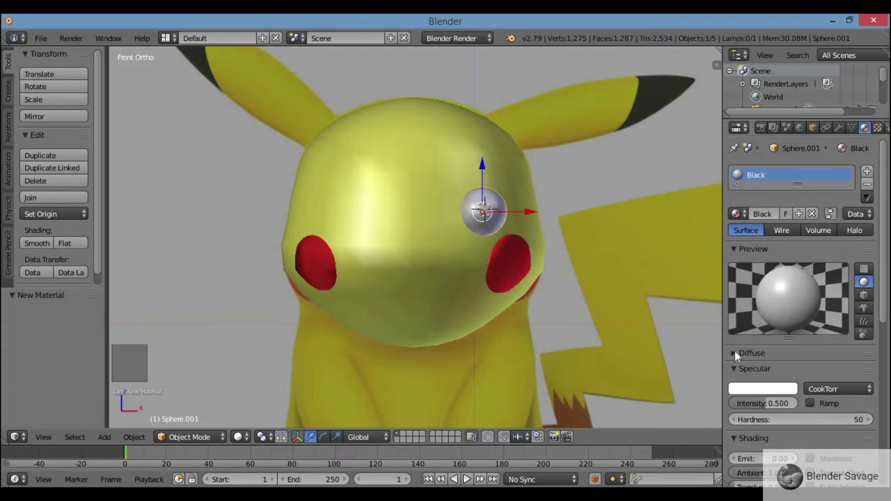
pyautogui.click(739, 356)
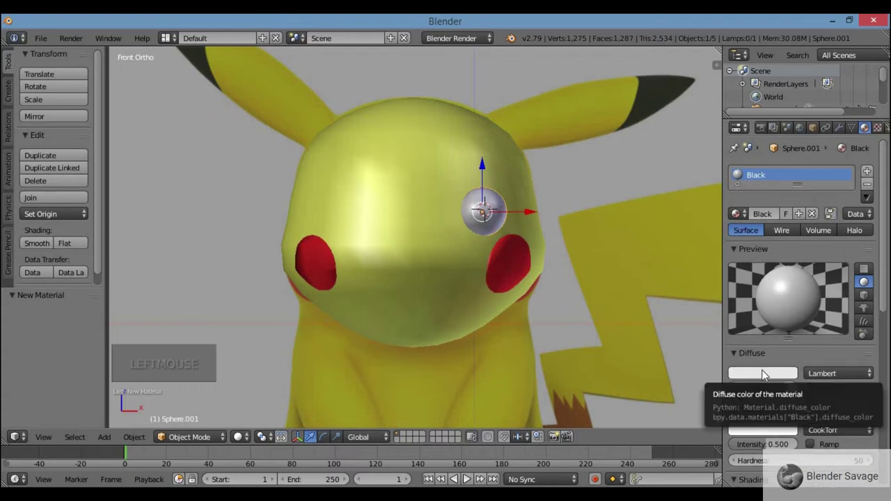
pyautogui.click(766, 374)
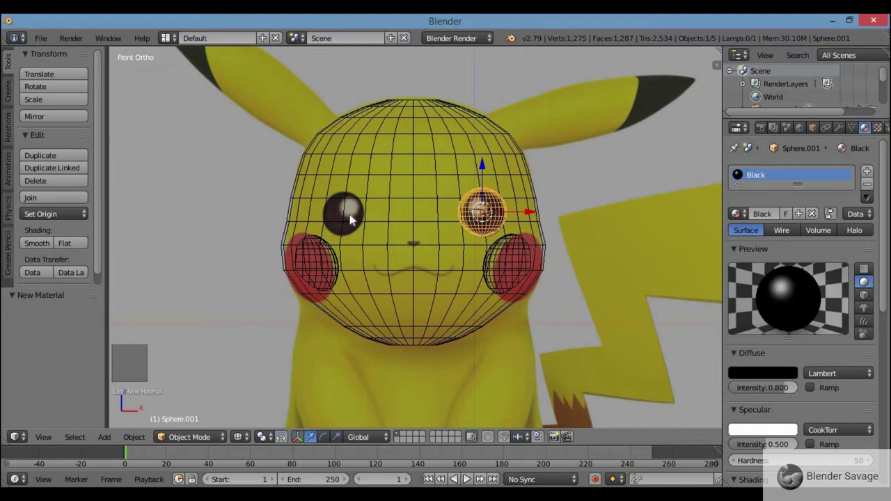
# Duplicate the black eye to the opposite side of the face and select both eyes
pyautogui.press('shift+d')
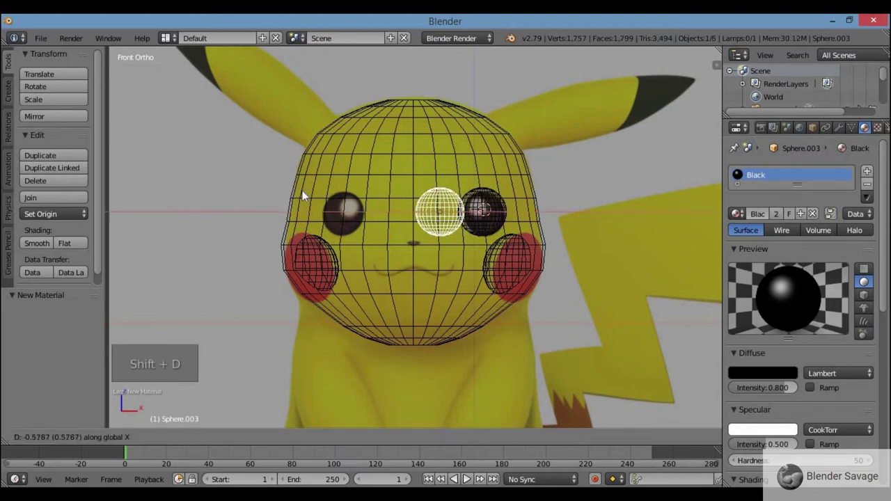
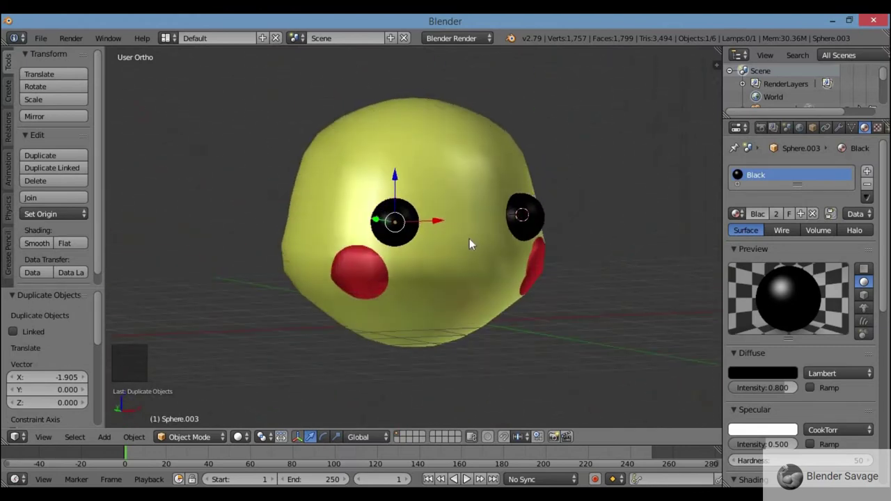
pyautogui.press('KP_1')
pyautogui.press('KP_7')
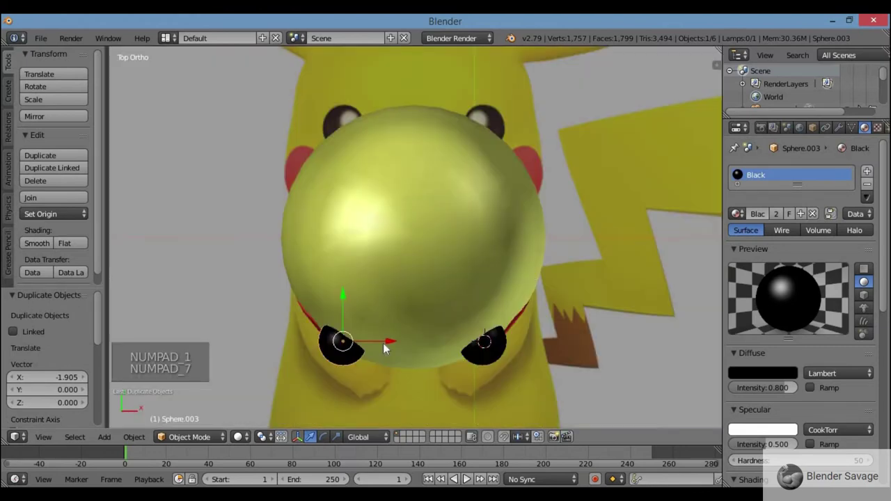
pyautogui.press('KP_1')
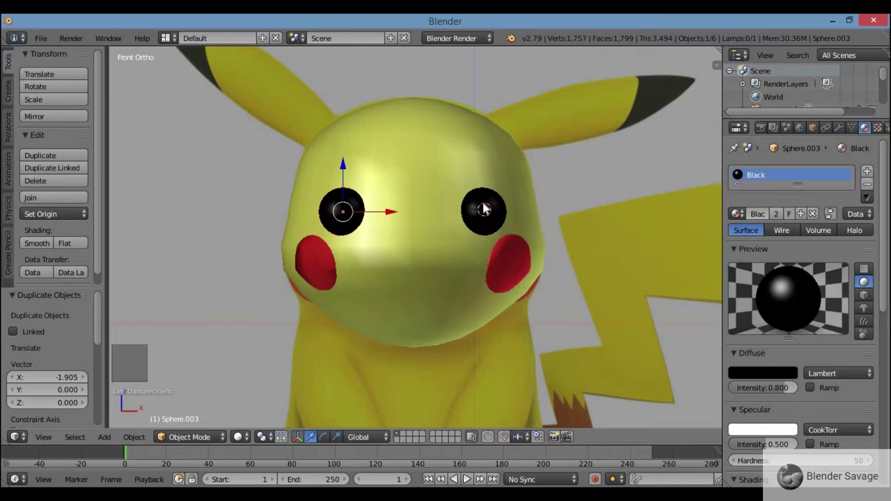
pyautogui.rightClick(482, 216)
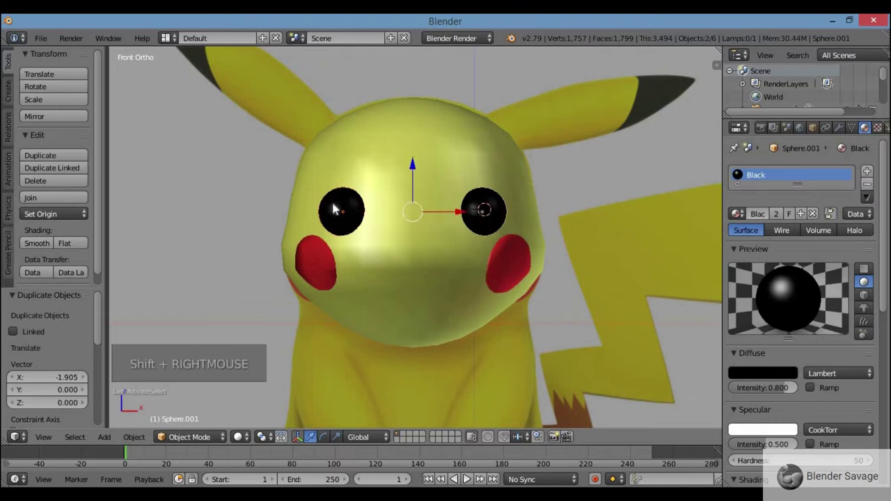
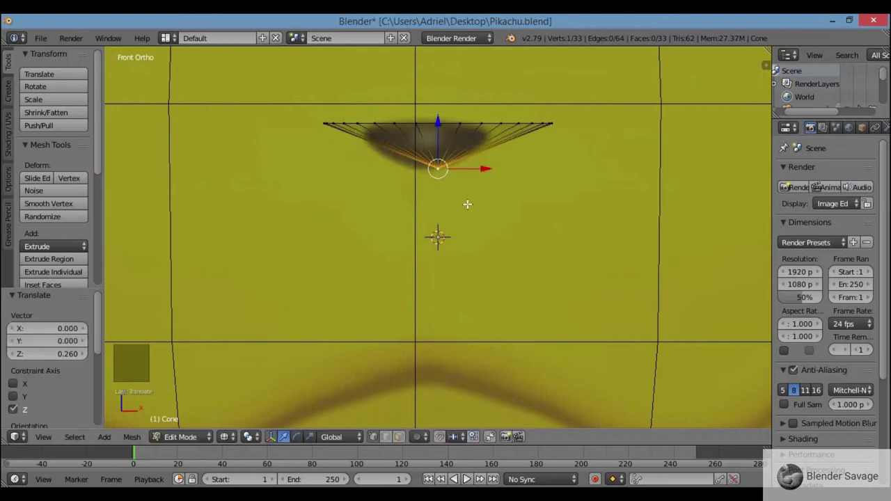
# Select all nose vertices in Edit Mode and move the cone up to sit just below and between the eyes
pyautogui.scroll(-3)
pyautogui.press('z')
pyautogui.scroll(-3)
pyautogui.scroll(-3)
pyautogui.press('z')
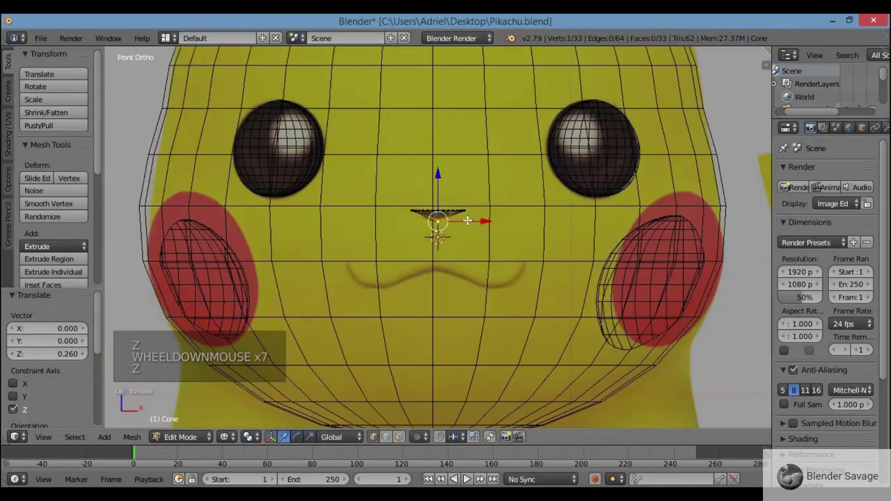
pyautogui.press('a')
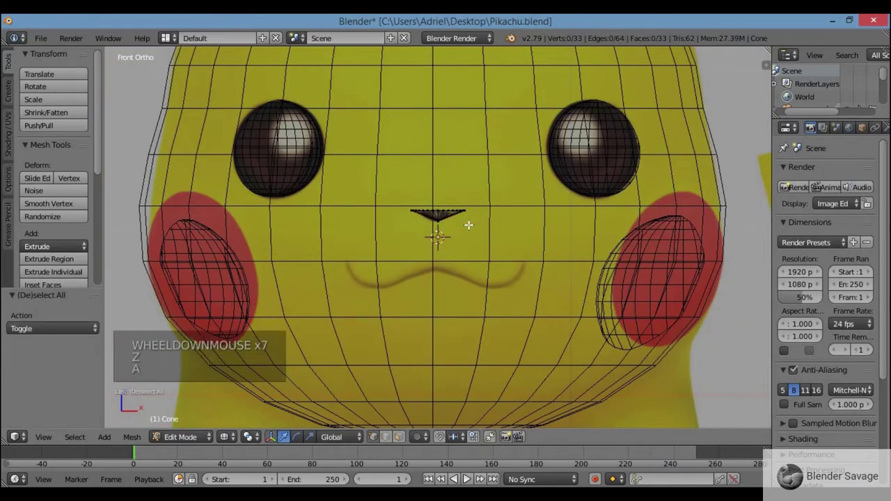
pyautogui.press('a')
pyautogui.click(481, 212)
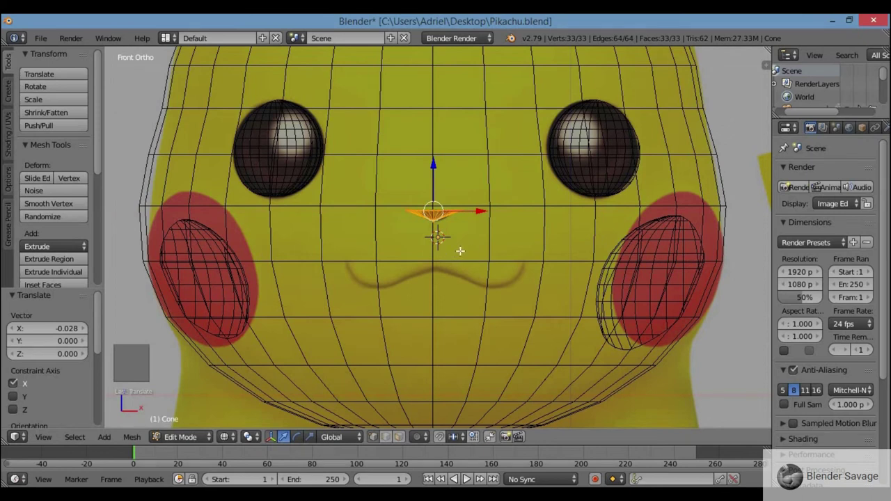
pyautogui.press('Tab')
pyautogui.press('z')
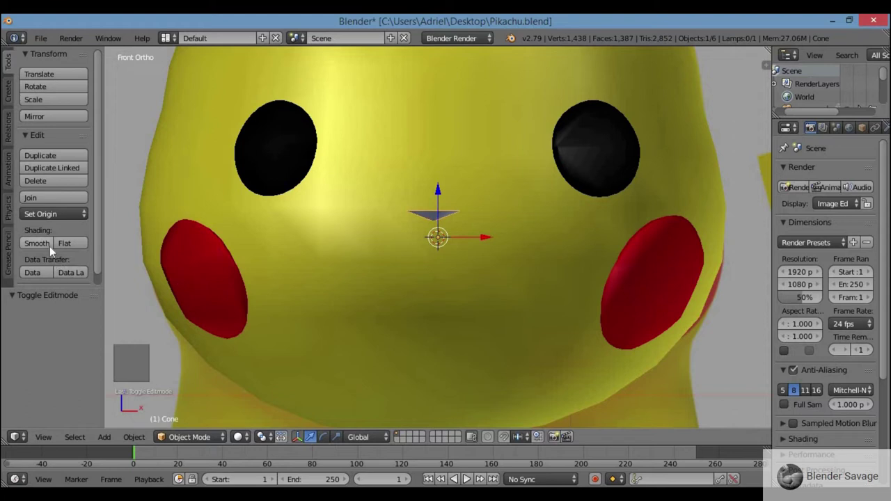
# Smooth-shade the nose and assign it the existing black material
pyautogui.click(50, 251)
pyautogui.click(34, 253)
pyautogui.scroll(-3)
pyautogui.scroll(-3)
pyautogui.click(869, 134)
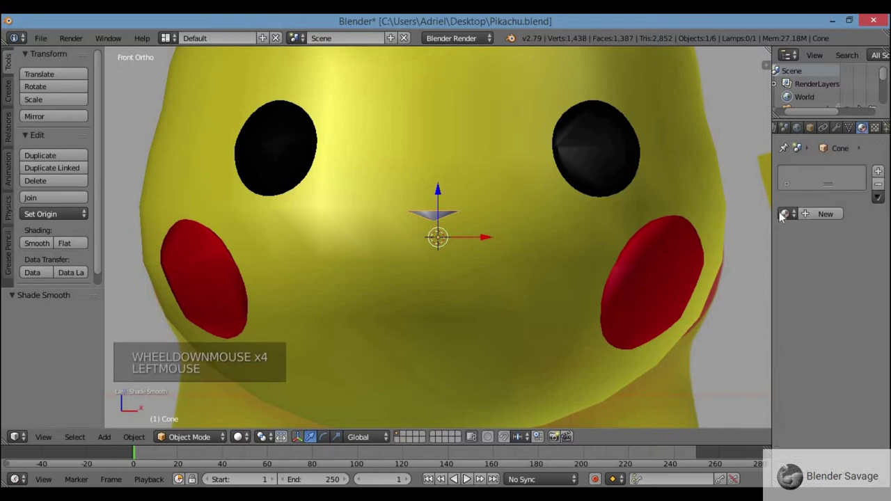
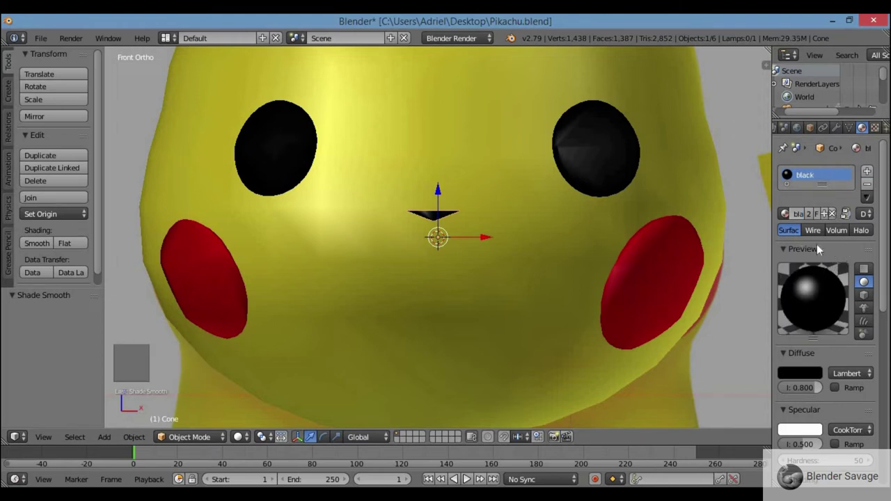
pyautogui.press('KP_3')
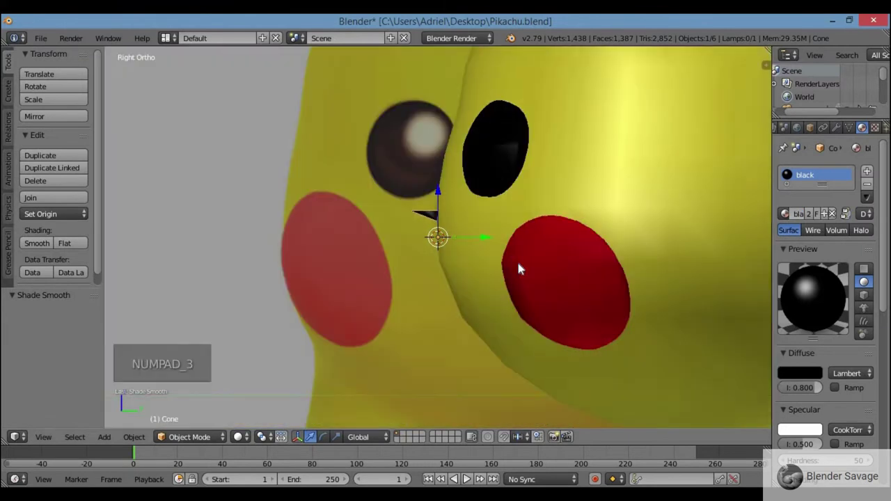
# Flatten the nose along Y into a thin dark sliver lying on the face
pyautogui.scroll(3)
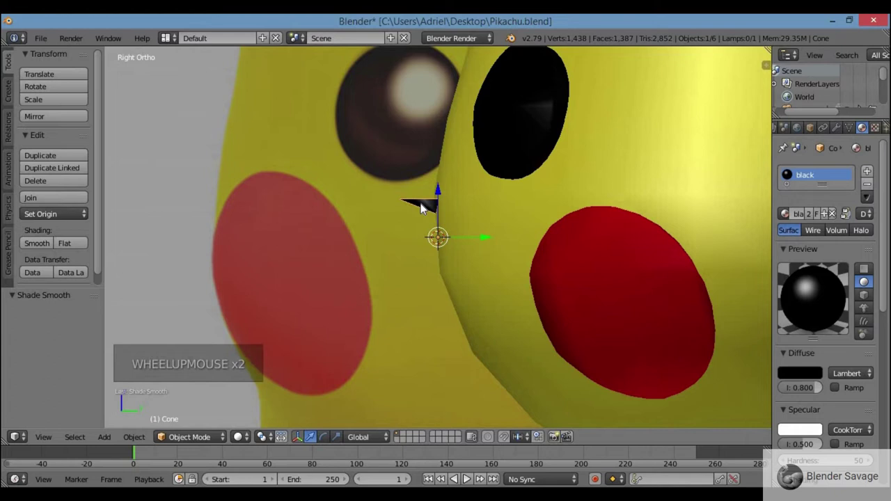
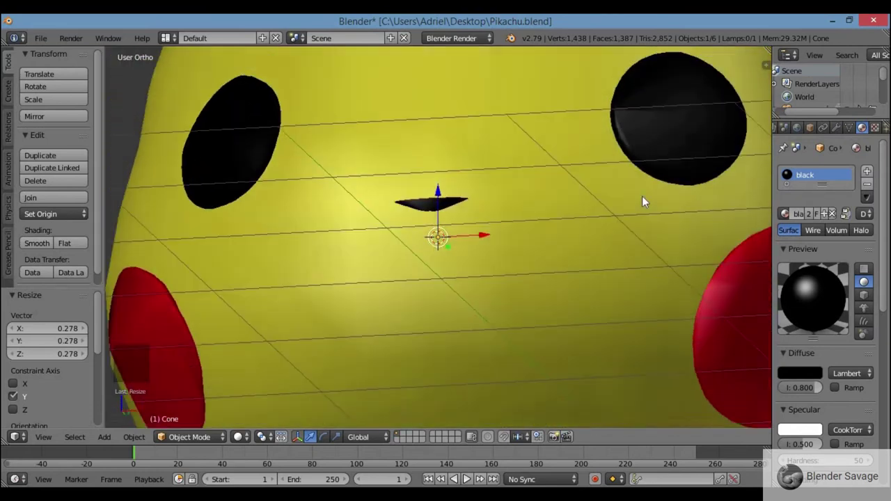
pyautogui.press('KP_1')
pyautogui.scroll(-3)
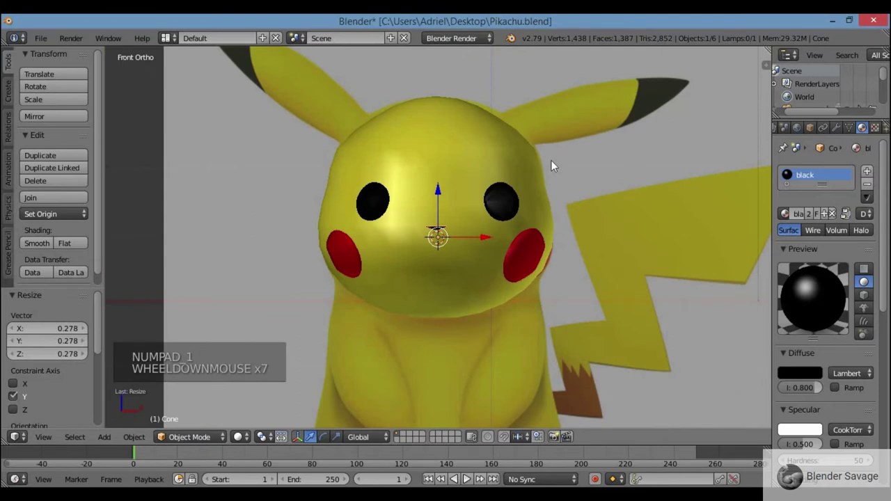
pyautogui.scroll(3)
pyautogui.scroll(-3)
pyautogui.scroll(-3)
pyautogui.scroll(3)
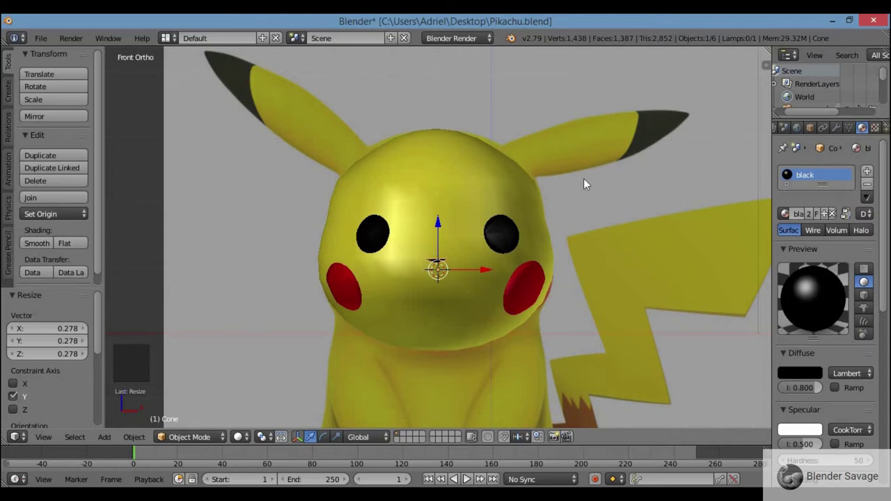
pyautogui.click(572, 147)
# Add a UV sphere, shrink and flatten it into a long ellipsoid placed along the right ear
pyautogui.press('shift+a')
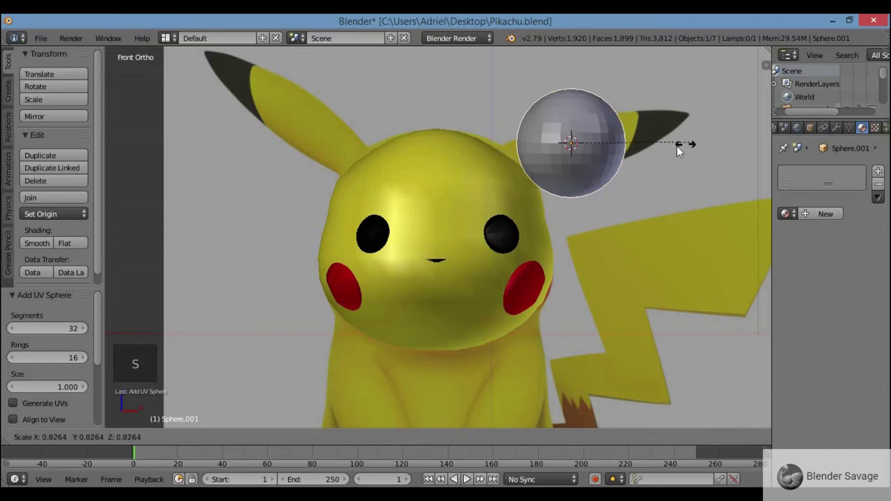
pyautogui.press('g')
pyautogui.press('s')
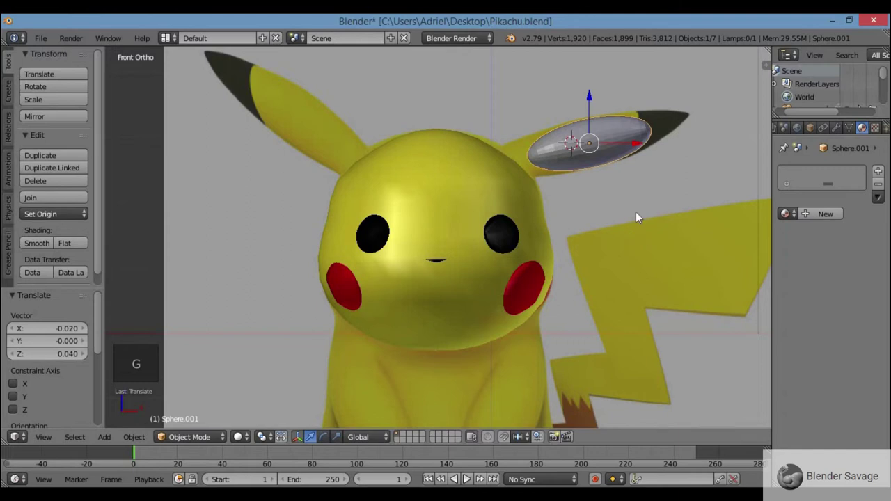
# Enter the ear sphere's mesh editing, deselect it and show the ear as plain grey wireframe geometry
pyautogui.press('Tab')
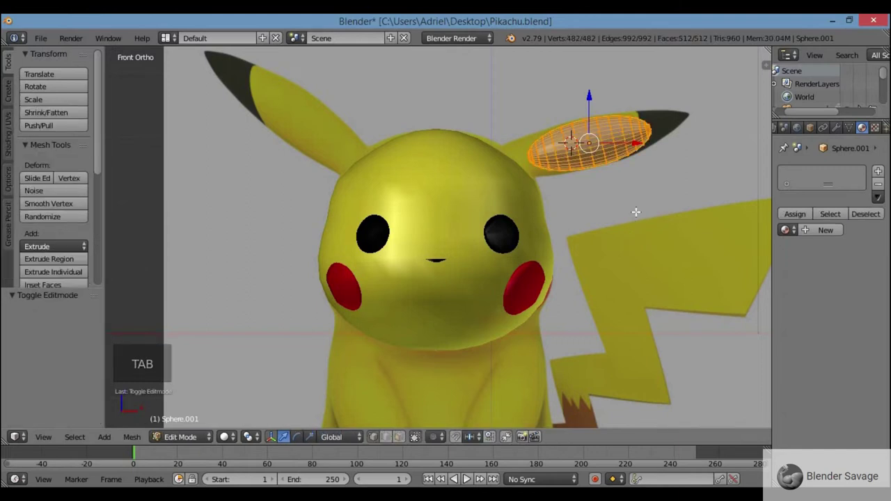
pyautogui.press('KP_Decimal')
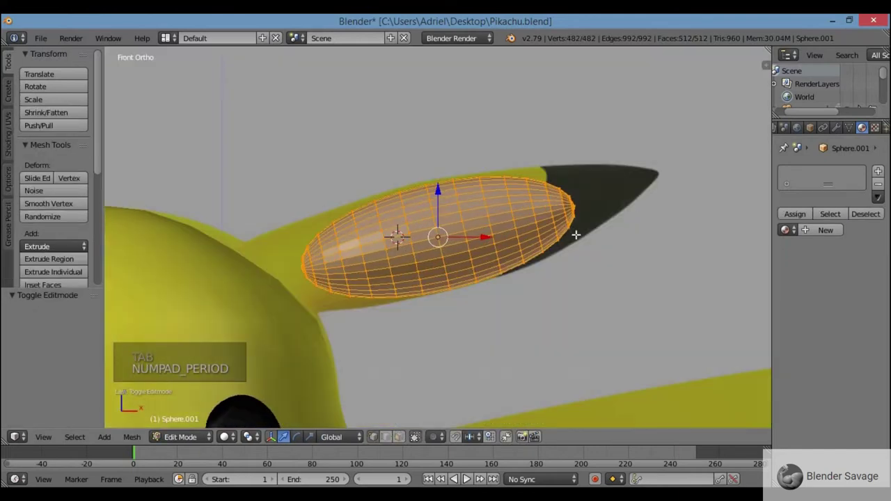
pyautogui.scroll(3)
pyautogui.press('z')
pyautogui.press('a')
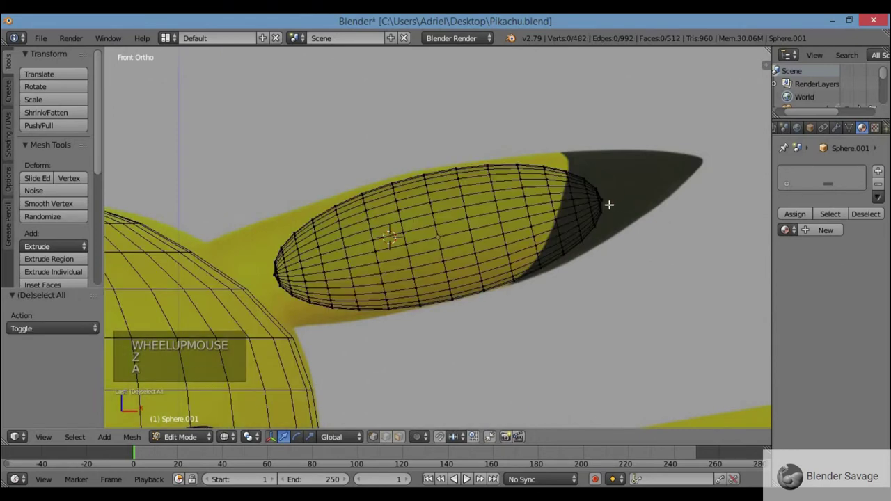
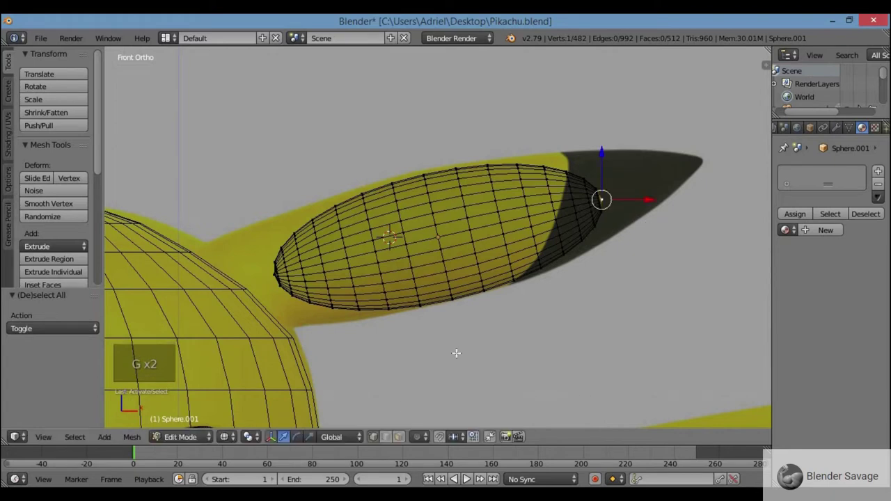
pyautogui.click(422, 437)
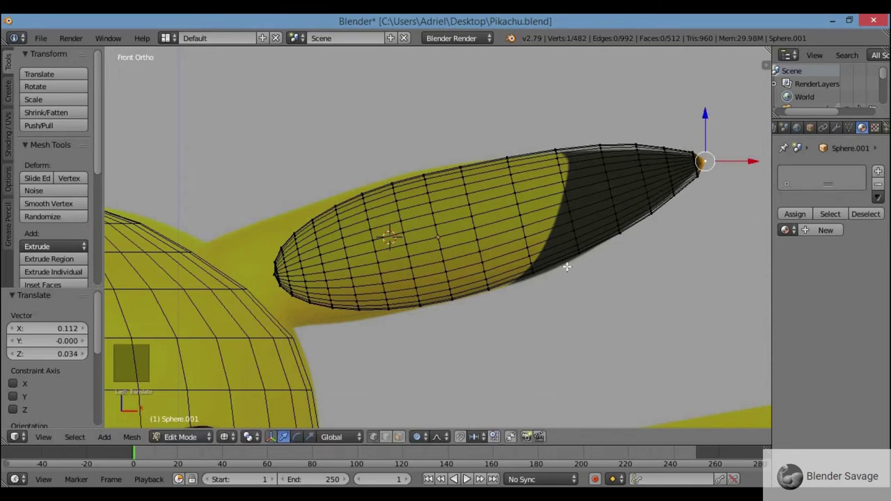
pyautogui.scroll(-3)
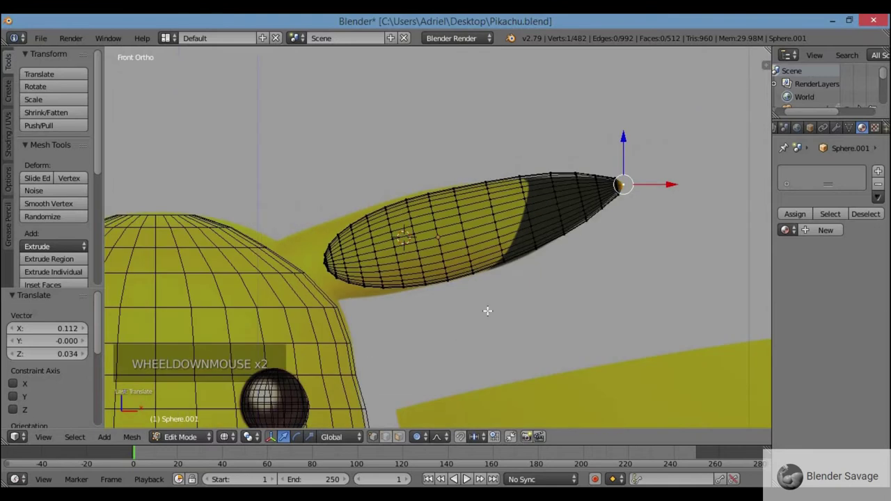
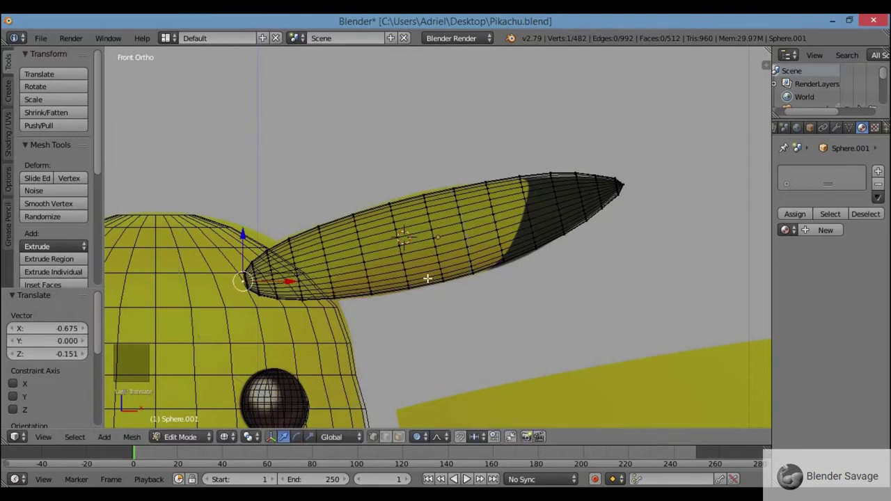
# Toggle viewport shading so the pointed ear shows without its yellow and black colours
pyautogui.press('z')
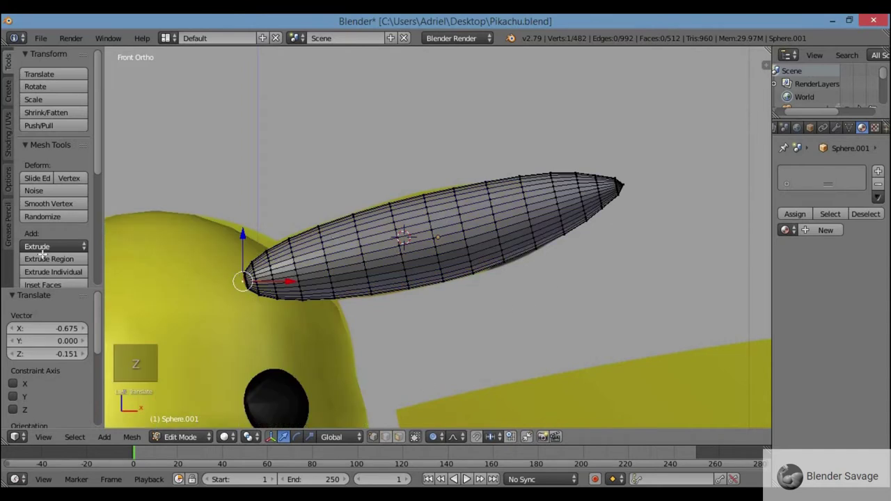
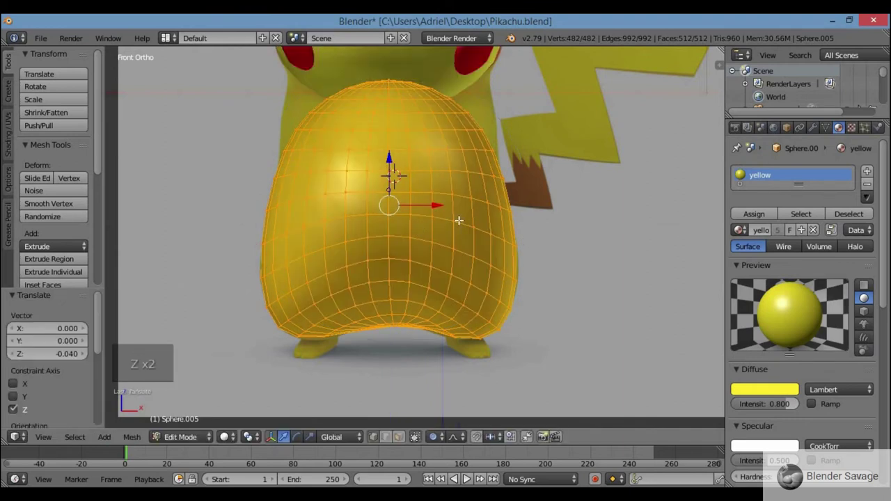
# Zoom in on the body mesh while widening its top edge ring
pyautogui.scroll(3)
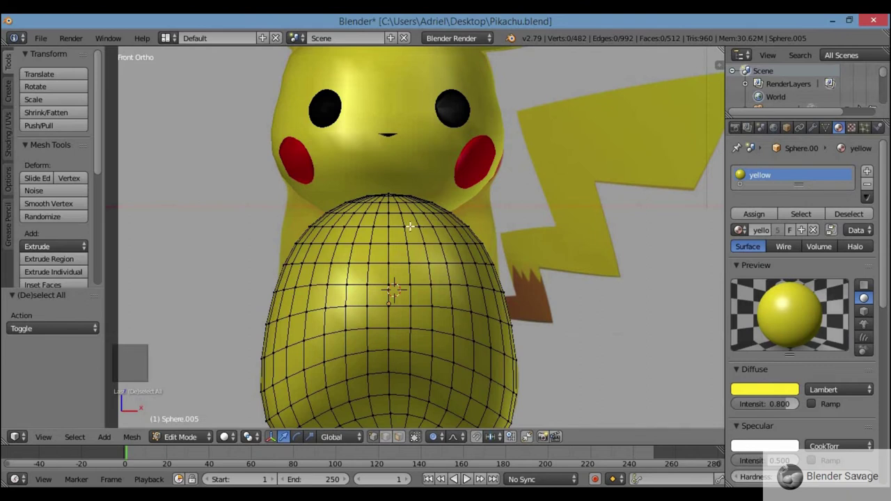
# Select the body's topmost edge ring under the head
pyautogui.rightClick(411, 225)
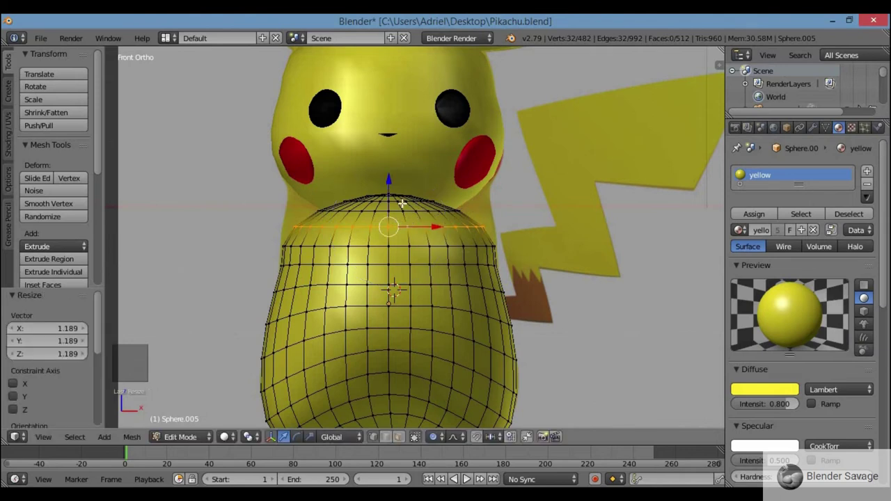
pyautogui.scroll(3)
pyautogui.press('a')
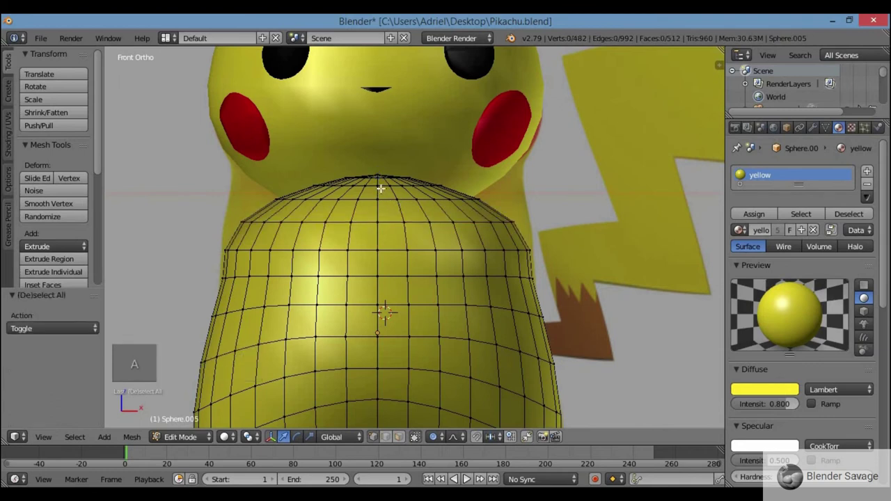
pyautogui.rightClick(383, 183)
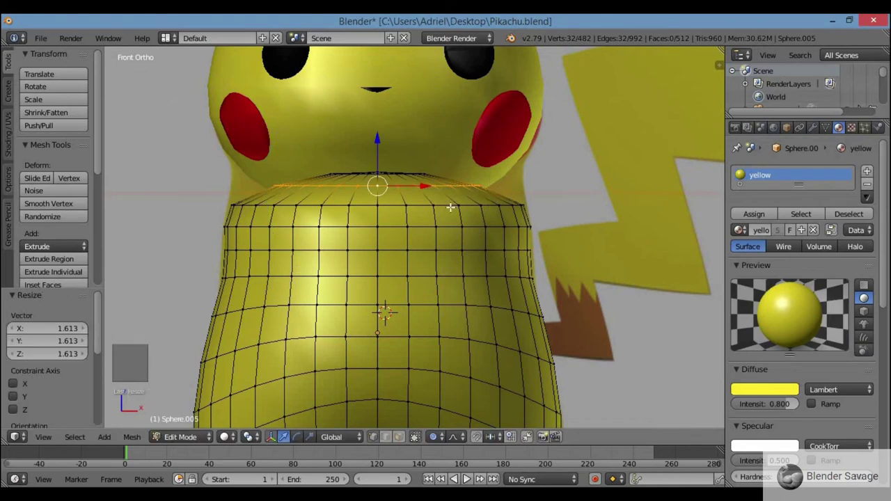
# Select the top center vertex and rings and scale the body's top flat into broad shoulders
pyautogui.middleClick(454, 233)
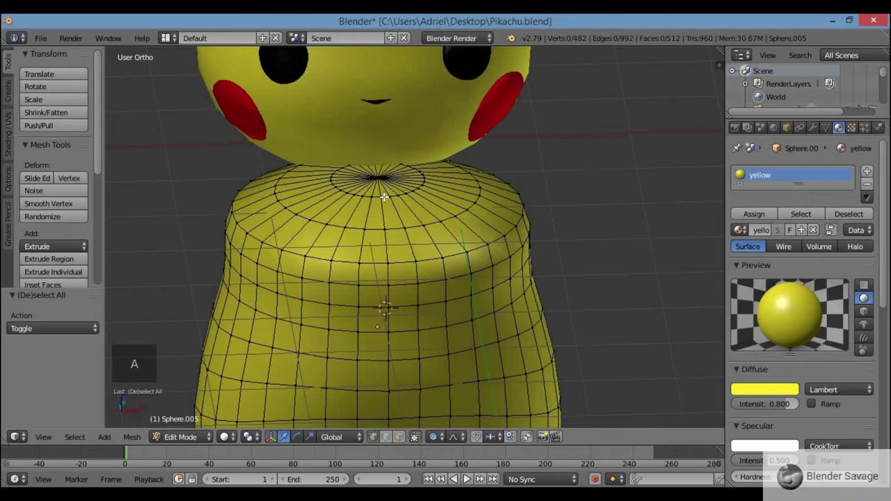
pyautogui.rightClick(386, 196)
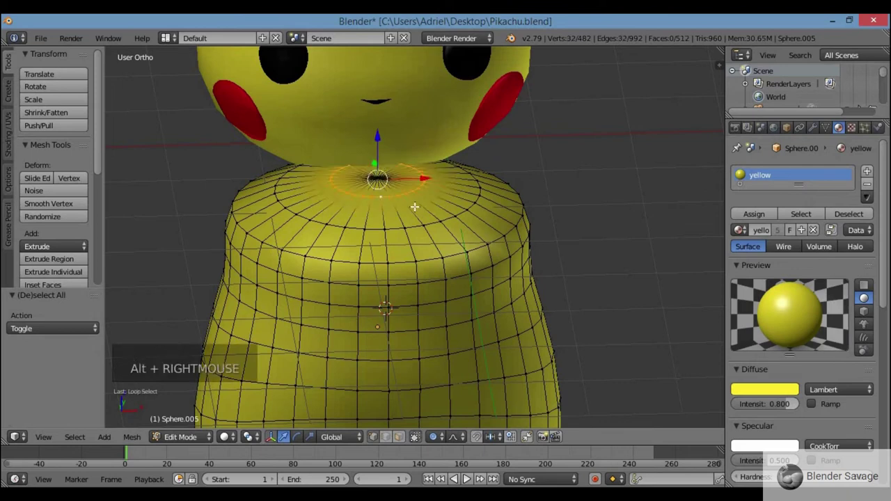
pyautogui.press('KP_1')
pyautogui.press('s')
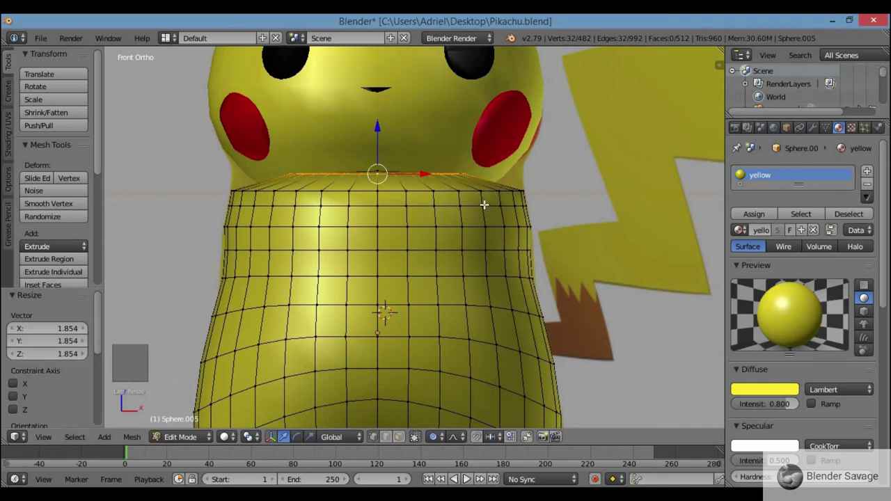
pyautogui.middleClick(473, 195)
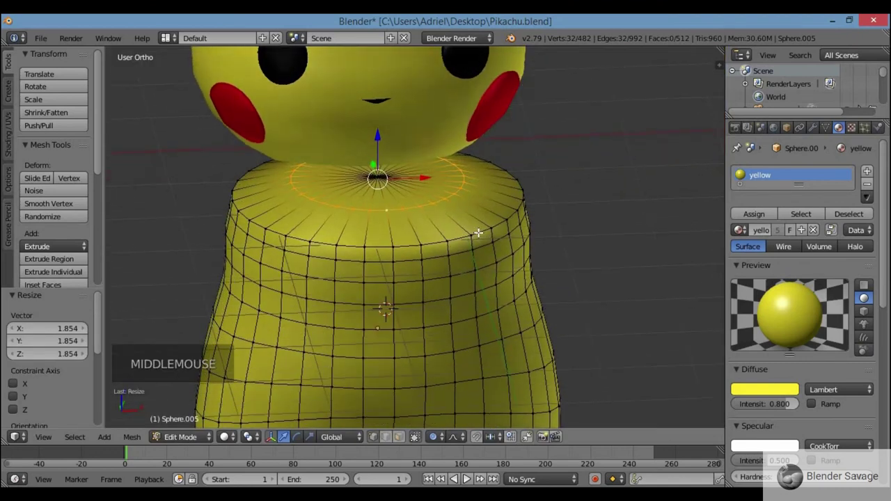
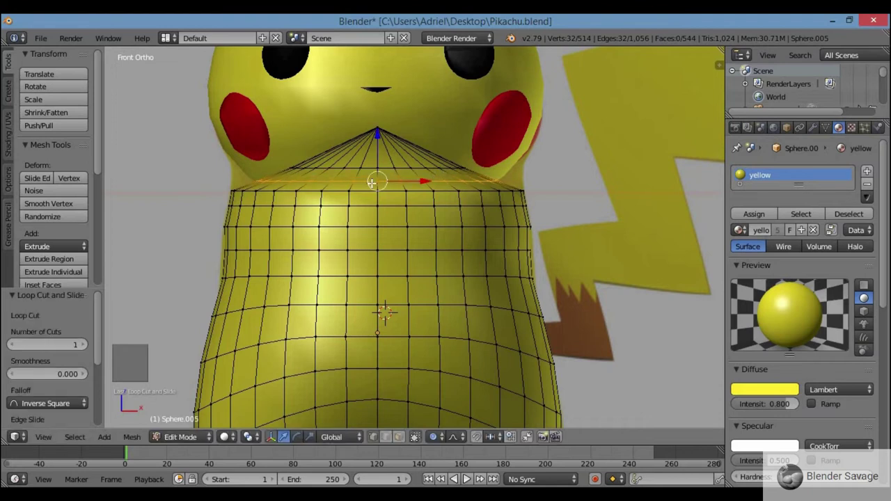
# Scale the shoulder edge rings so they flatten and flare out beneath the red cheeks
pyautogui.rightClick(387, 167)
pyautogui.click(382, 114)
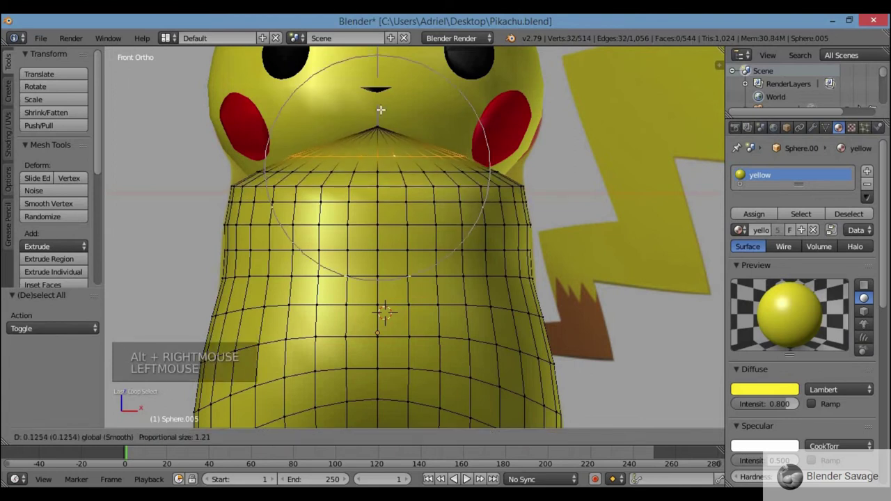
pyautogui.press('s')
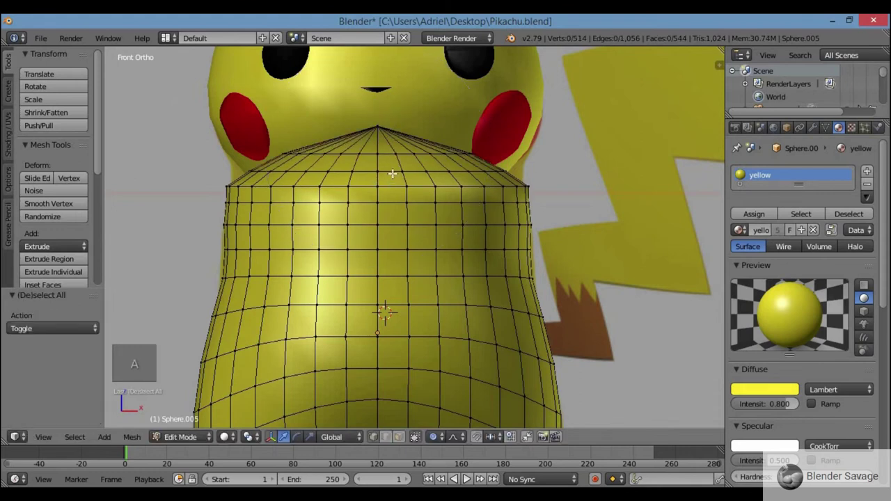
pyautogui.rightClick(394, 172)
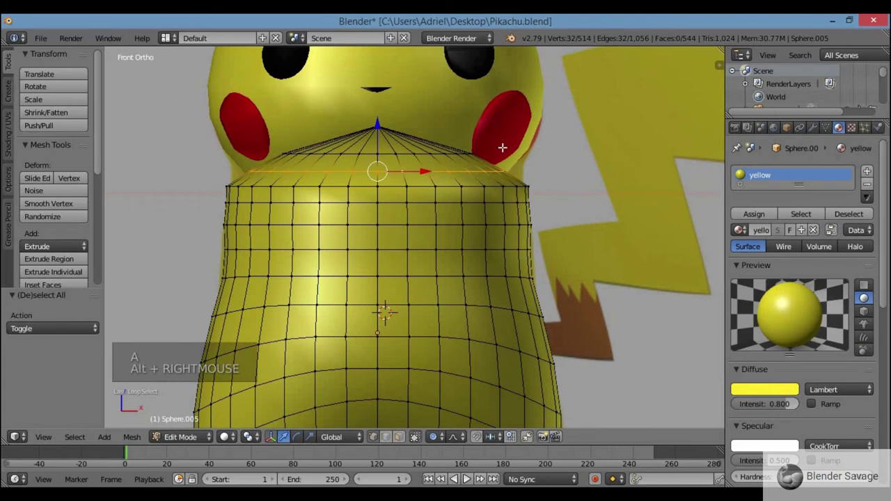
pyautogui.press('s')
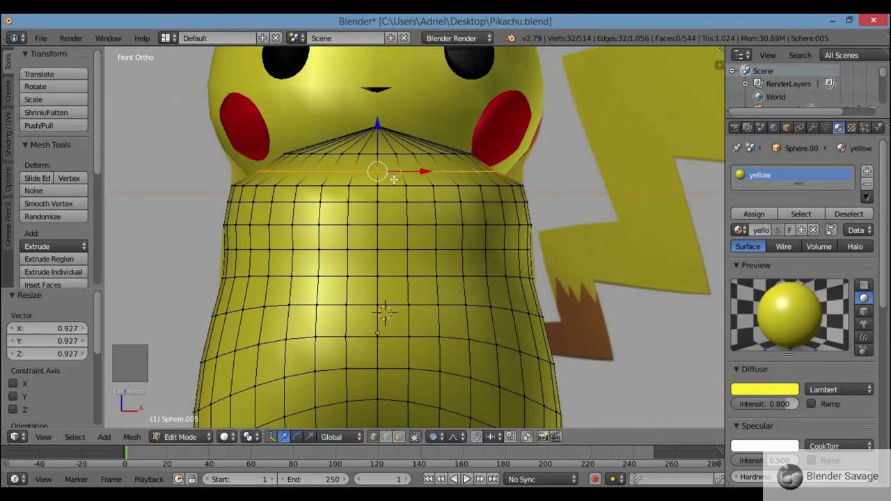
pyautogui.rightClick(392, 150)
pyautogui.press('s')
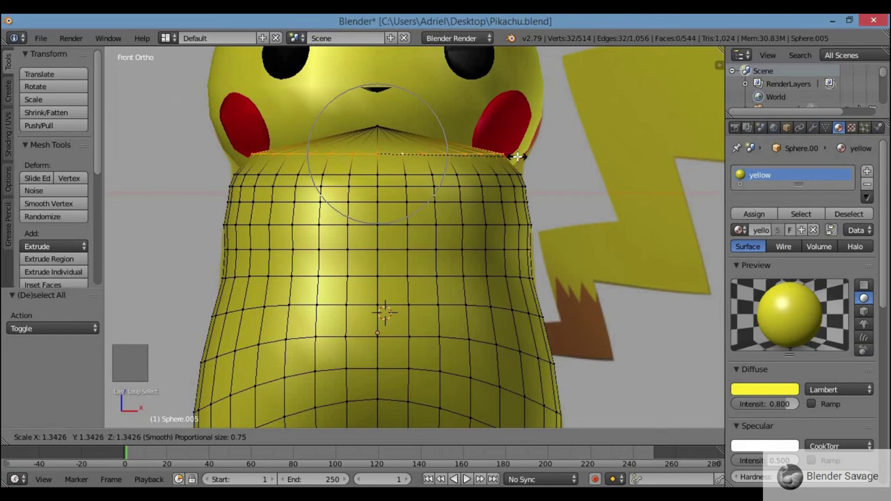
pyautogui.scroll(-3)
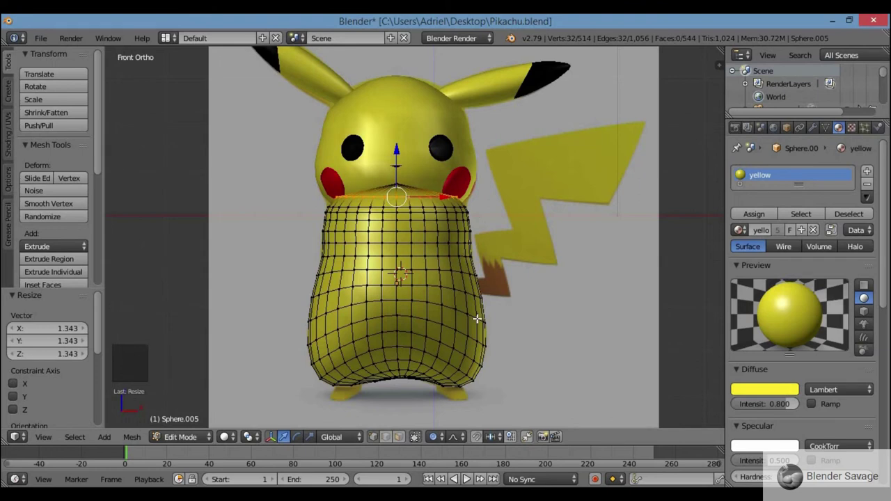
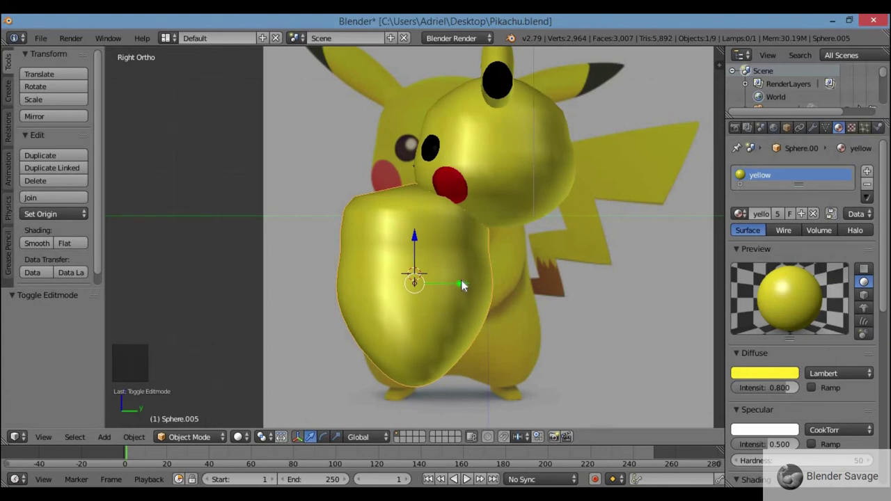
# Select the body, line it up under the head in front view and zoom down toward the feet
pyautogui.click(483, 285)
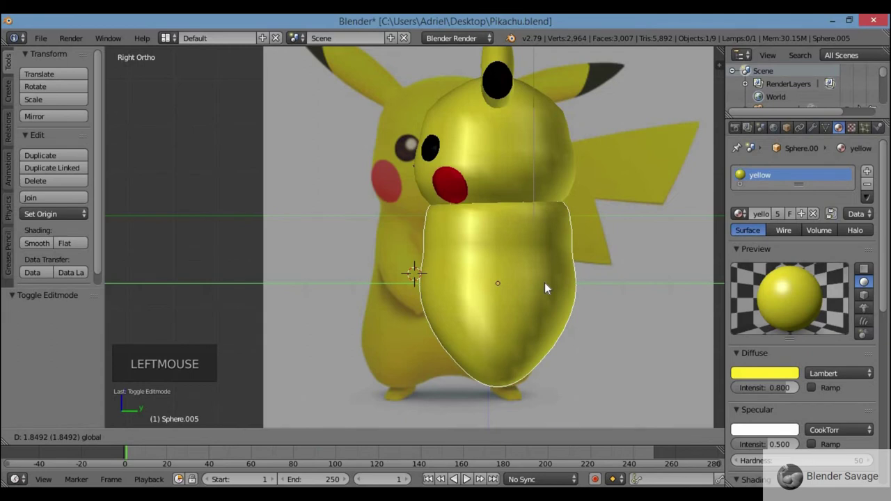
pyautogui.press('KP_1')
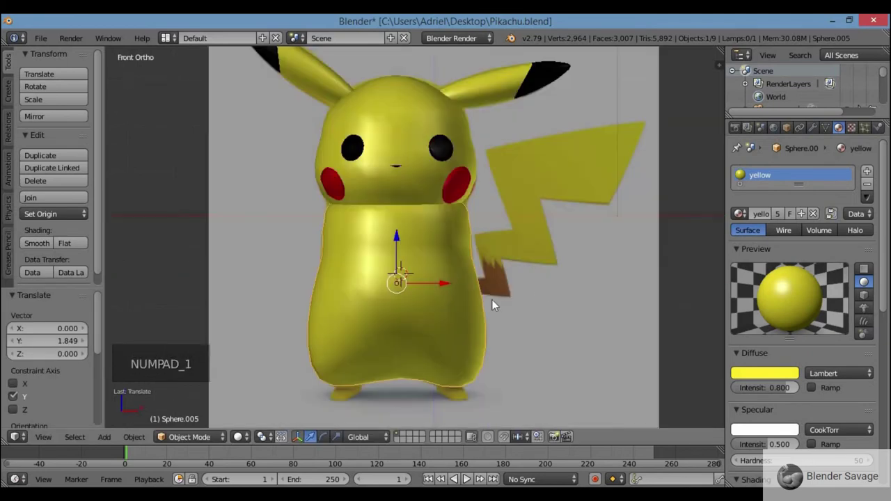
pyautogui.press('z')
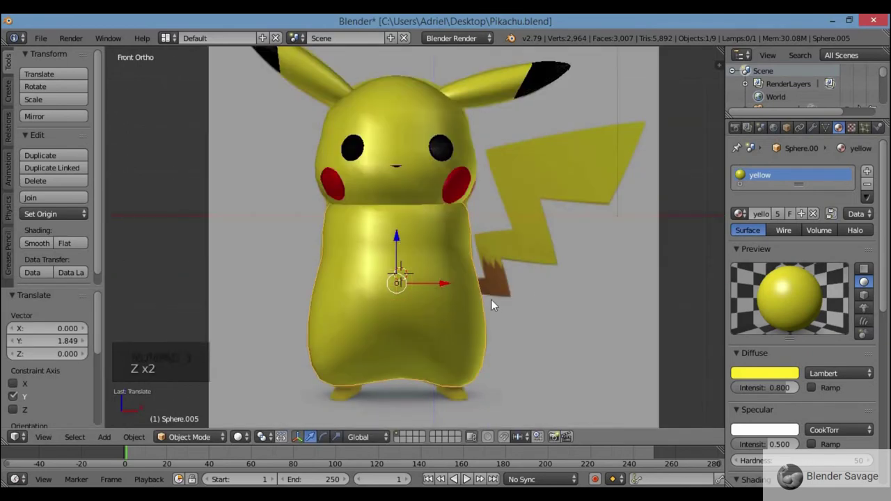
pyautogui.scroll(3)
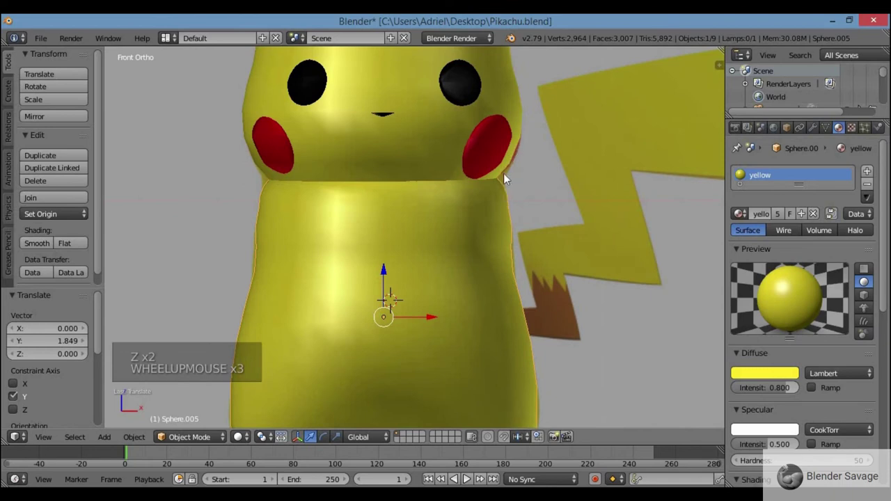
pyautogui.scroll(-3)
pyautogui.scroll(-3)
pyautogui.scroll(-3)
pyautogui.scroll(-3)
pyautogui.middleClick(471, 263)
pyautogui.press('KP_1')
pyautogui.scroll(-3)
pyautogui.scroll(3)
pyautogui.scroll(3)
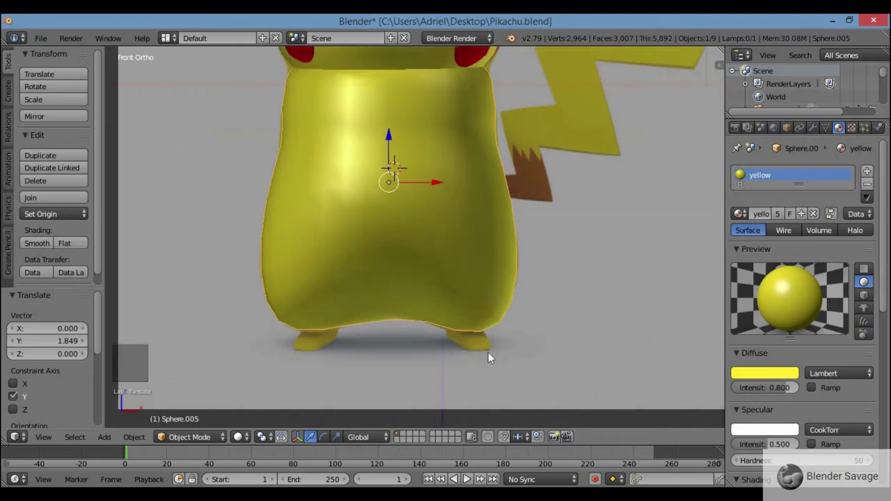
# Add a UV sphere beside the body's base and squash it flat into a foot shape
pyautogui.click(494, 354)
pyautogui.press('shift+a')
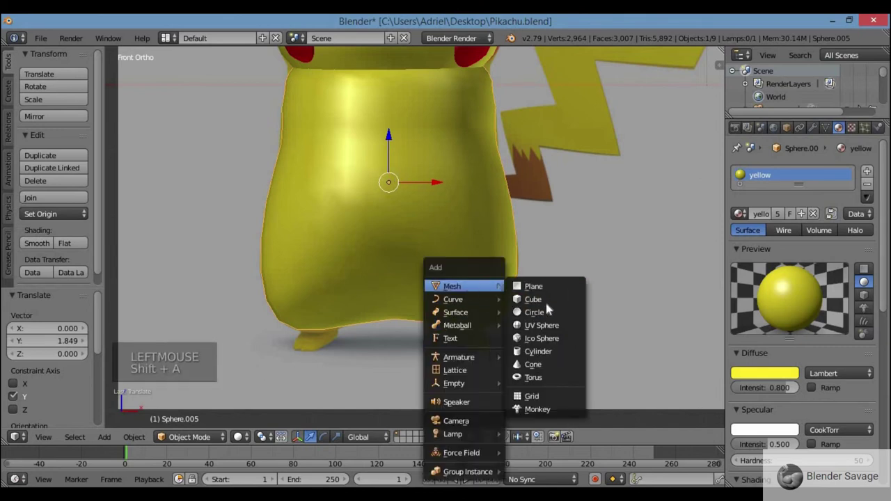
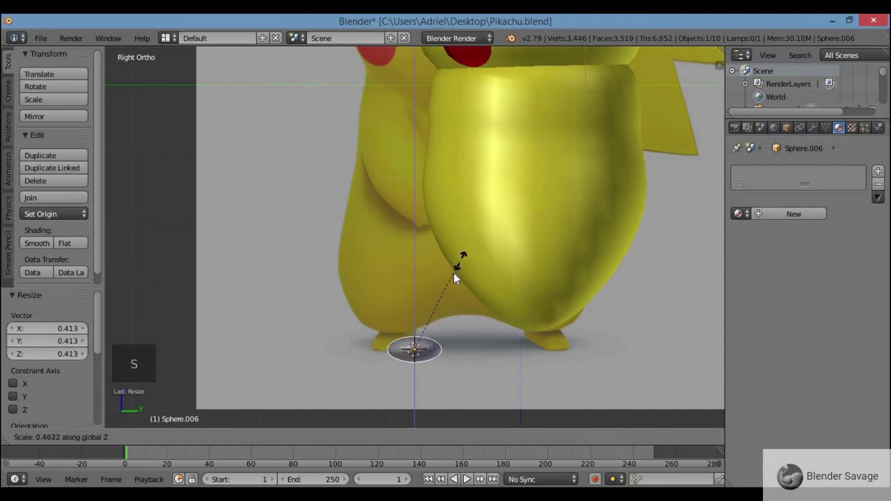
pyautogui.press('KP_7')
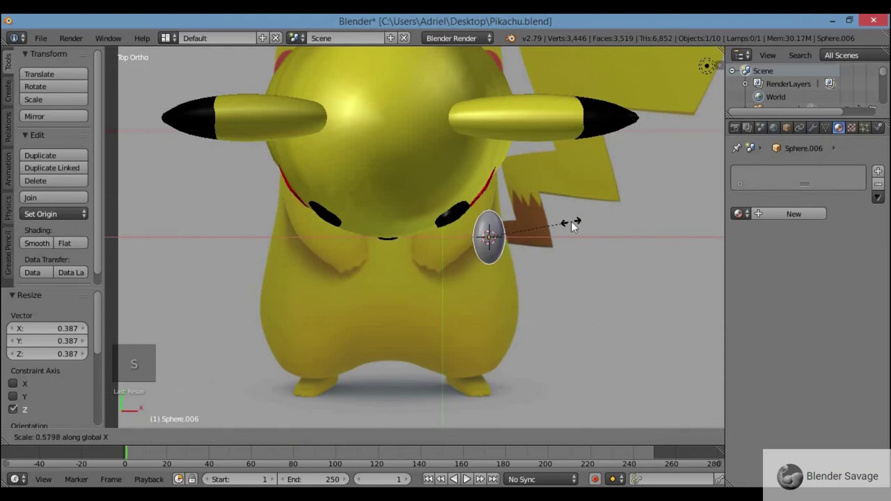
pyautogui.middleClick(572, 208)
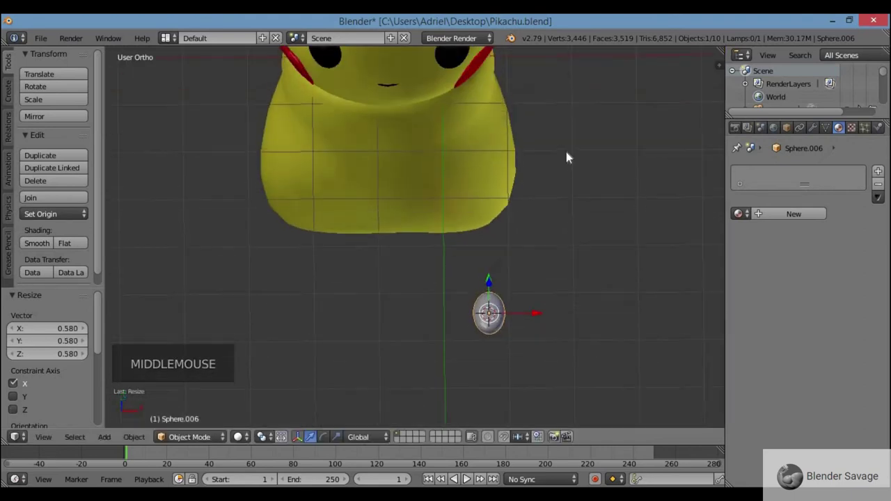
pyautogui.press('KP_1')
pyautogui.press('KP_7')
pyautogui.press('KP_1')
# Shade the foot sphere smooth and give it the yellow material
pyautogui.click(41, 244)
pyautogui.click(129, 237)
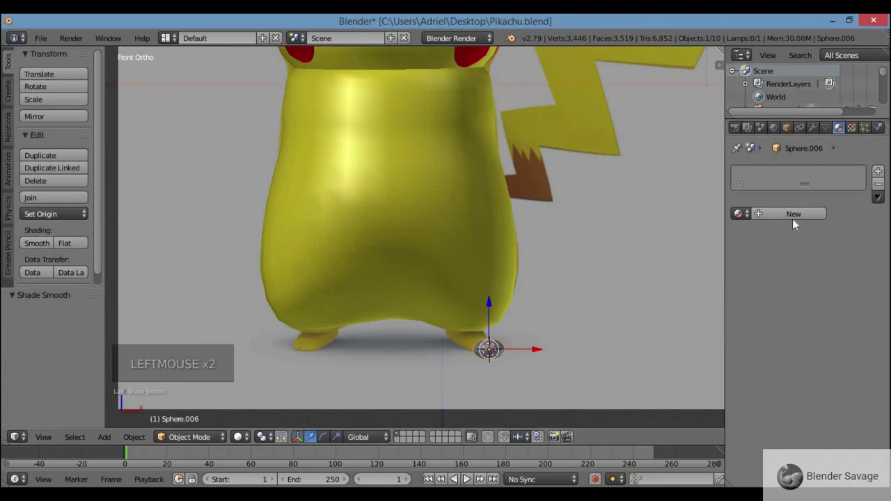
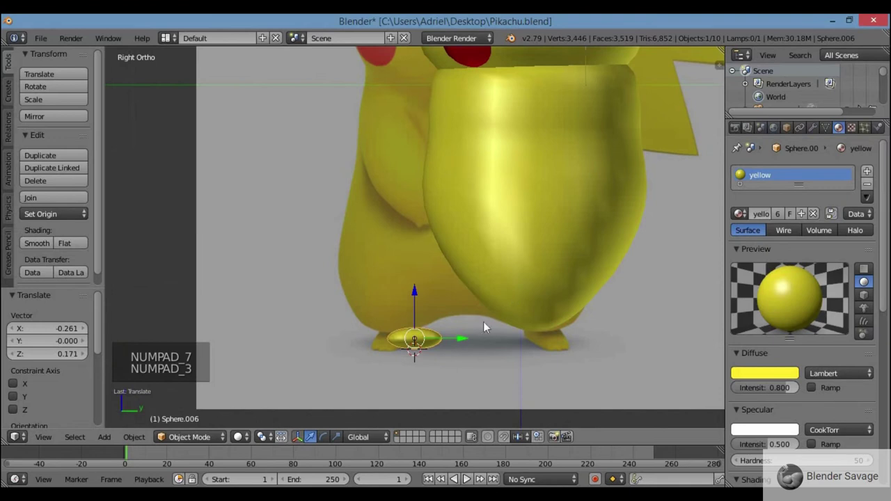
# Tilt the foot sphere and check it in the front view
pyautogui.click(498, 342)
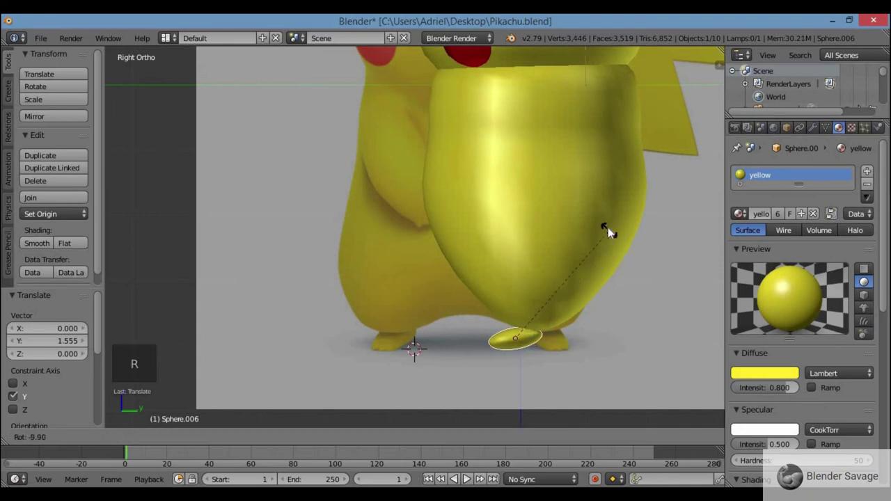
pyautogui.click(572, 344)
pyautogui.press('KP_1')
pyautogui.scroll(3)
pyautogui.scroll(3)
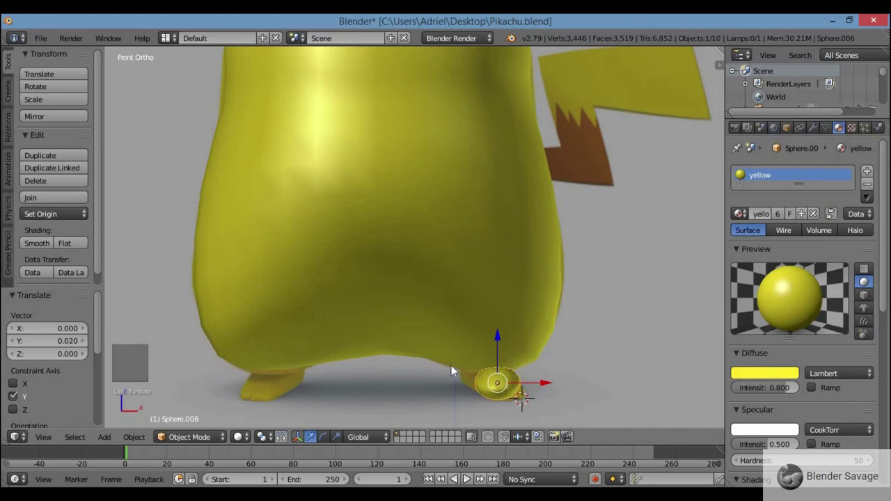
pyautogui.scroll(-3)
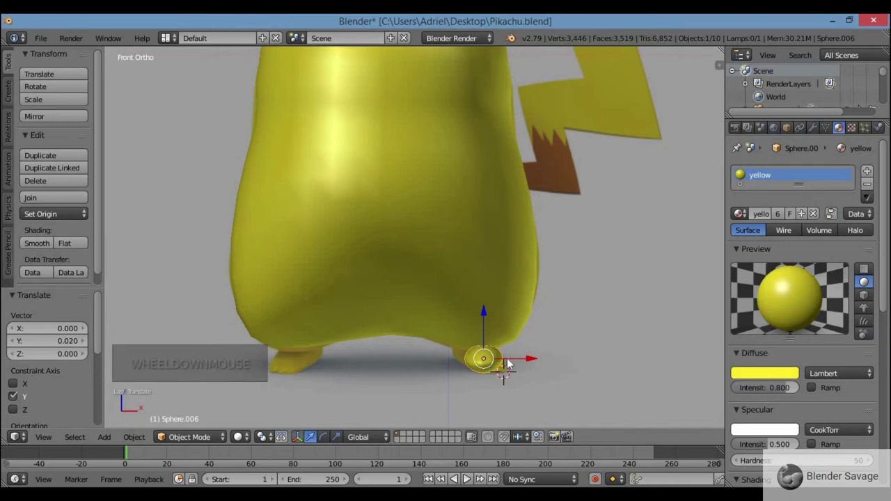
# Duplicate the foot and check its placement from above, front and below
pyautogui.press('shift+d')
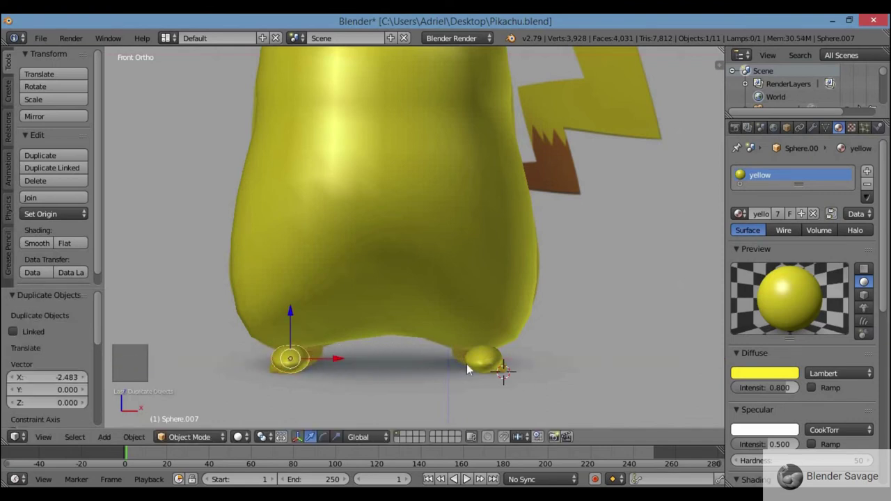
pyautogui.middleClick(473, 379)
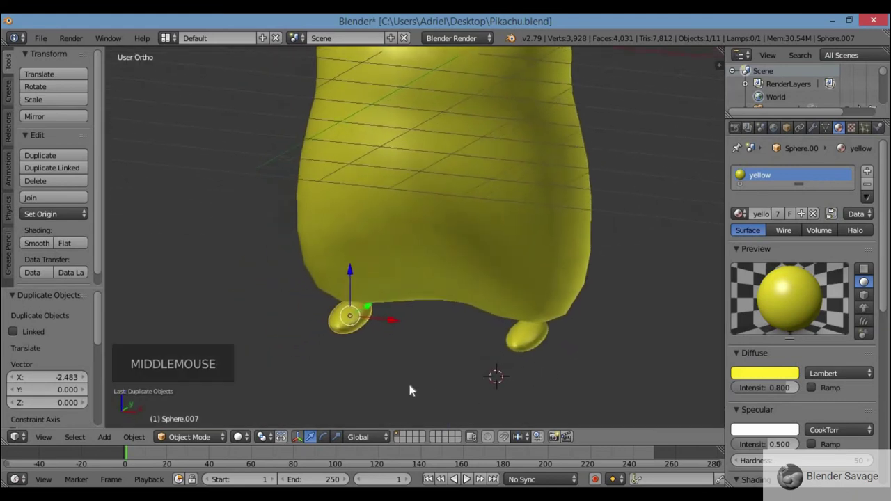
pyautogui.press('KP_7')
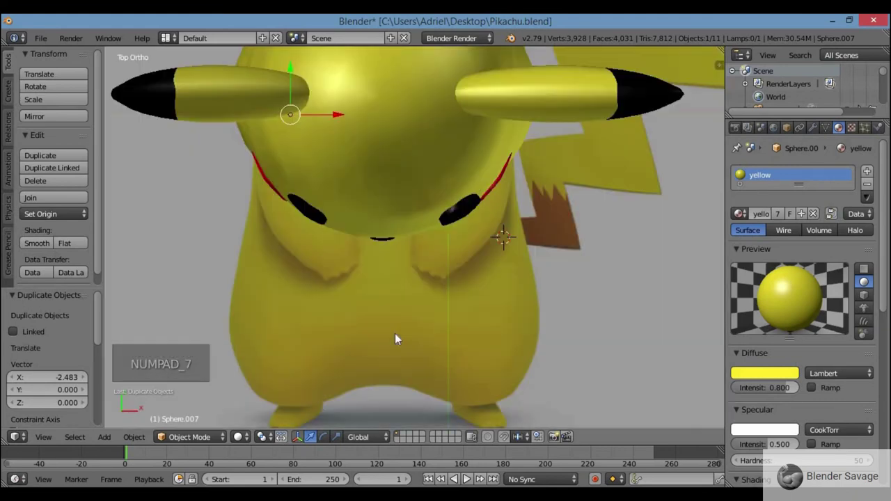
pyautogui.press('z')
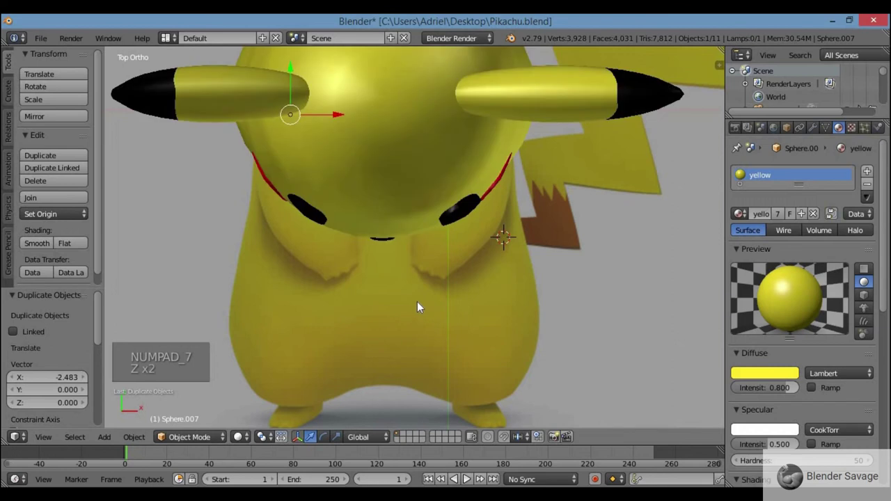
pyautogui.press('KP_1')
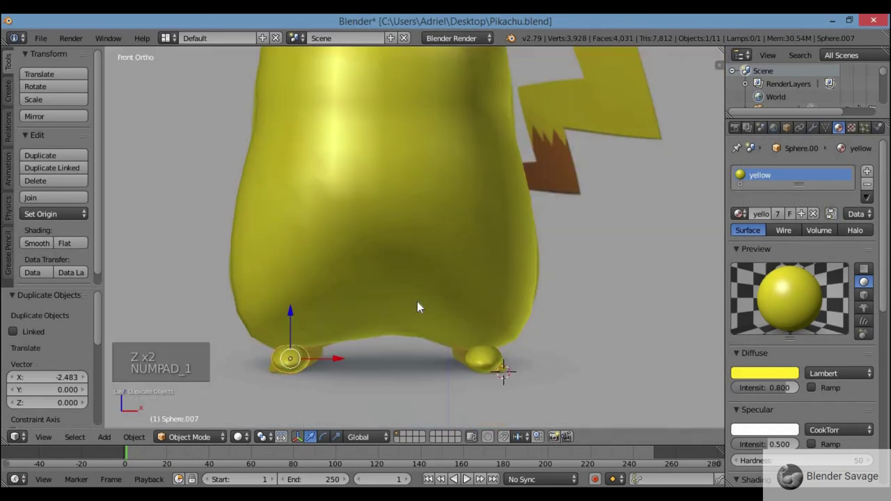
pyautogui.press('KP_8')
pyautogui.press('KP_8')
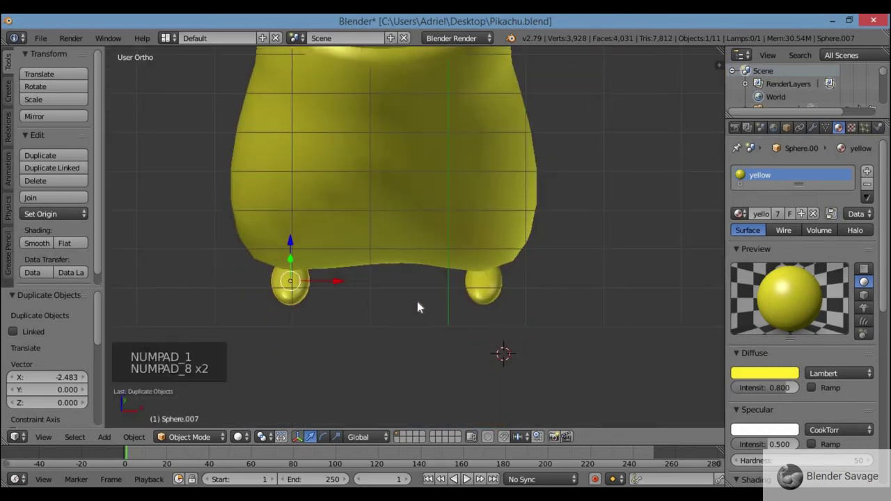
pyautogui.scroll(-3)
pyautogui.scroll(-3)
# Rotate the feet outward so they sit angled at the body's base, then set the cursor for the next object
pyautogui.press('r')
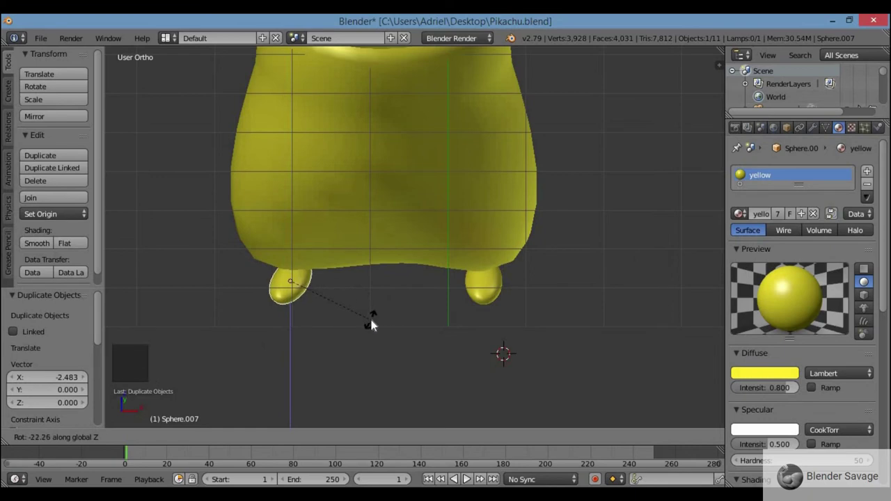
pyautogui.rightClick(490, 292)
pyautogui.press('r')
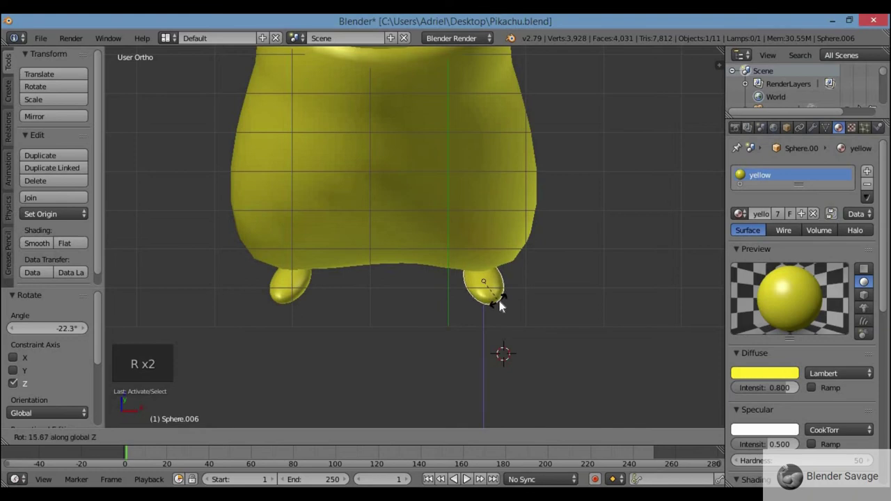
pyautogui.scroll(-3)
pyautogui.press('KP_1')
pyautogui.scroll(-3)
pyautogui.scroll(3)
pyautogui.middleClick(527, 315)
pyautogui.press('KP_1')
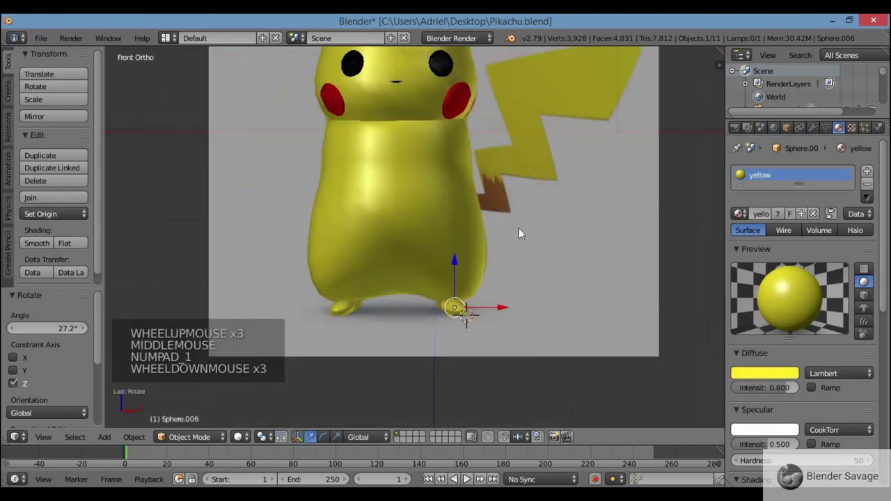
pyautogui.middleClick(498, 234)
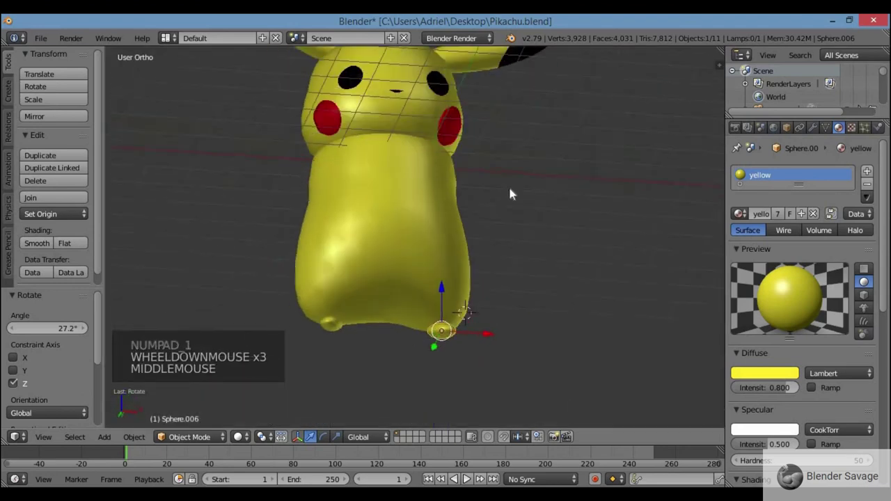
pyautogui.press('KP_1')
pyautogui.scroll(3)
pyautogui.press('z')
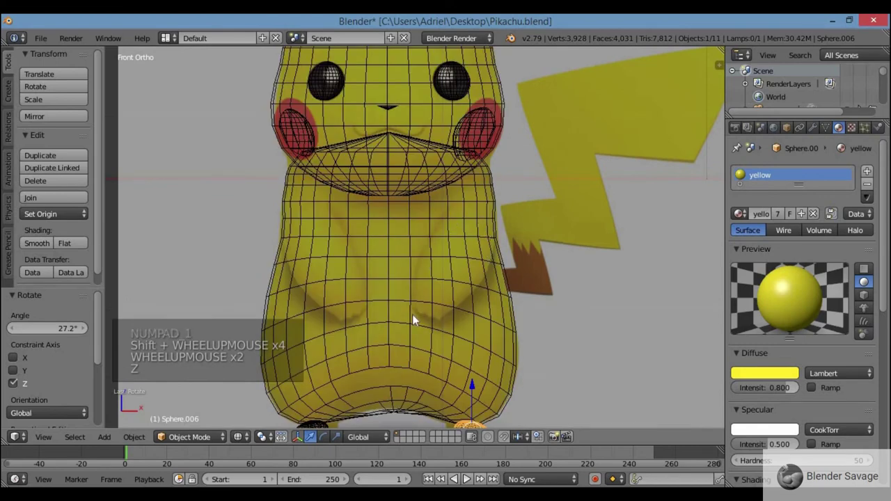
pyautogui.press('z')
pyautogui.click(536, 207)
# Add a UV sphere and stretch it vertically into an elongated arm oval
pyautogui.press('shift+a')
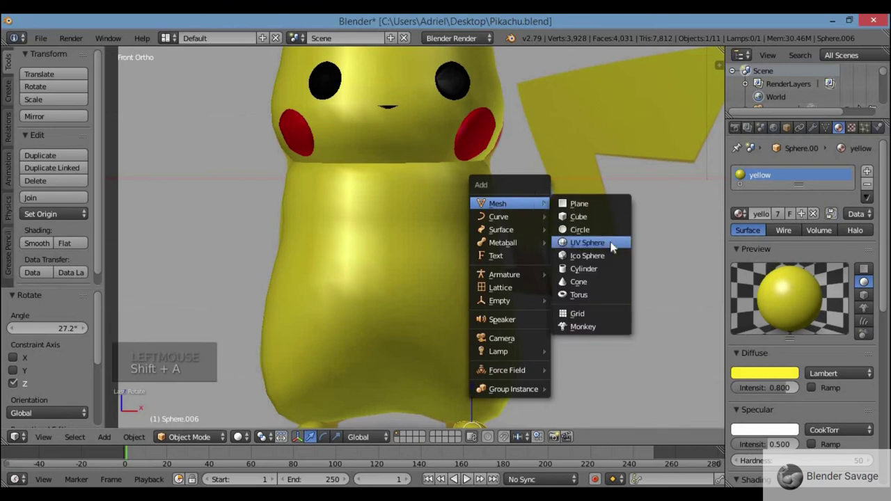
pyautogui.press('z')
pyautogui.press('s')
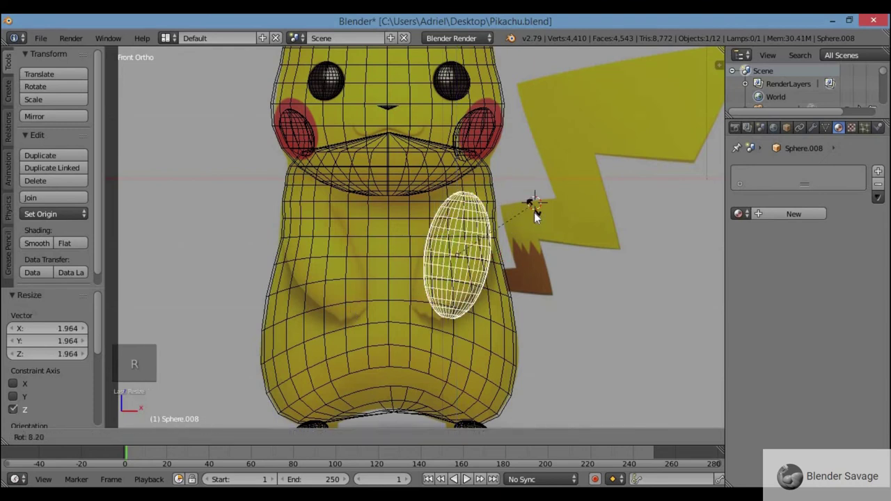
pyautogui.scroll(3)
pyautogui.scroll(-3)
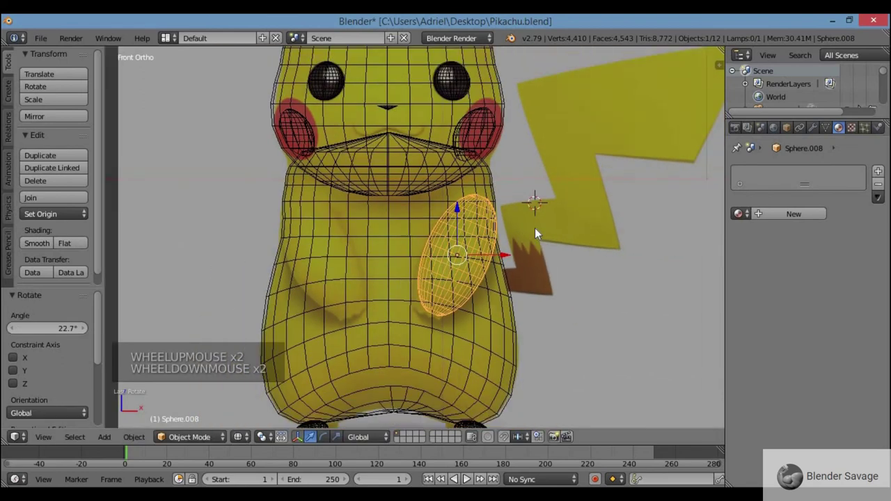
pyautogui.press('ctrl+z')
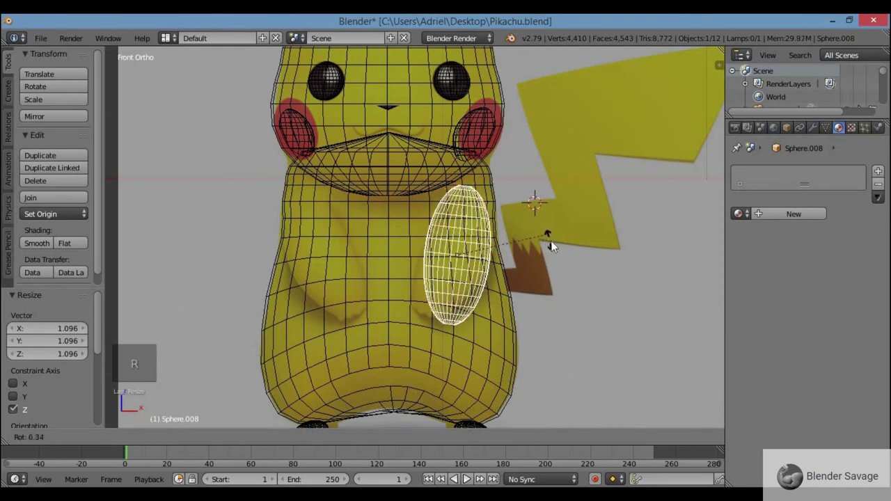
# Return to solid shading and shade the arm smooth
pyautogui.press('z')
pyautogui.scroll(-3)
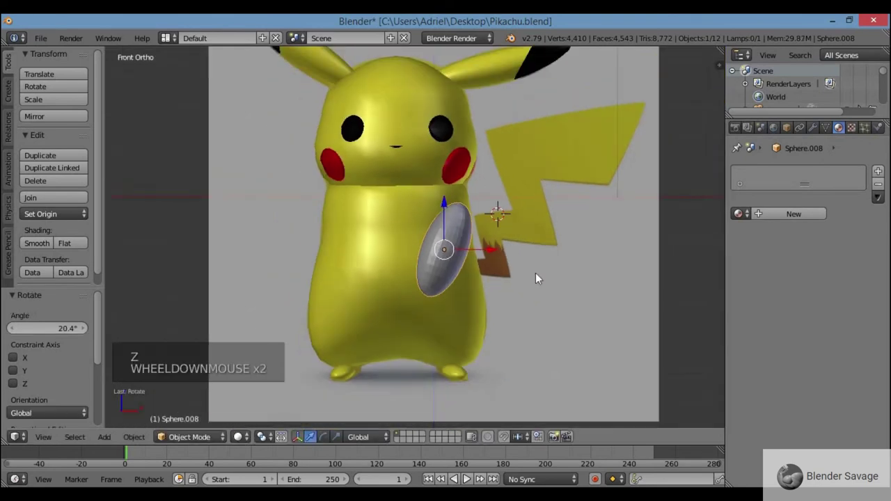
pyautogui.click(41, 245)
pyautogui.scroll(-3)
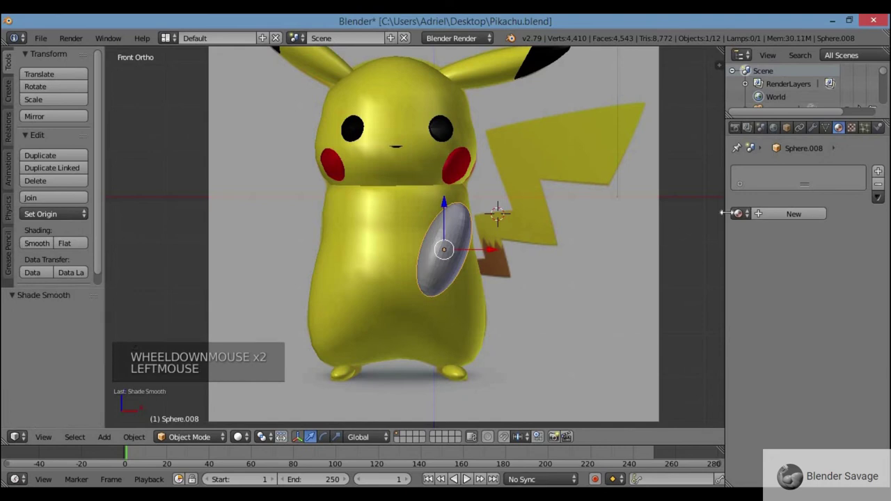
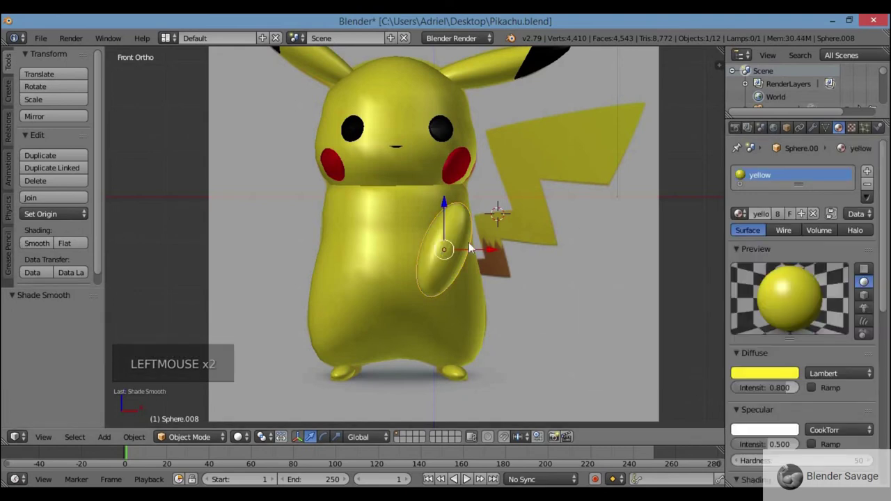
# Tilt the arm forward in side view and move it against the body
pyautogui.press('KP_3')
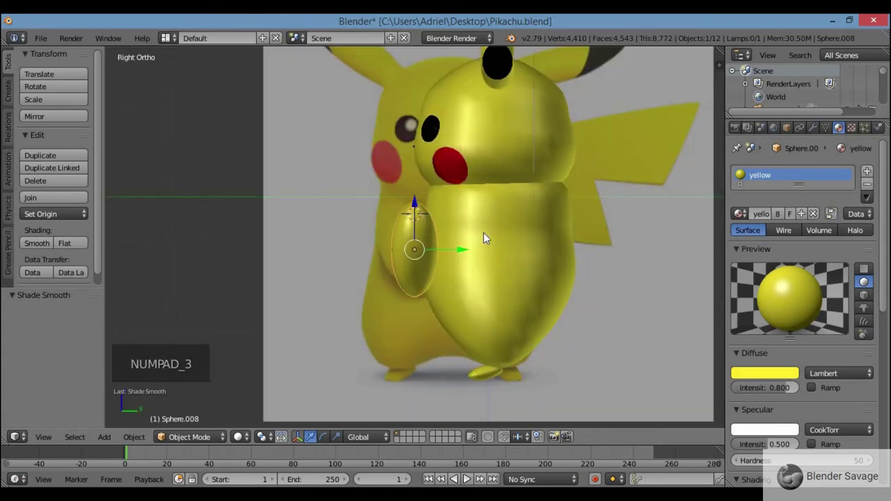
pyautogui.press('r')
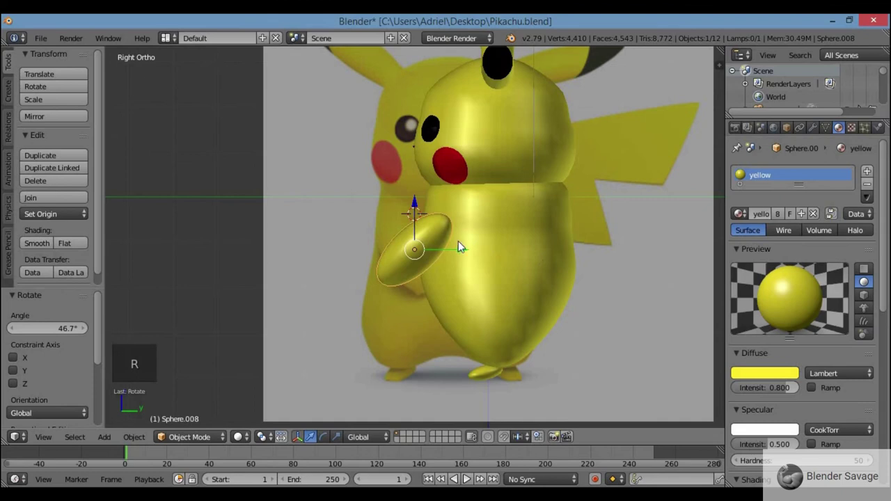
pyautogui.click(471, 250)
pyautogui.press('KP_1')
pyautogui.press('g')
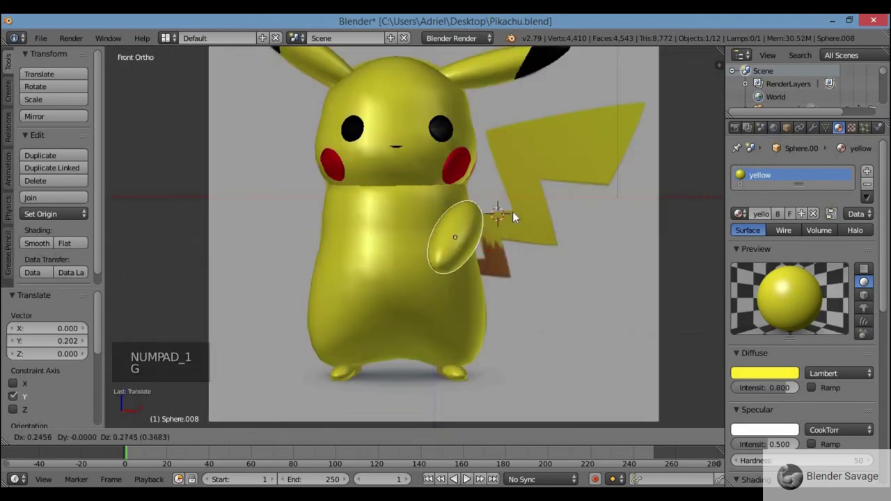
pyautogui.press('KP_3')
pyautogui.press('KP_1')
pyautogui.press('KP_7')
pyautogui.press('KP_1')
# Duplicate the arm, rotate the copy to mirror the first and place it on the other side
pyautogui.press('shift+d')
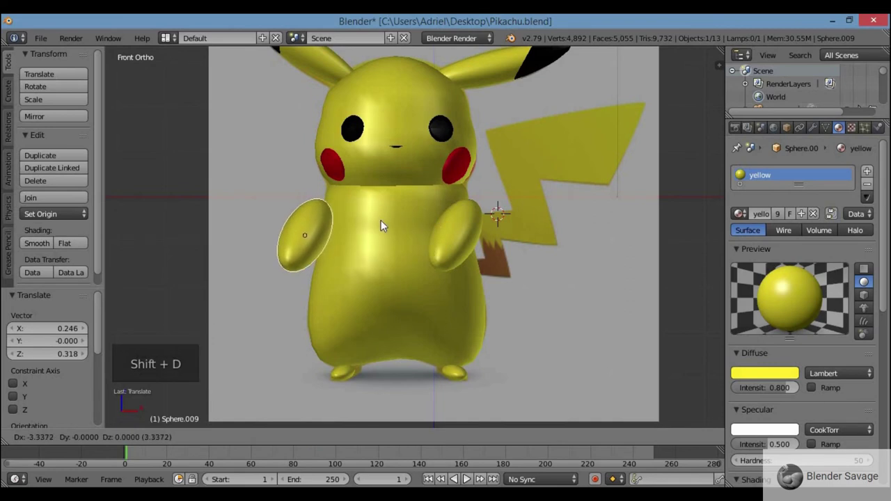
pyautogui.scroll(-3)
pyautogui.press('r')
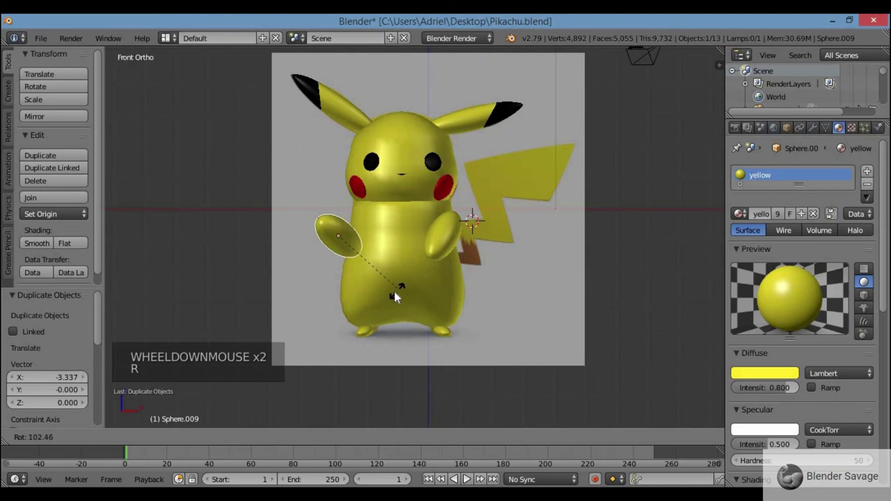
pyautogui.press('g')
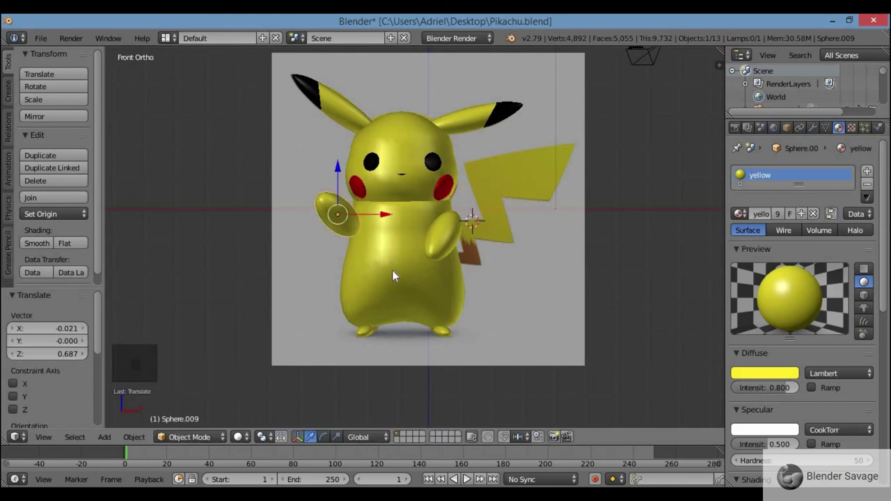
pyautogui.press('ctrl+KP_3')
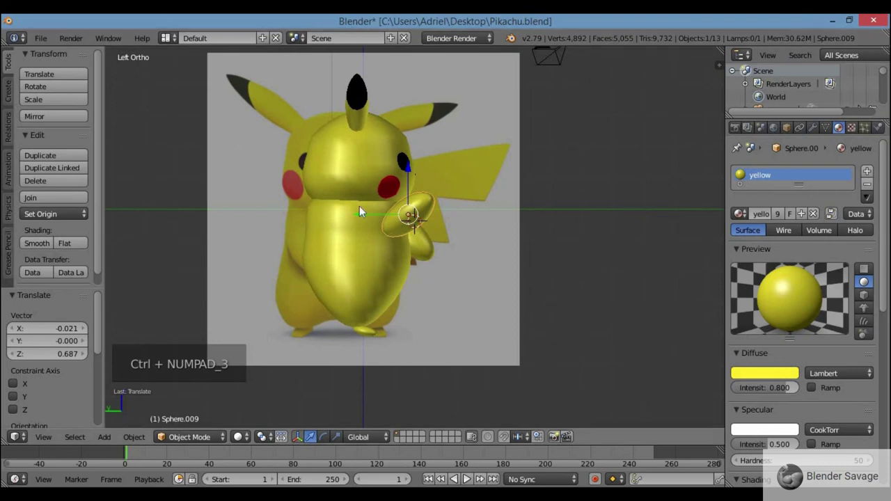
pyautogui.scroll(3)
pyautogui.click(349, 202)
# Check both arms from the front, above and in wireframe, and confirm the copied arm's position
pyautogui.press('KP_1')
pyautogui.middleClick(342, 239)
pyautogui.press('KP_7')
pyautogui.press('z')
pyautogui.scroll(3)
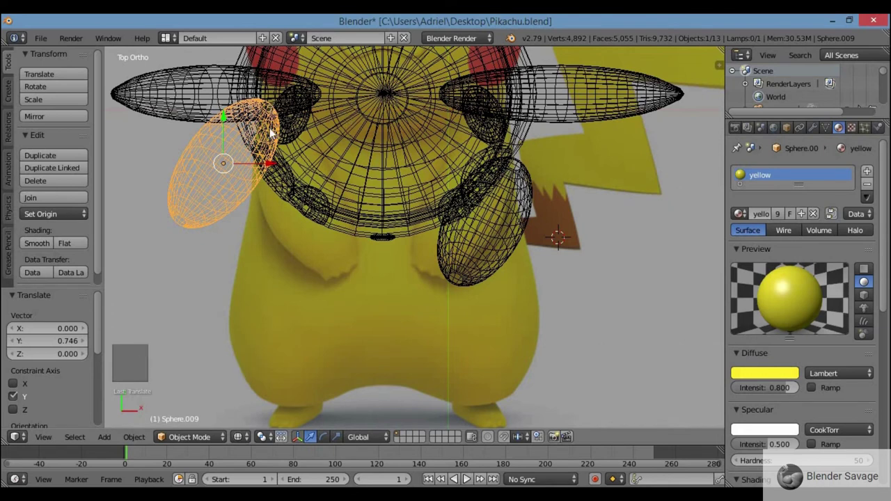
pyautogui.scroll(-3)
pyautogui.press('KP_1')
pyautogui.scroll(-3)
pyautogui.scroll(3)
pyautogui.scroll(-3)
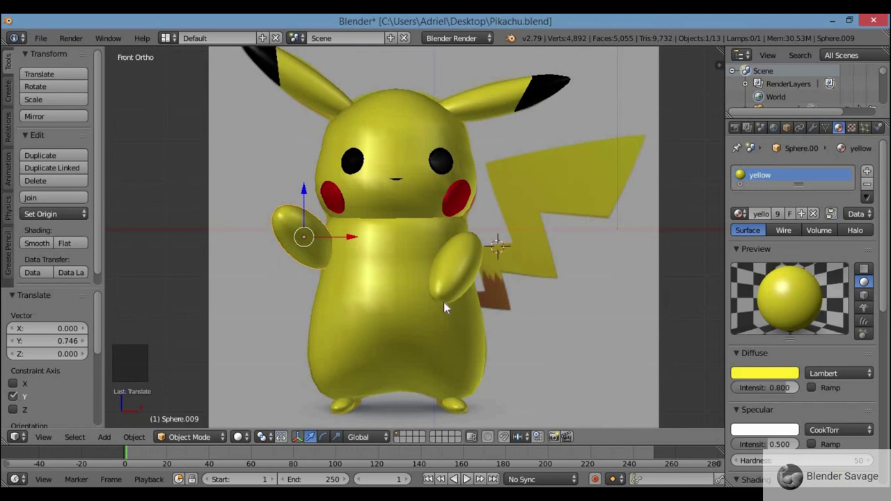
pyautogui.click(280, 213)
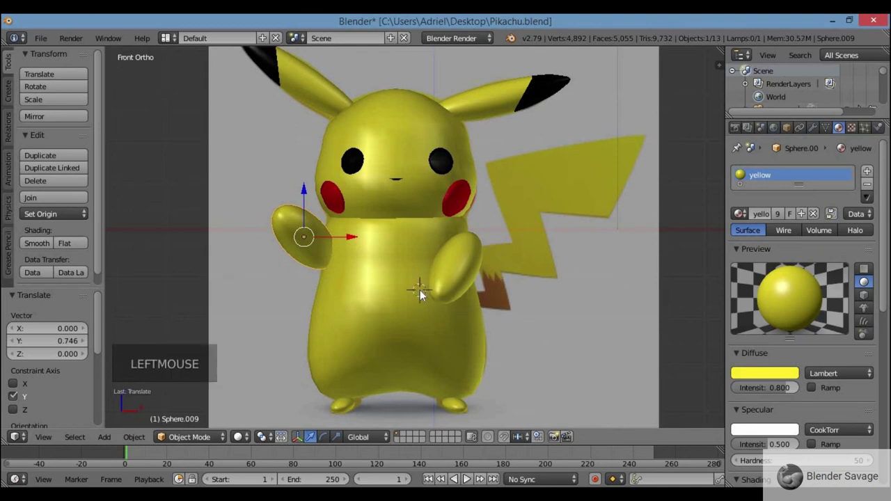
# Add a small cube at the brown base of the tail and frame it in the view
pyautogui.press('shift+a')
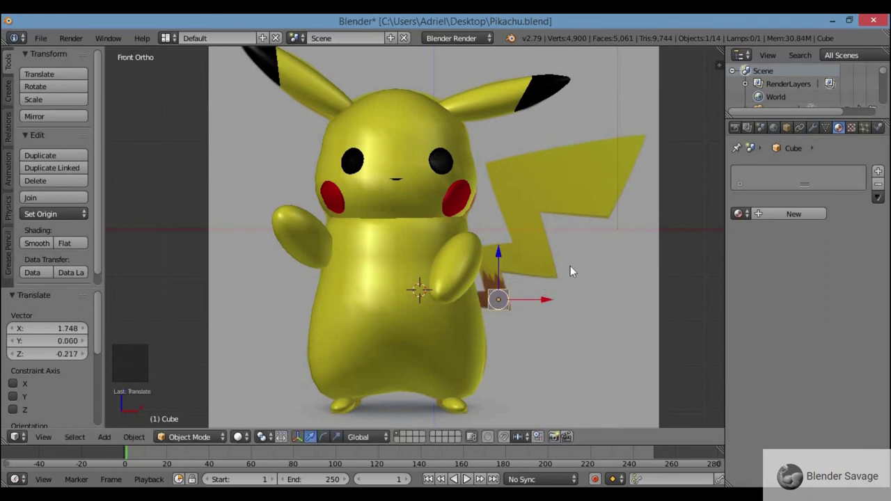
pyautogui.press('KP_Decimal')
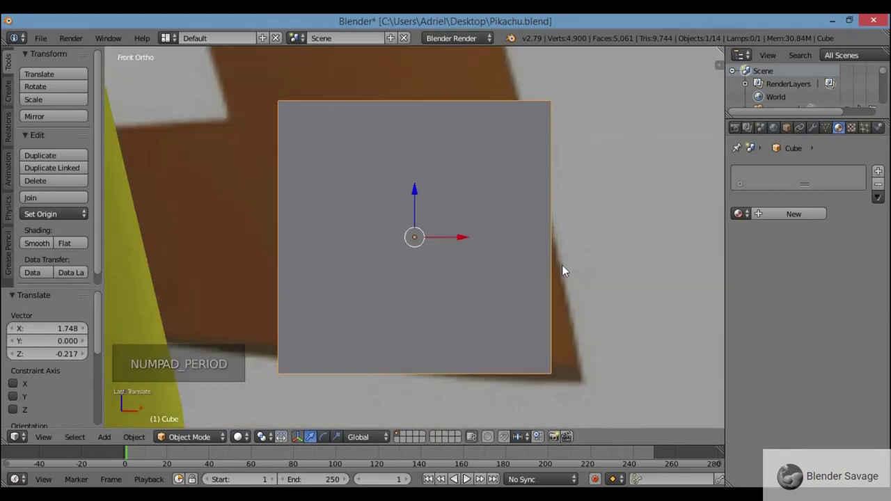
pyautogui.scroll(-3)
pyautogui.scroll(-3)
pyautogui.scroll(-3)
pyautogui.scroll(3)
pyautogui.scroll(-3)
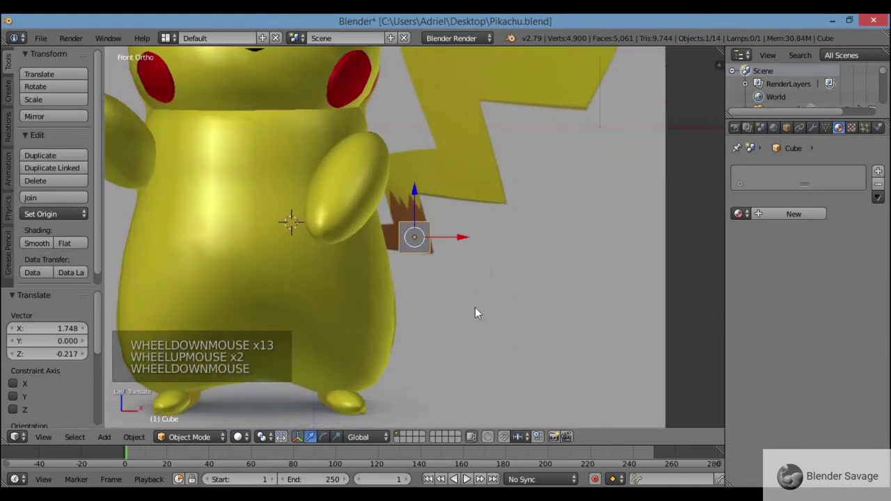
# Flatten the cube thin along its depth axis, checking the thickness from the side
pyautogui.press('KP_3')
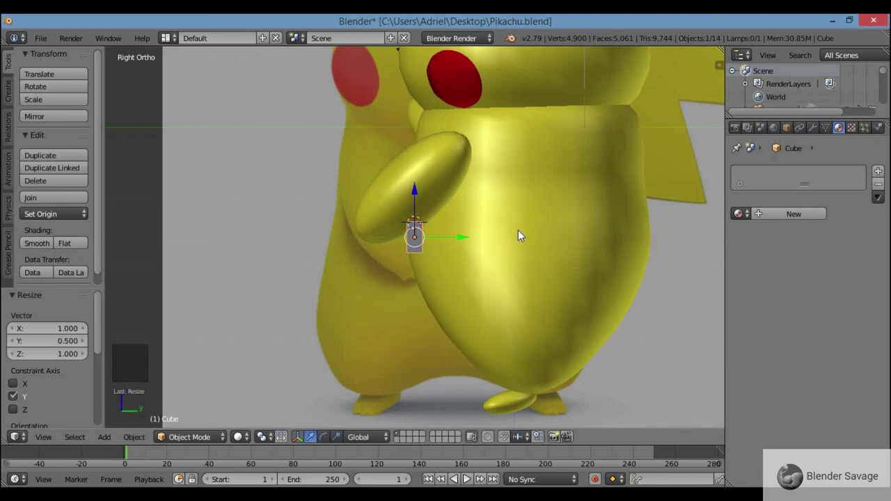
pyautogui.scroll(3)
pyautogui.scroll(-3)
pyautogui.middleClick(552, 251)
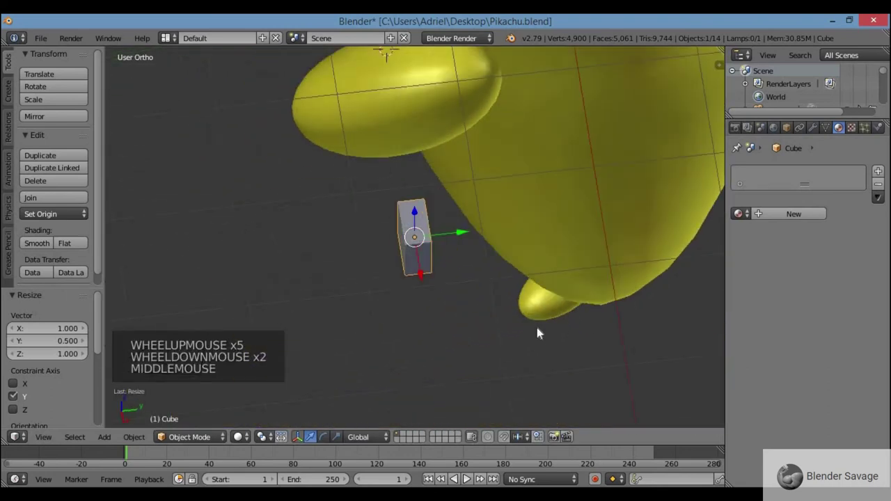
pyautogui.scroll(-3)
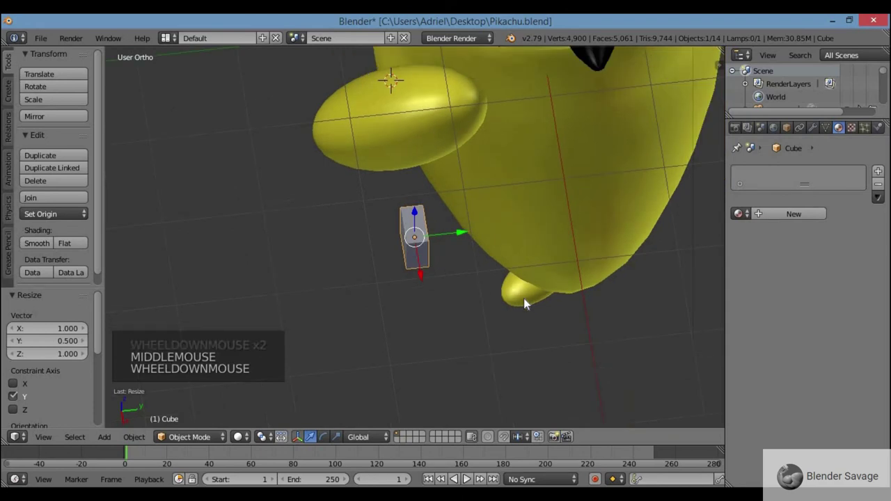
pyautogui.press('ctrl+z')
pyautogui.press('s')
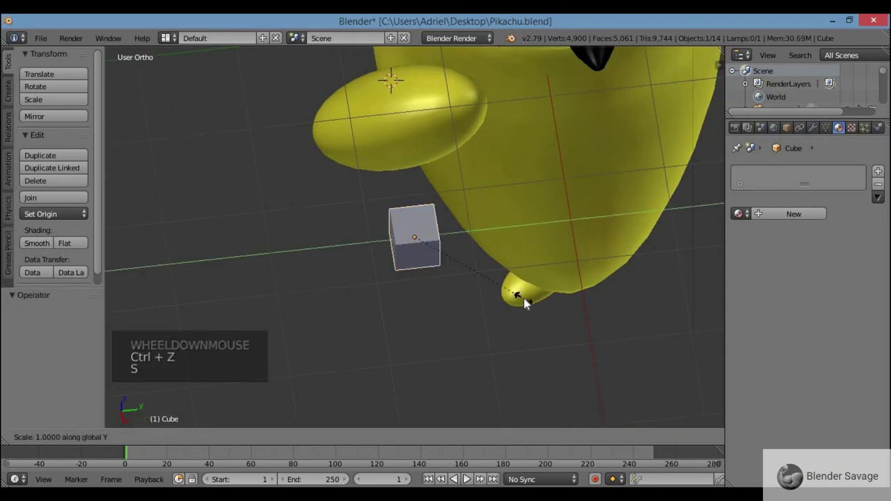
pyautogui.middleClick(522, 242)
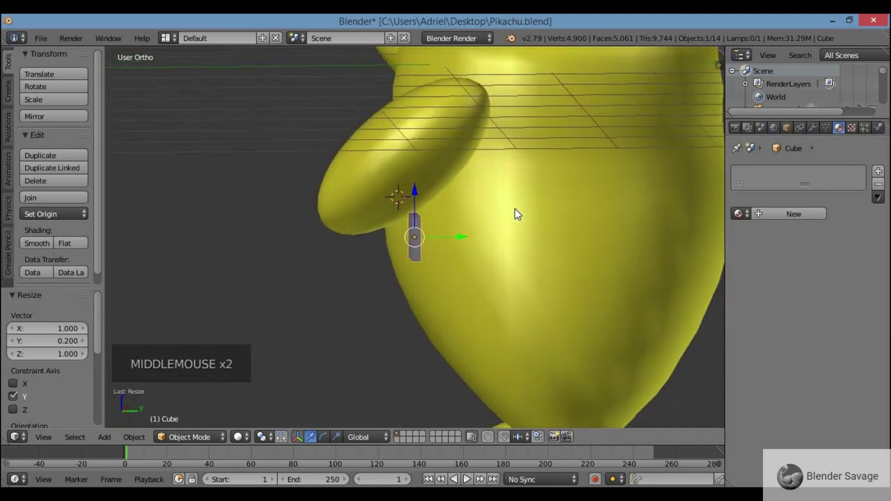
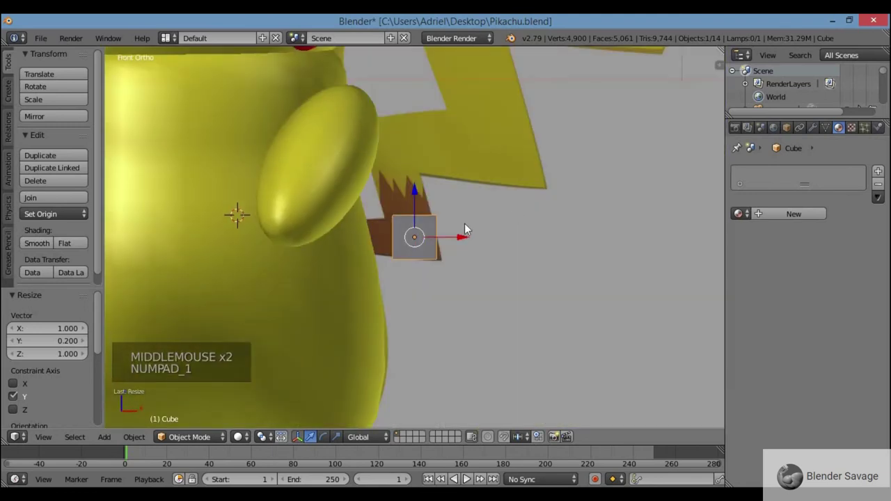
pyautogui.scroll(3)
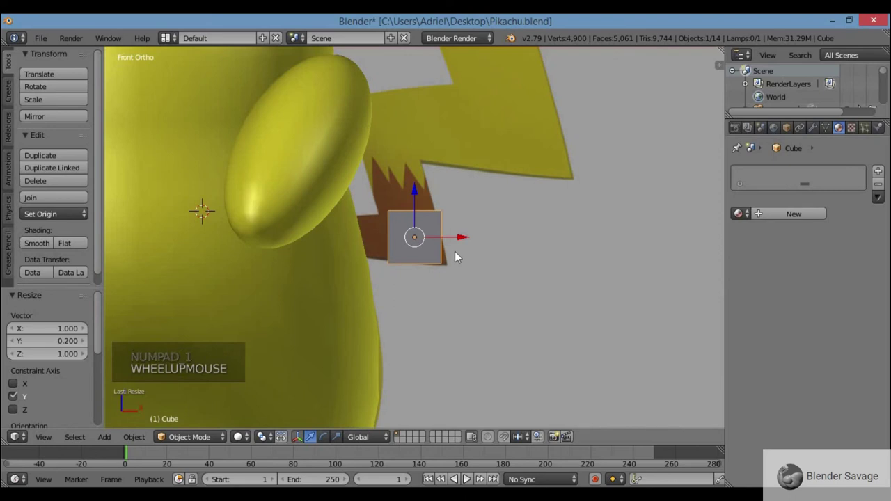
# Edit the slab in see-through view and move its lower right corner onto the tail base's lower edge
pyautogui.press('Tab')
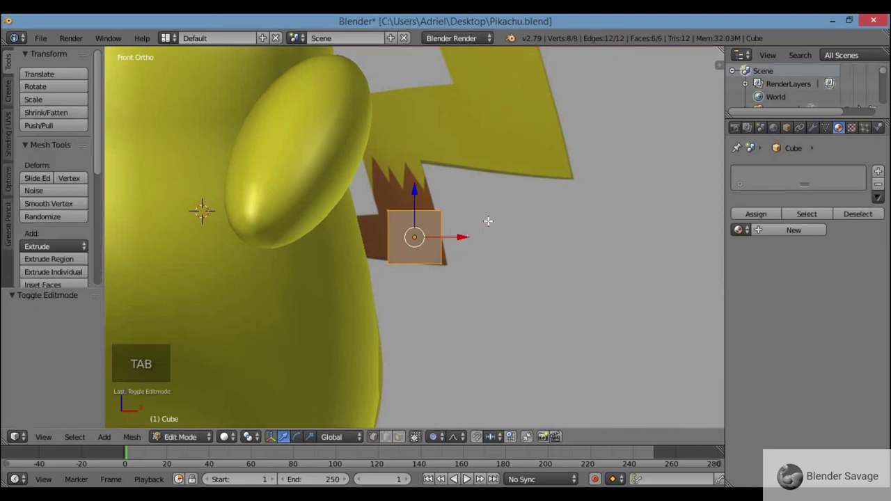
pyautogui.press('Tab')
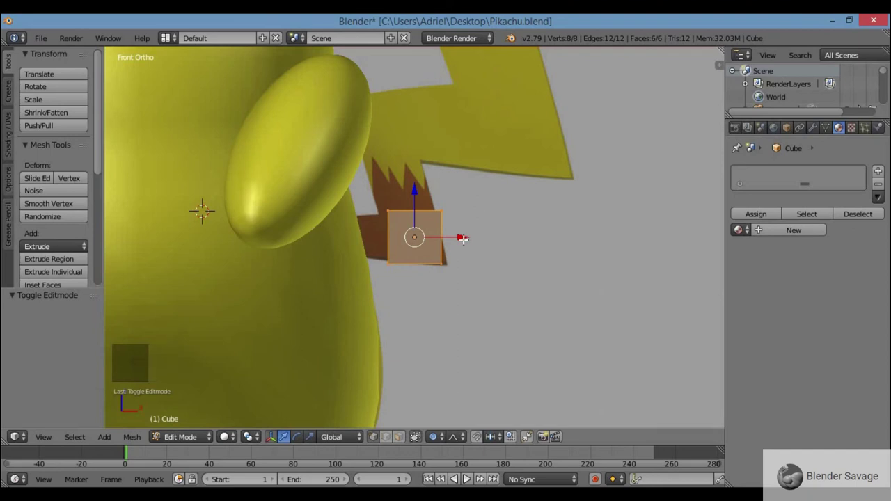
pyautogui.press('z')
pyautogui.scroll(3)
pyautogui.press('a')
pyautogui.press('b')
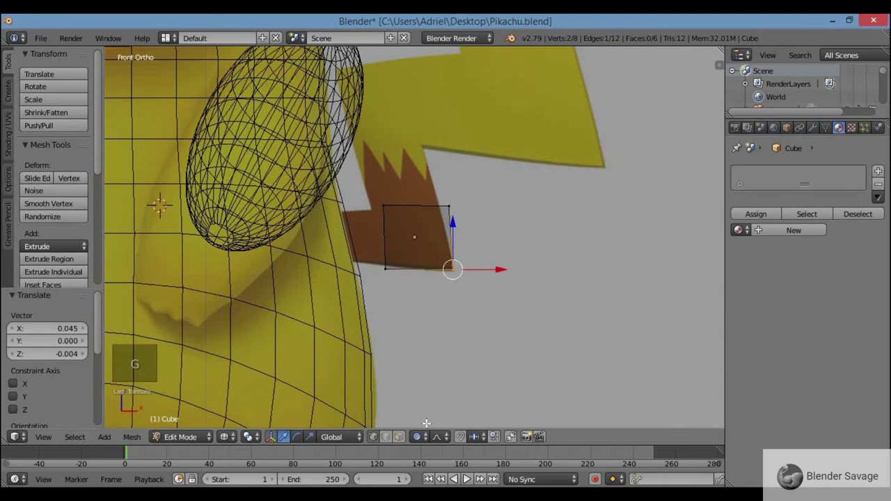
pyautogui.click(422, 437)
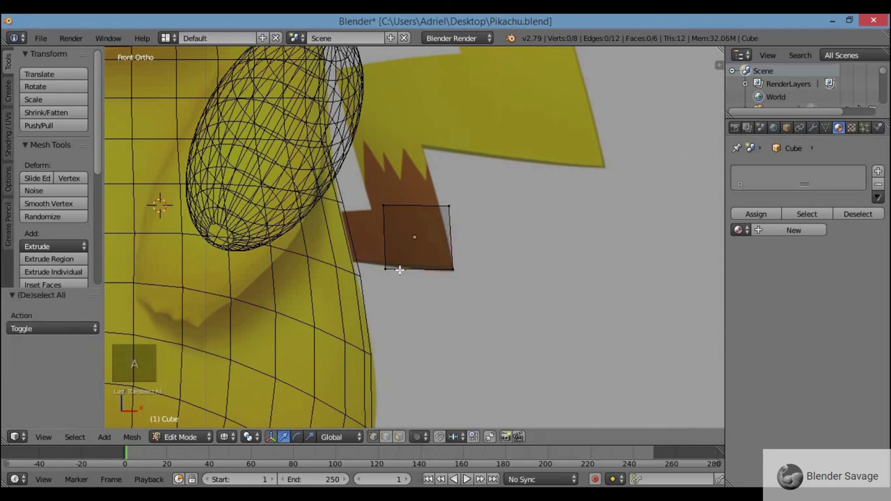
# Move the slab's left-side and upper vertices in toward the body
pyautogui.press('b')
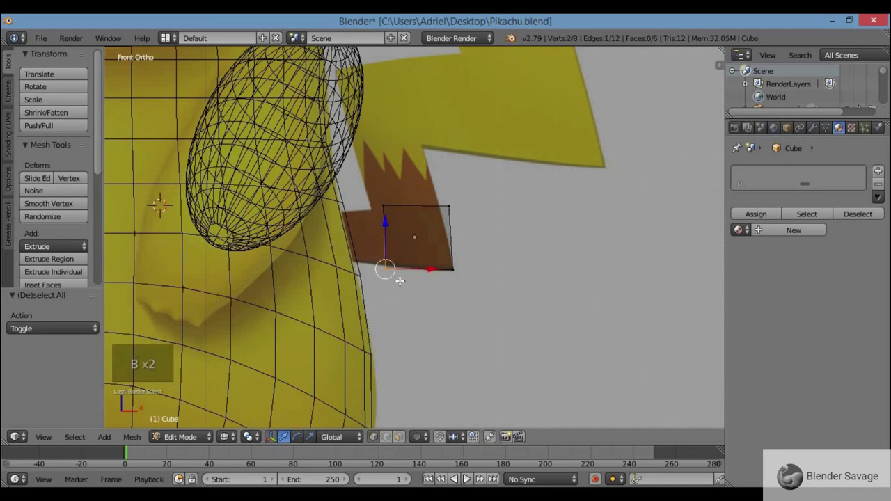
pyautogui.press('g')
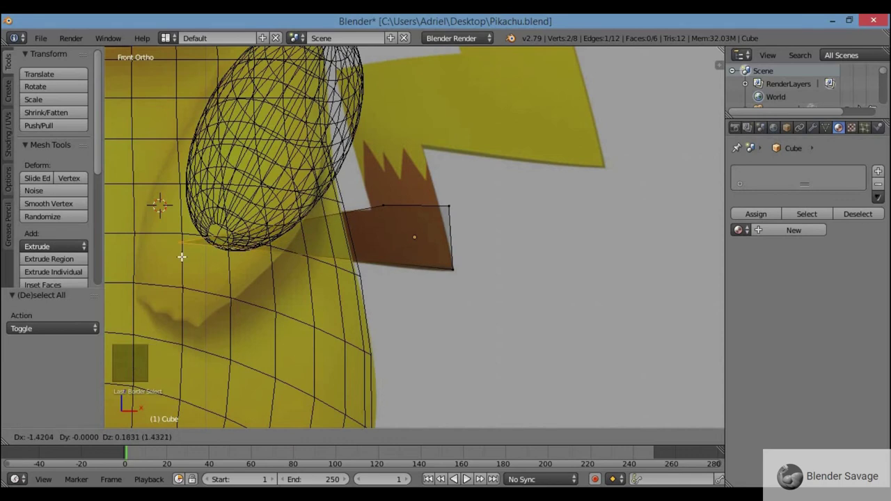
pyautogui.scroll(-3)
pyautogui.press('a')
pyautogui.press('b')
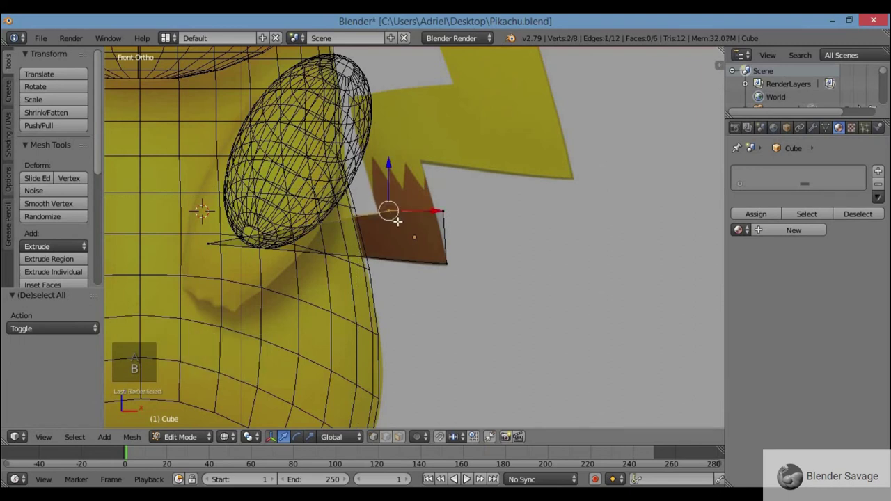
pyautogui.press('g')
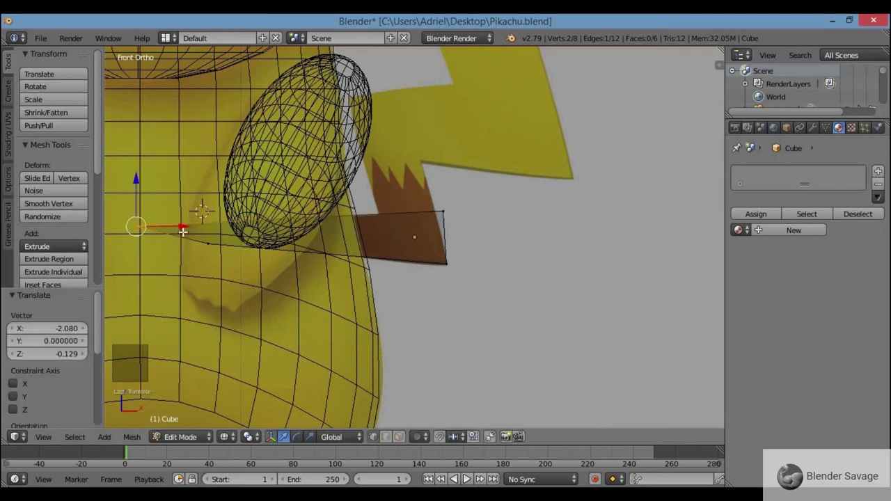
pyautogui.scroll(-3)
pyautogui.scroll(-3)
pyautogui.scroll(3)
pyautogui.press('a')
# Shift the remaining corners so the slab follows the brown tail base's slant
pyautogui.press('b')
pyautogui.press('g')
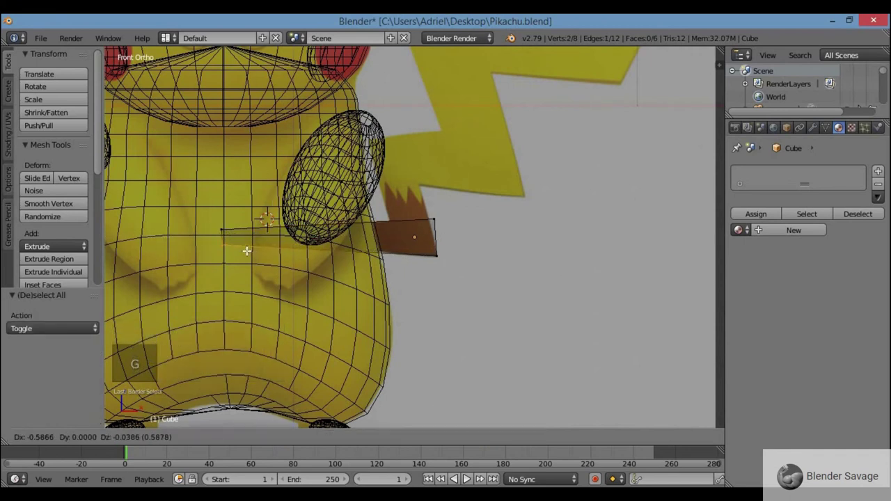
pyautogui.scroll(3)
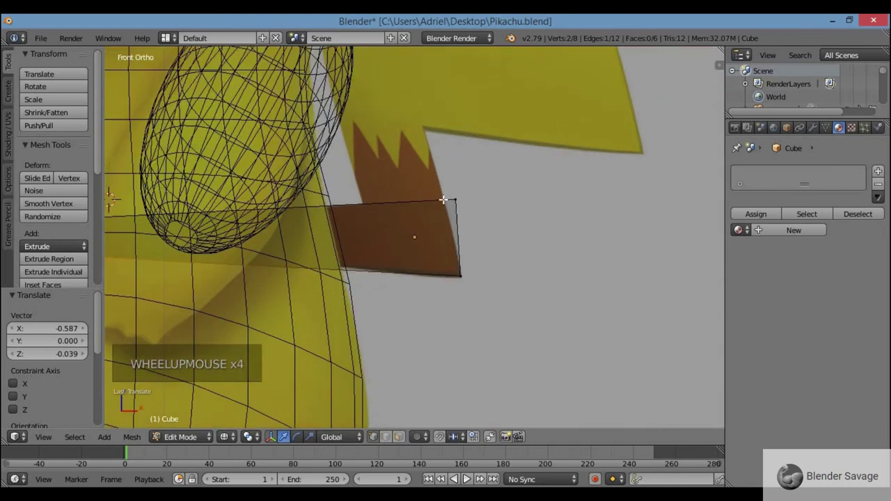
pyautogui.press('a')
pyautogui.press('b')
pyautogui.press('g')
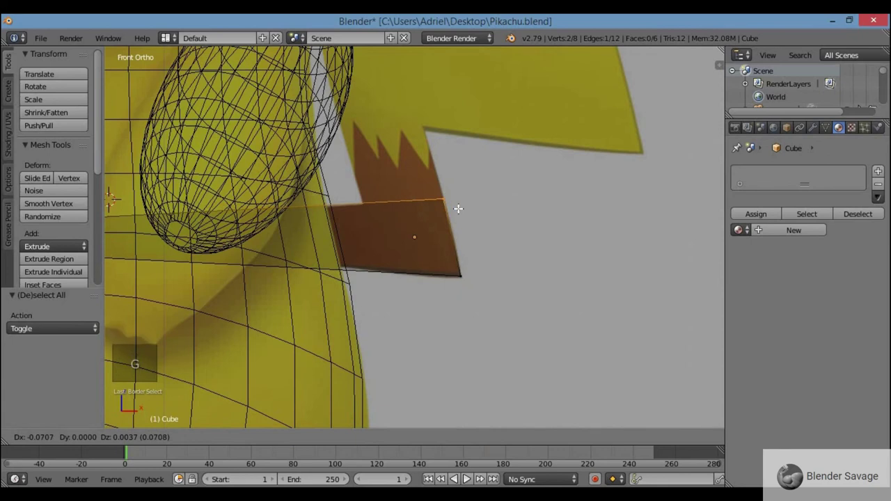
pyautogui.scroll(-3)
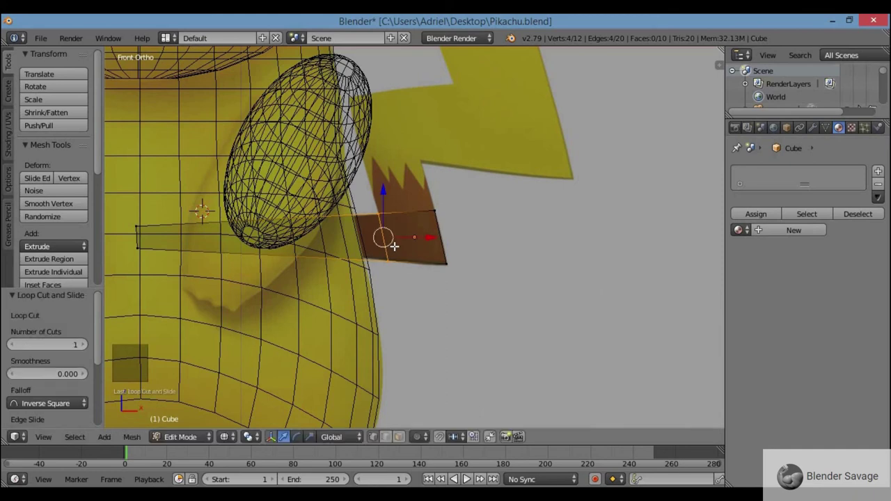
# Select the slab's top edge vertices and extrude them upward toward the yellow bolt
pyautogui.scroll(3)
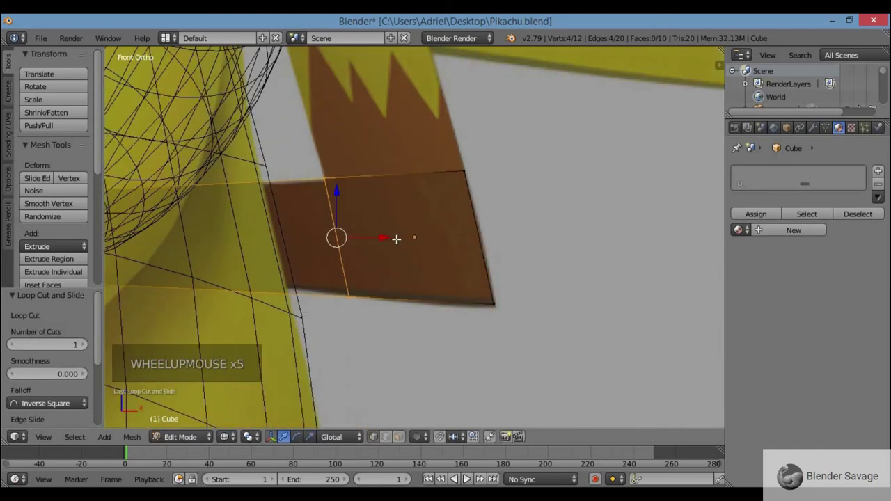
pyautogui.press('a')
pyautogui.press('b')
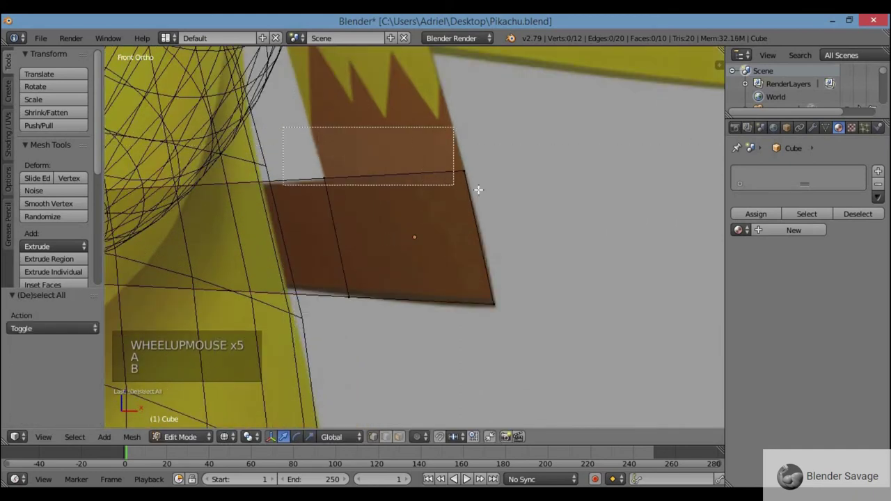
pyautogui.scroll(-3)
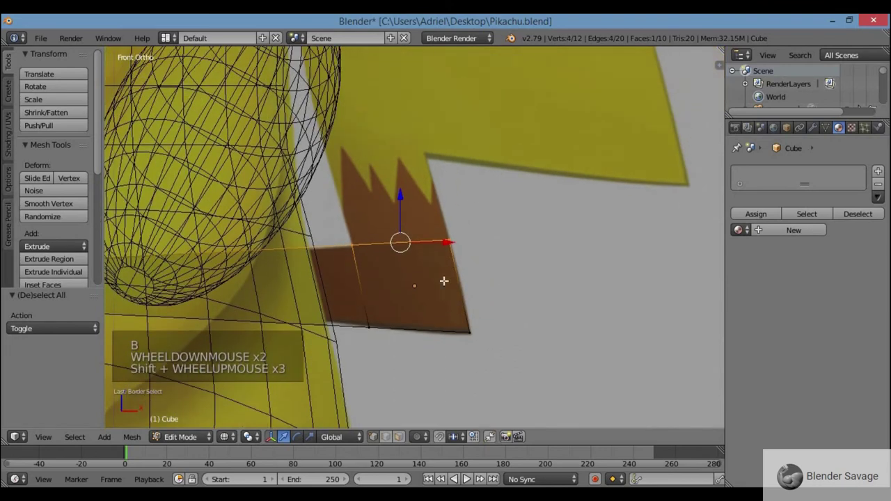
pyautogui.middleClick(442, 269)
pyautogui.scroll(3)
pyautogui.press('KP_1')
pyautogui.scroll(3)
pyautogui.scroll(-3)
pyautogui.scroll(3)
pyautogui.press('e')
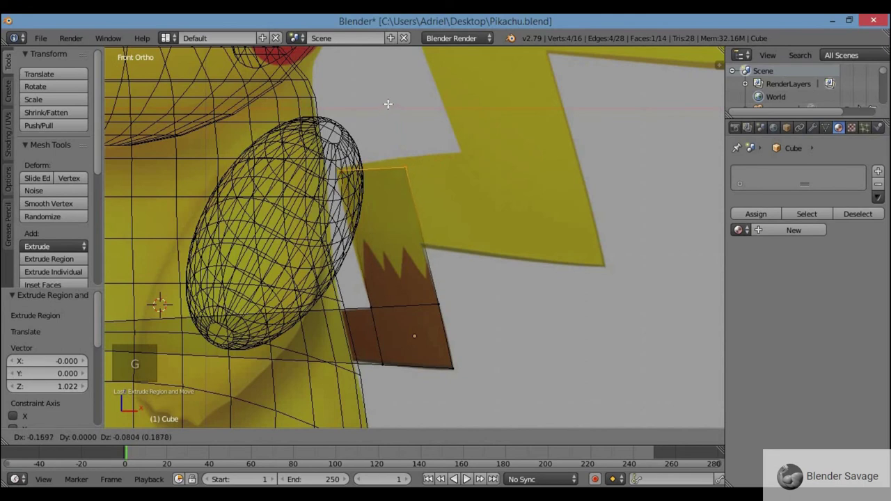
# Extrude another tail section and stretch it along the yellow bolt
pyautogui.scroll(3)
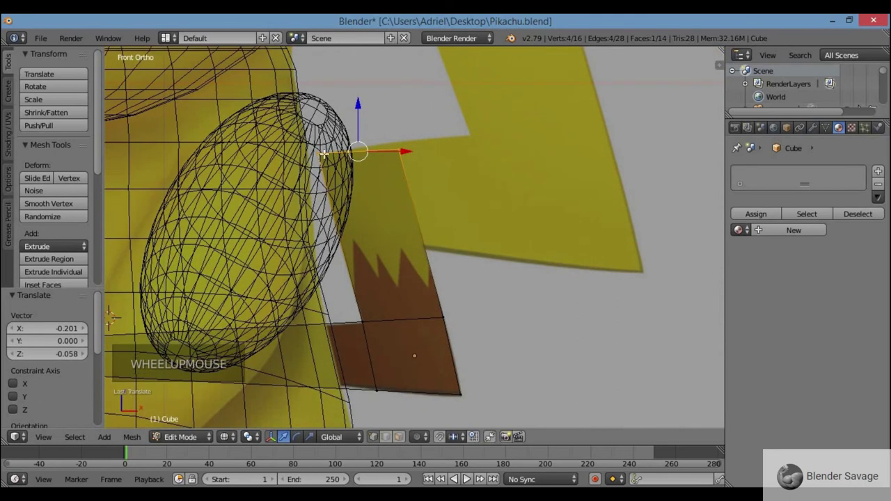
pyautogui.press('a')
pyautogui.press('b')
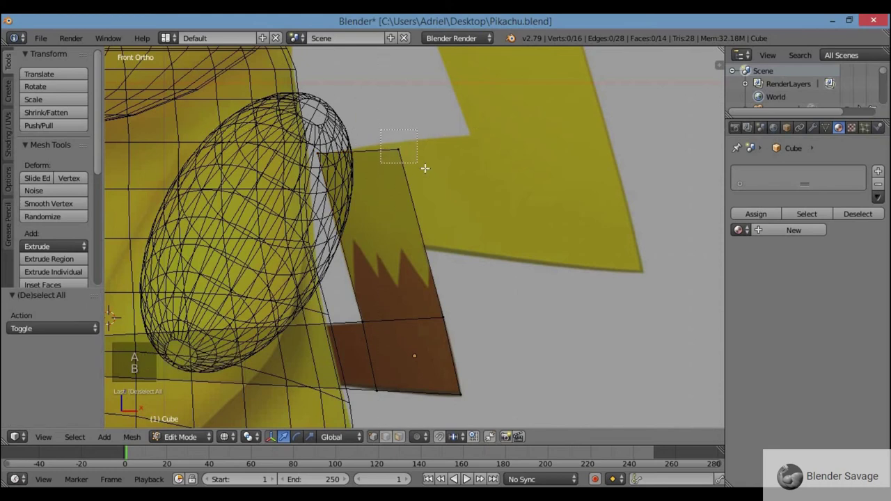
pyautogui.press('g')
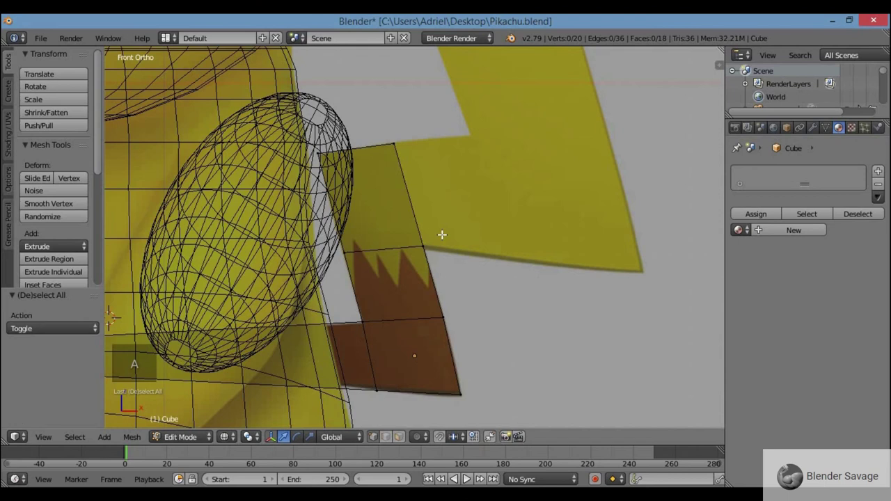
pyautogui.press('b')
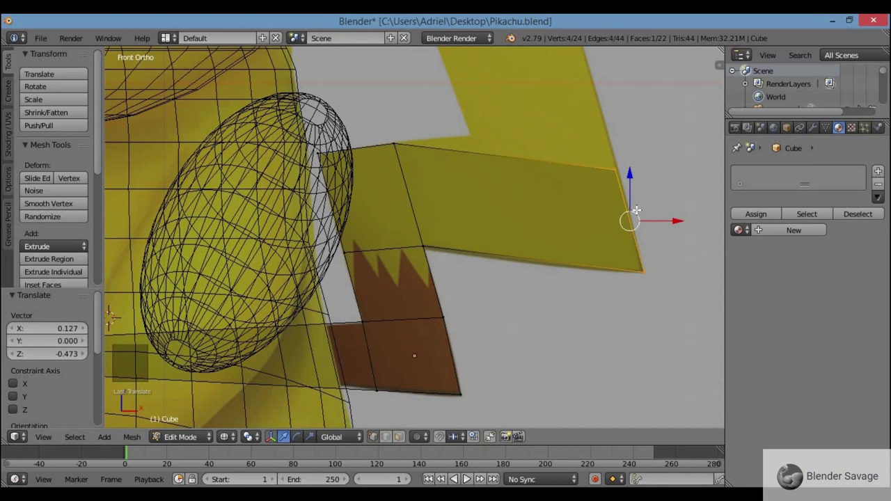
pyautogui.scroll(-3)
pyautogui.scroll(-3)
# Move the new tail edge into place at the zigzag's first bend
pyautogui.press('a')
pyautogui.press('b')
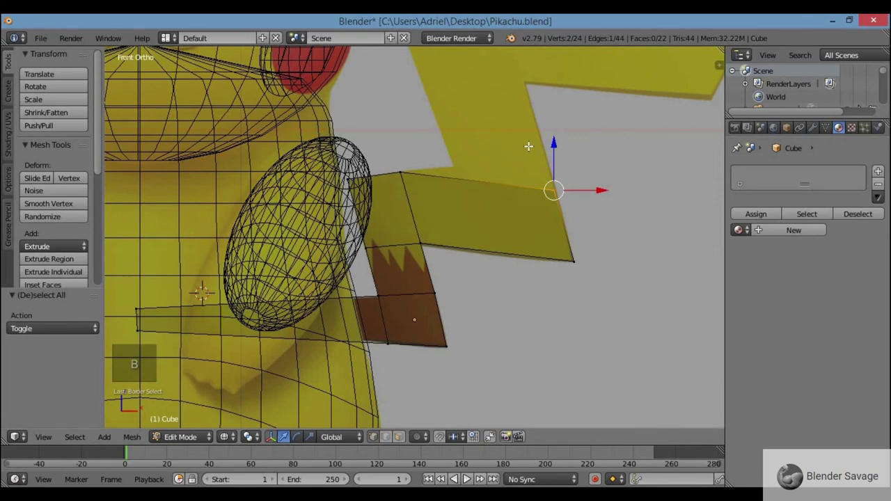
pyautogui.press('g')
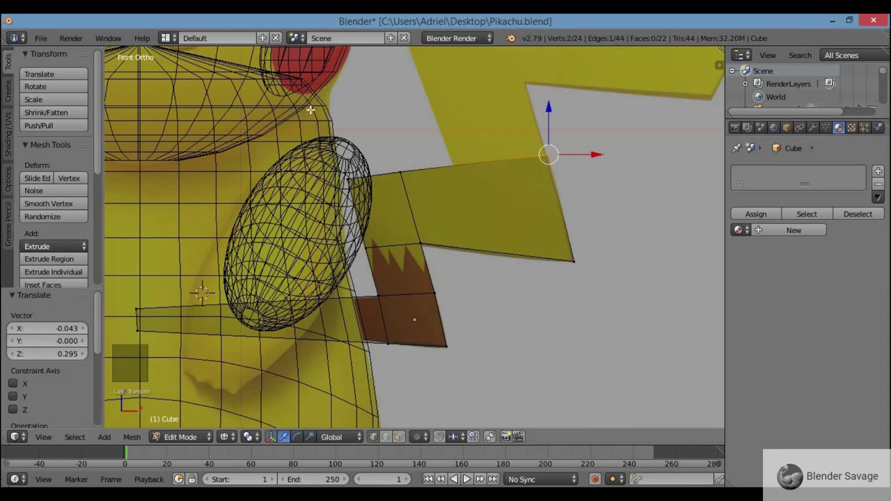
pyautogui.scroll(3)
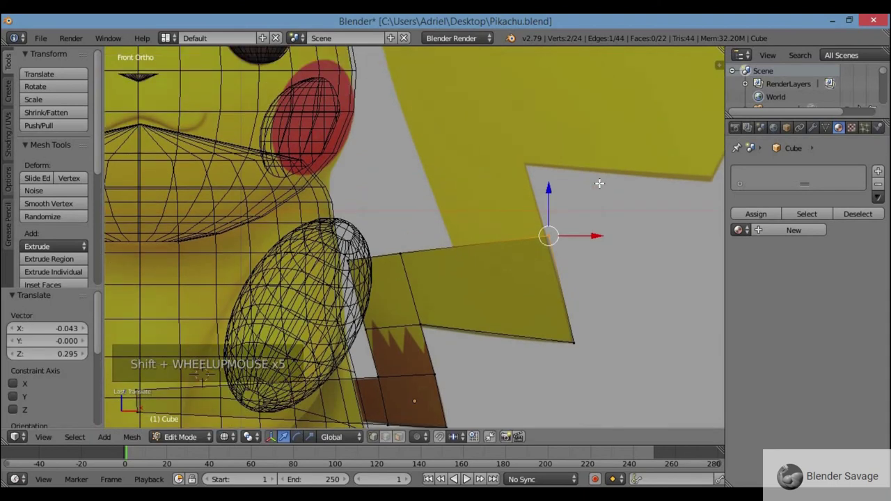
pyautogui.scroll(3)
pyautogui.scroll(3)
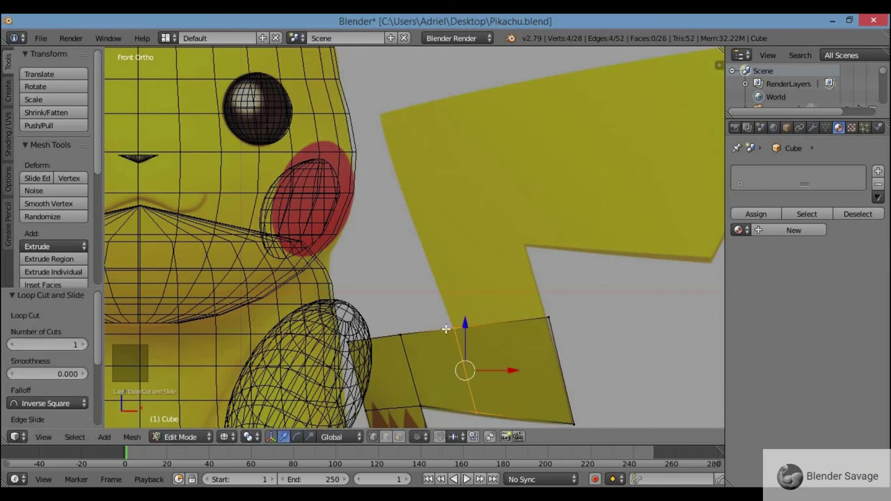
# Extend the tail upward with a long new section
pyautogui.press('b')
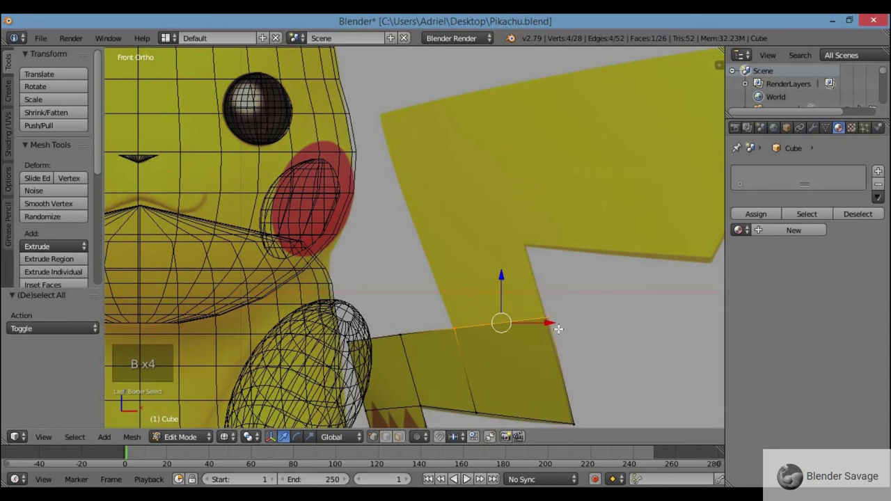
pyautogui.press('e')
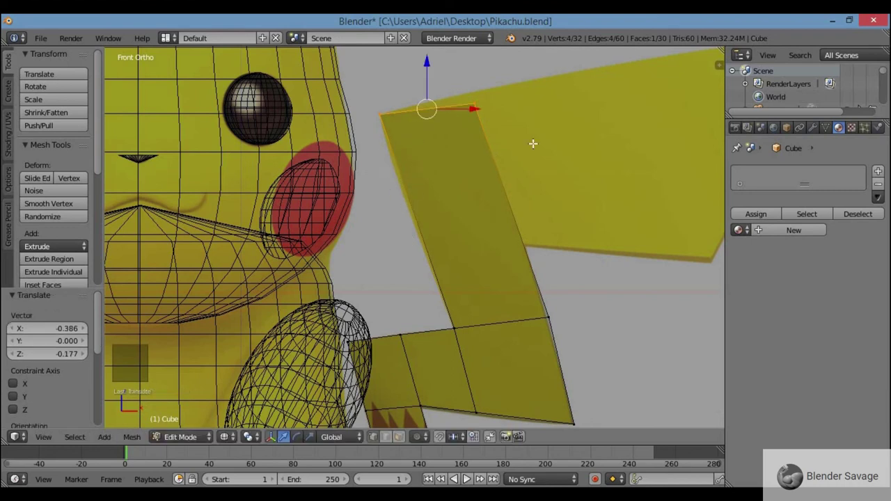
pyautogui.scroll(3)
# Cut an edge loop across the long section and check the tail from the front view
pyautogui.press('a')
pyautogui.press('b')
pyautogui.press('g')
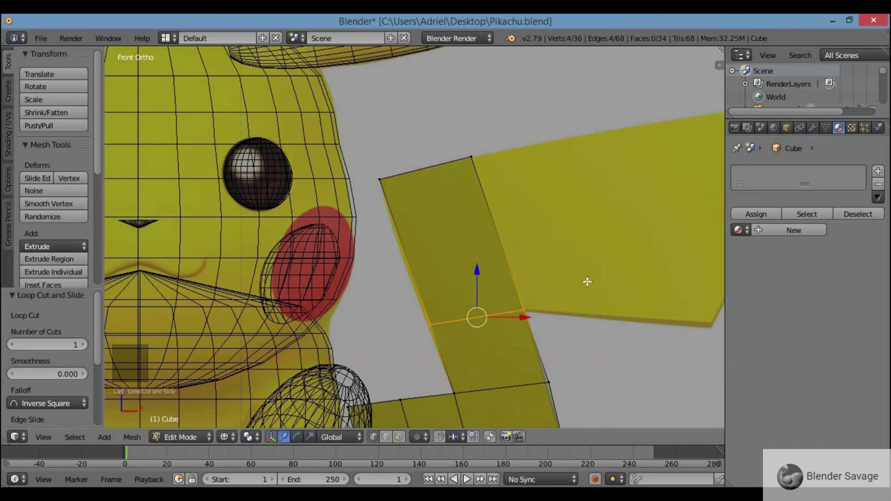
pyautogui.scroll(3)
pyautogui.press('a')
pyautogui.press('b')
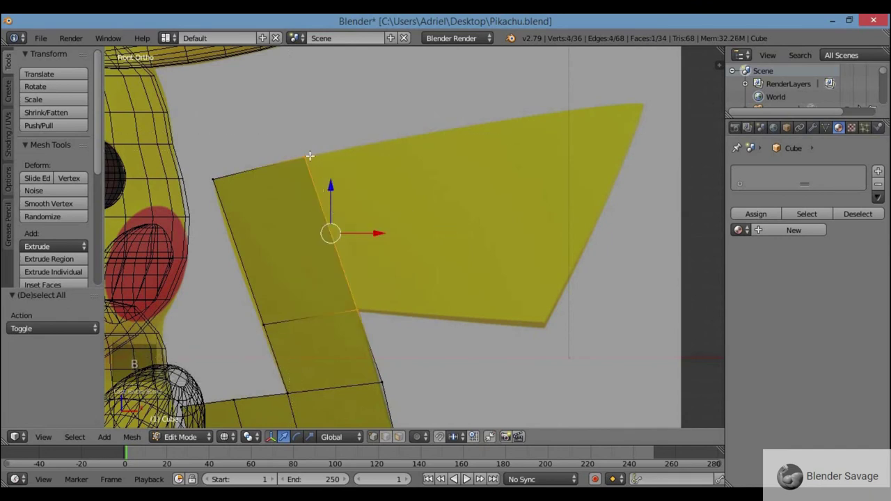
pyautogui.middleClick(340, 197)
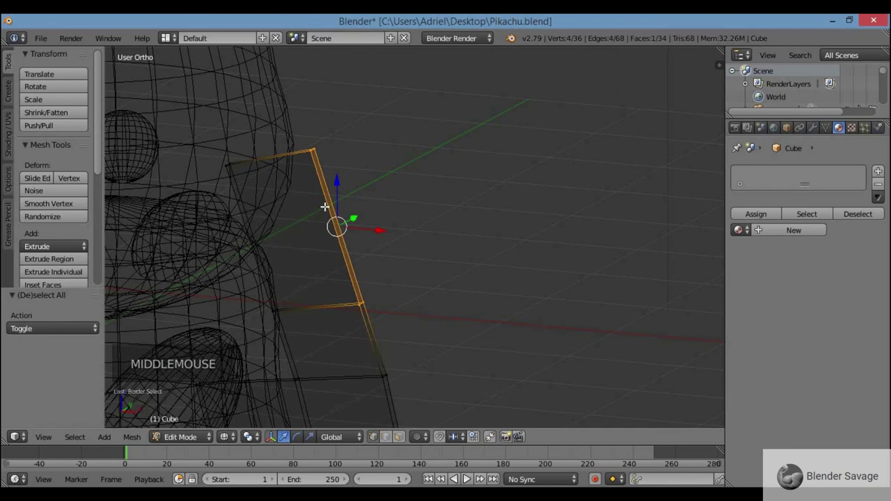
pyautogui.press('KP_1')
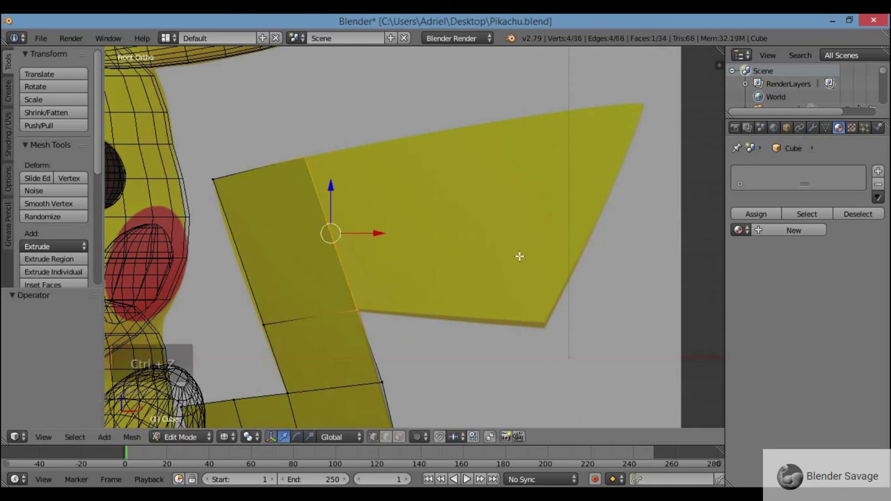
# Extrude a new top face and move its corners onto the broad blade's outline
pyautogui.press('e')
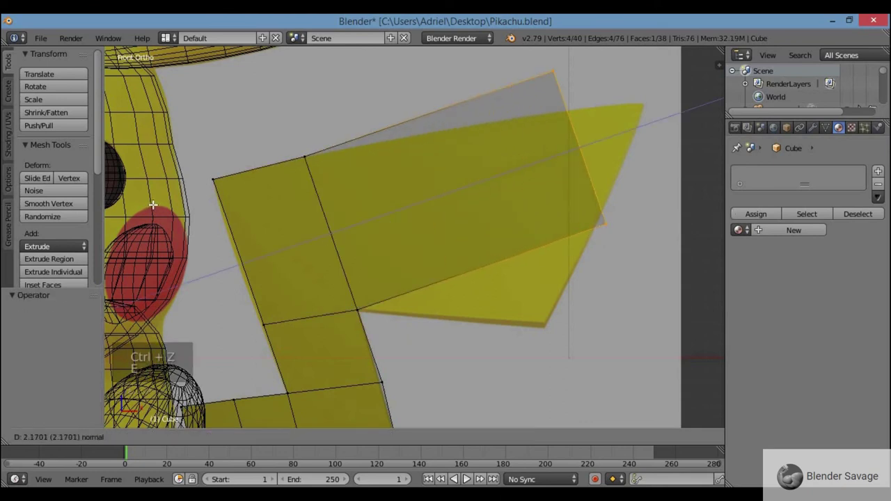
pyautogui.press('g')
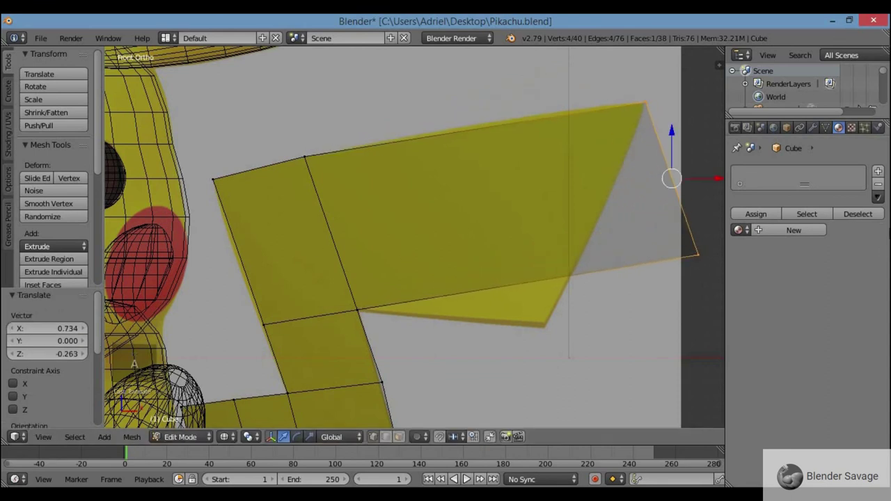
pyautogui.press('a')
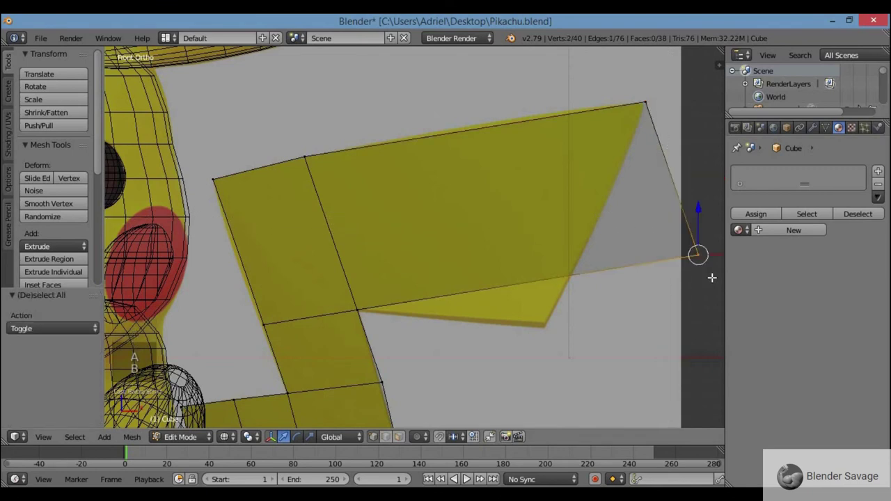
pyautogui.press('g')
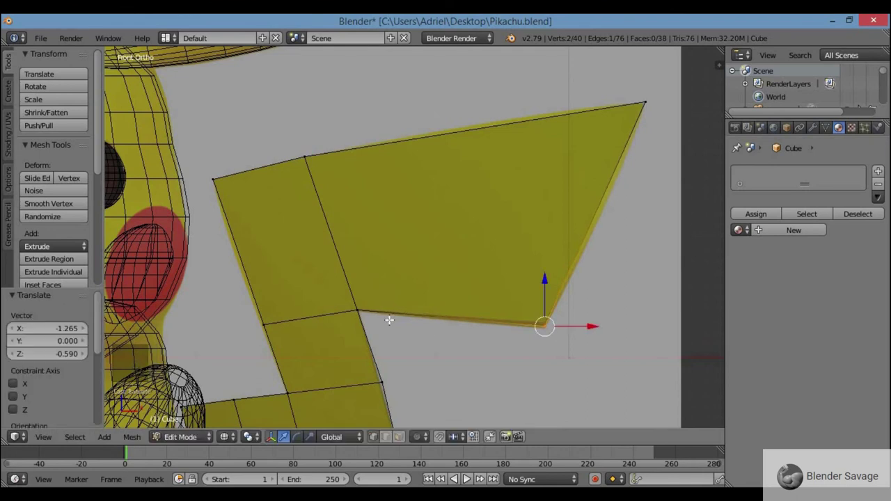
# Switch the viewport to shaded display of the tail
pyautogui.scroll(-3)
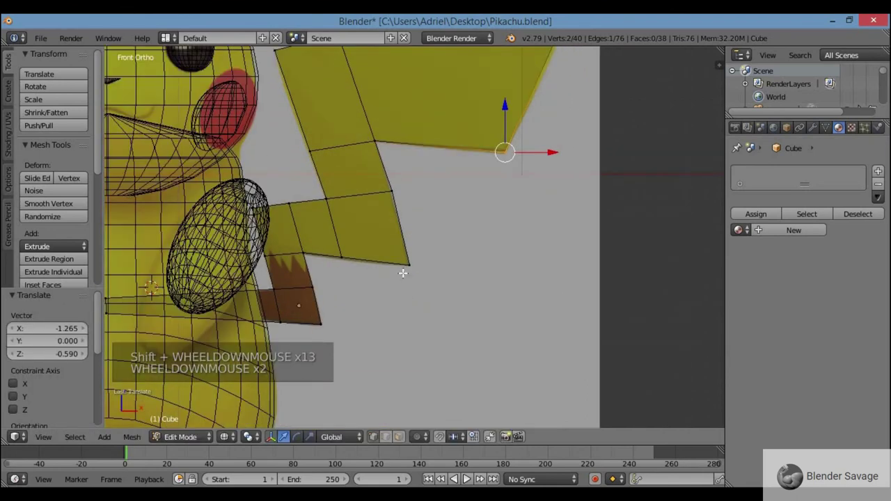
pyautogui.scroll(-3)
pyautogui.press('z')
pyautogui.scroll(3)
pyautogui.scroll(-3)
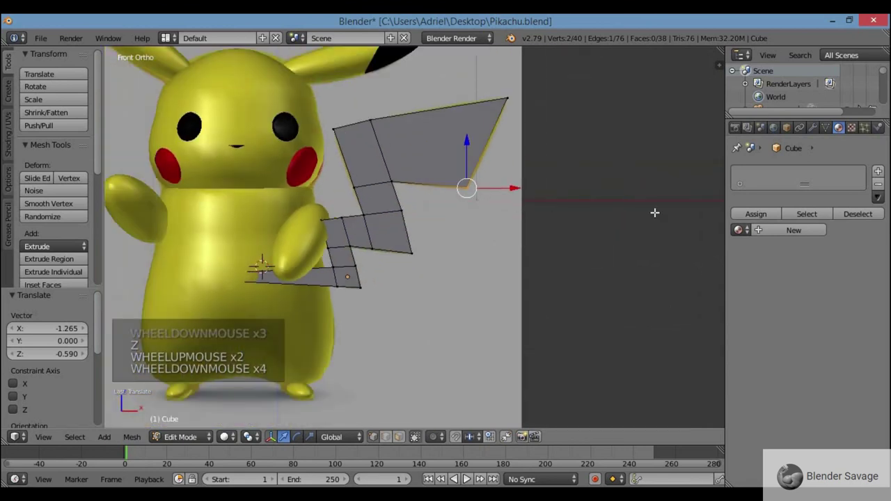
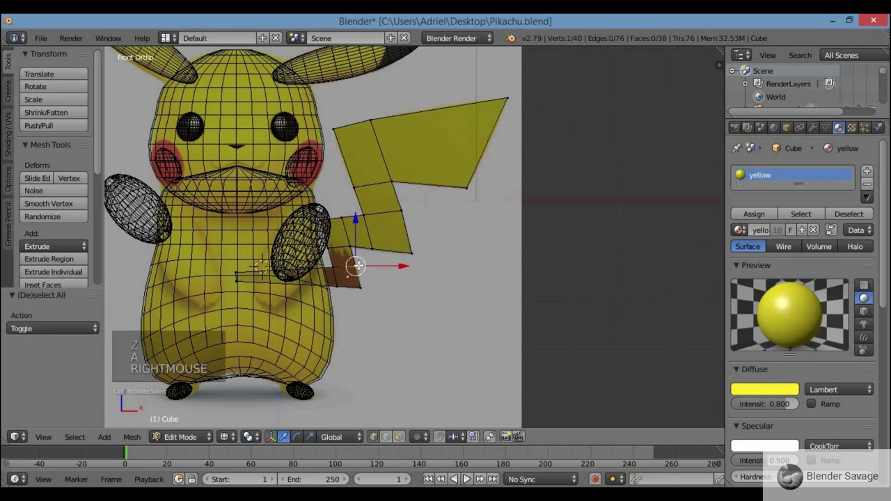
# Zoom onto the tail base and clear the vertex selection before cutting
pyautogui.press('KP_Decimal')
pyautogui.scroll(3)
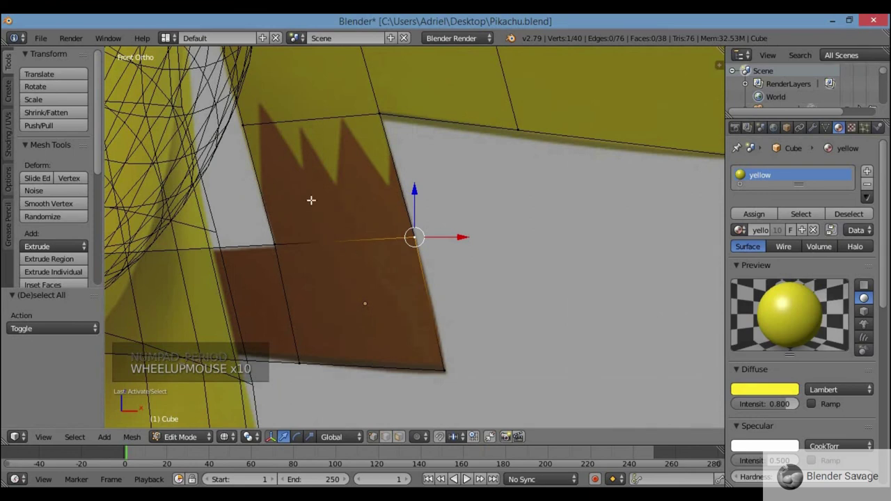
pyautogui.press('a')
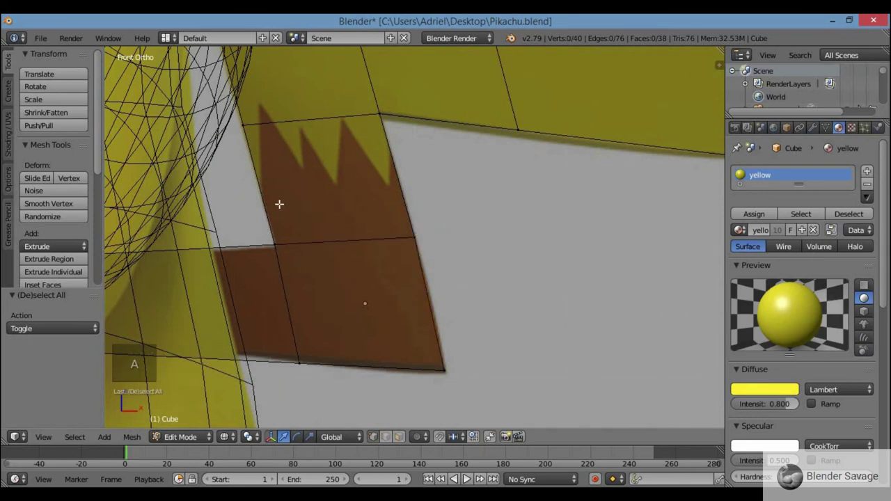
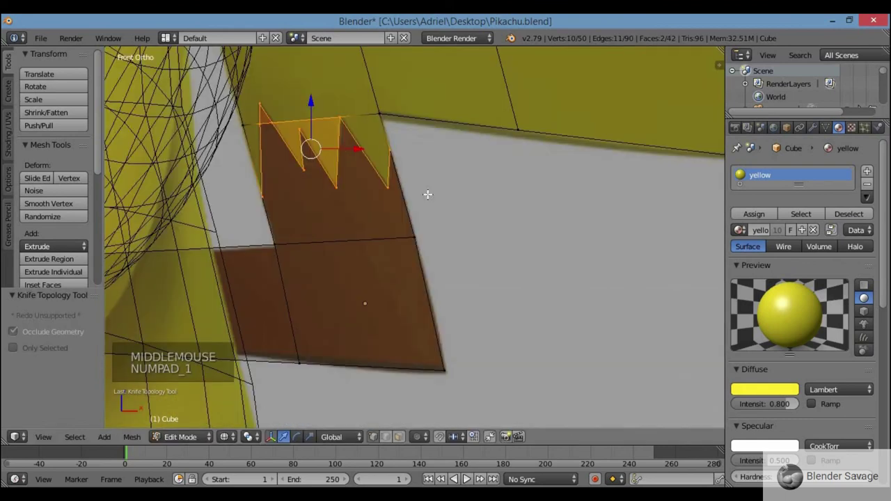
# Join the matching end vertices of the zigzag cut with an edge across the tail base
pyautogui.press('KP_9')
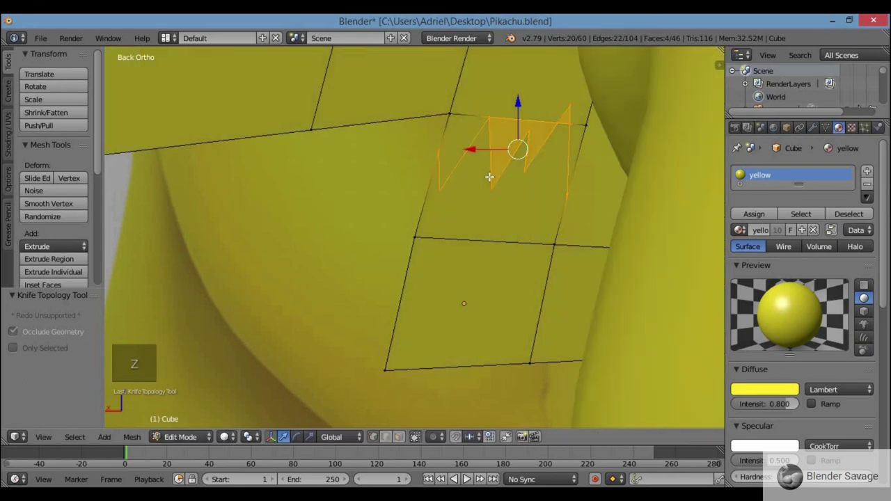
pyautogui.middleClick(513, 183)
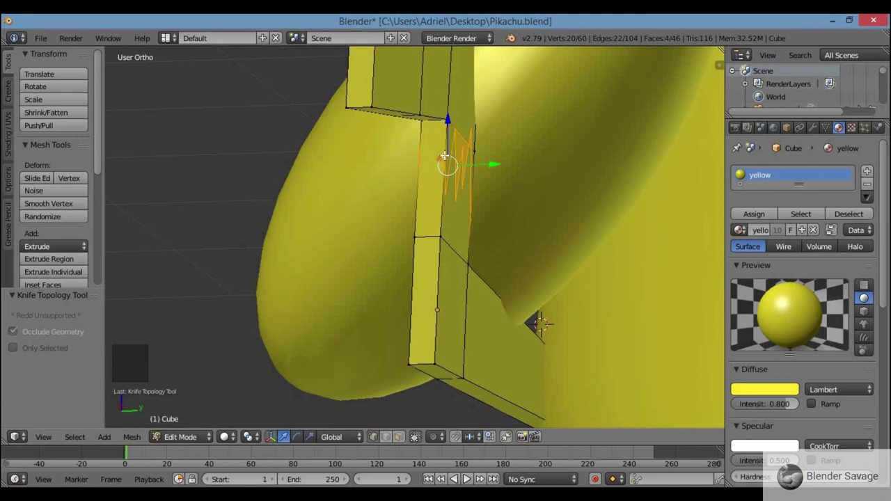
pyautogui.rightClick(447, 152)
pyautogui.rightClick(427, 150)
pyautogui.middleClick(460, 199)
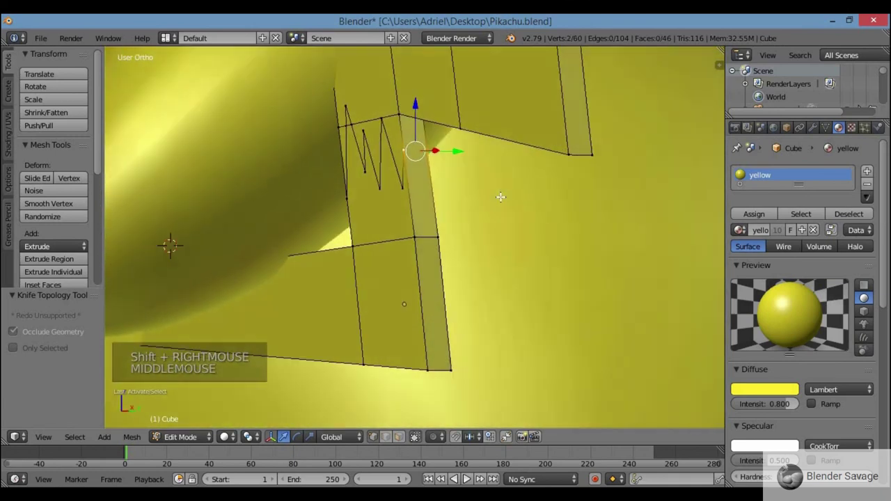
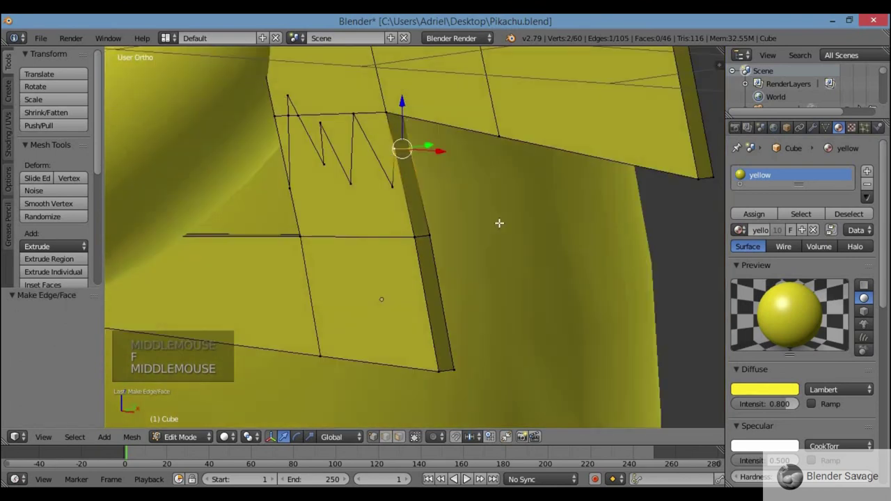
pyautogui.middleClick(339, 229)
pyautogui.middleClick(357, 208)
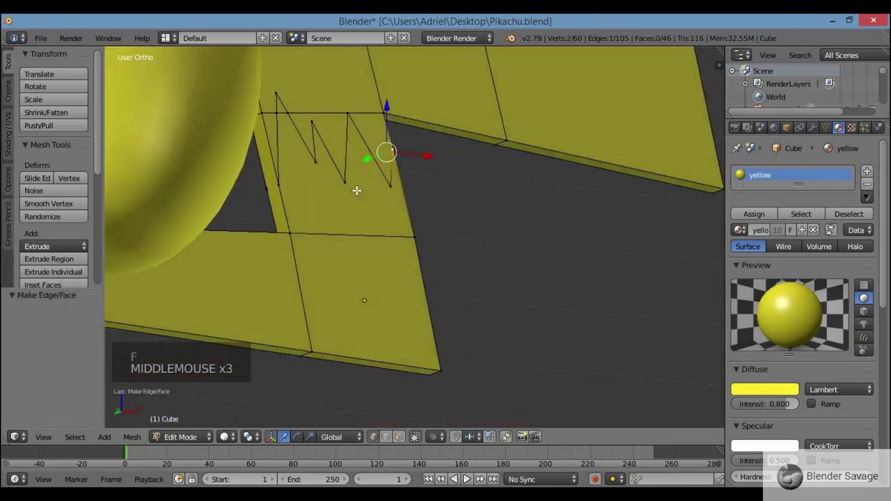
pyautogui.rightClick(289, 189)
pyautogui.rightClick(266, 190)
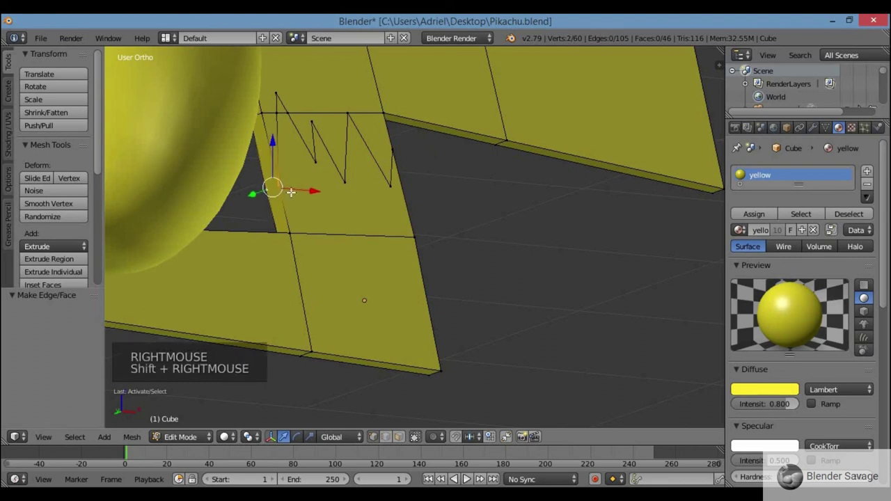
pyautogui.press('f')
# From the see-through front view, select the faces below the zigzag line
pyautogui.scroll(-3)
pyautogui.press('KP_1')
pyautogui.scroll(-3)
pyautogui.scroll(-3)
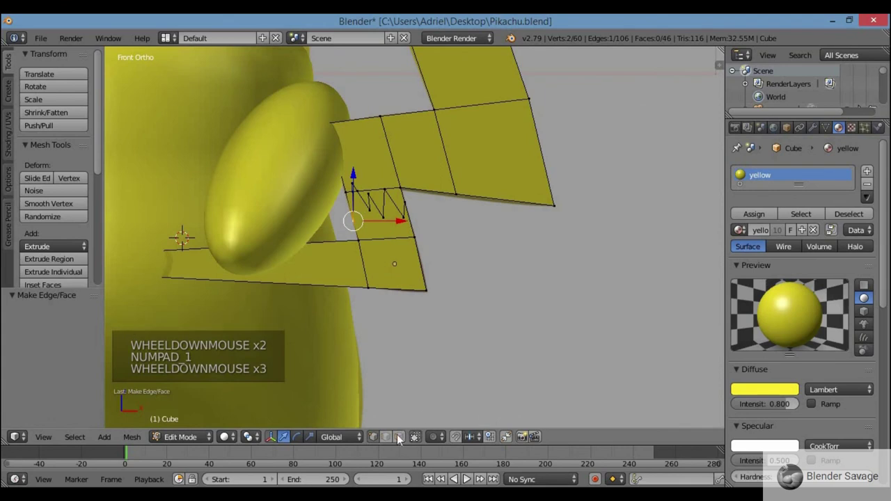
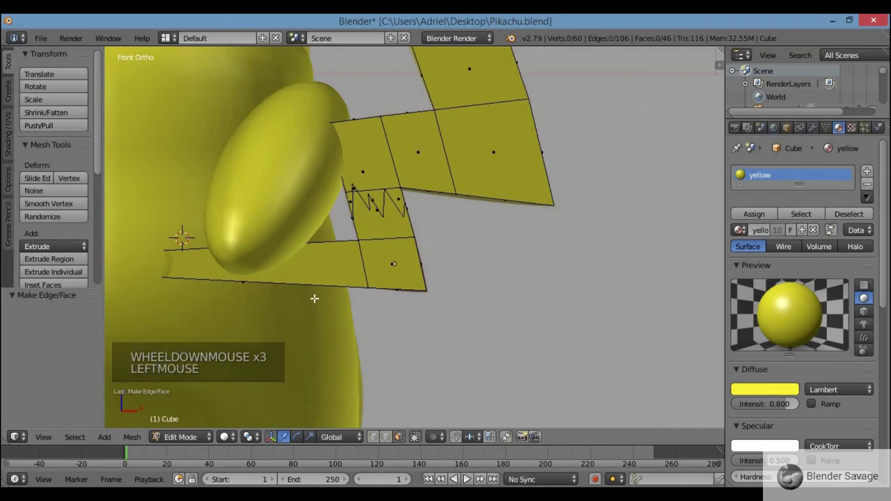
pyautogui.scroll(-3)
pyautogui.press('z')
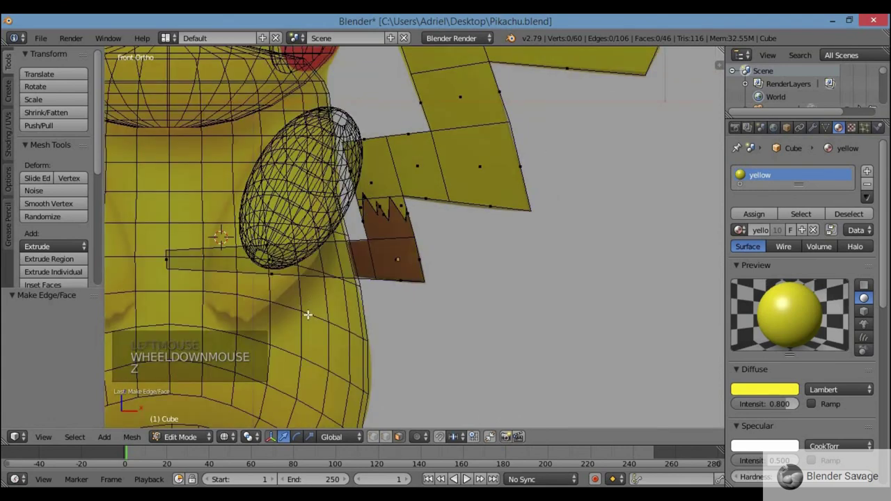
pyautogui.press('c')
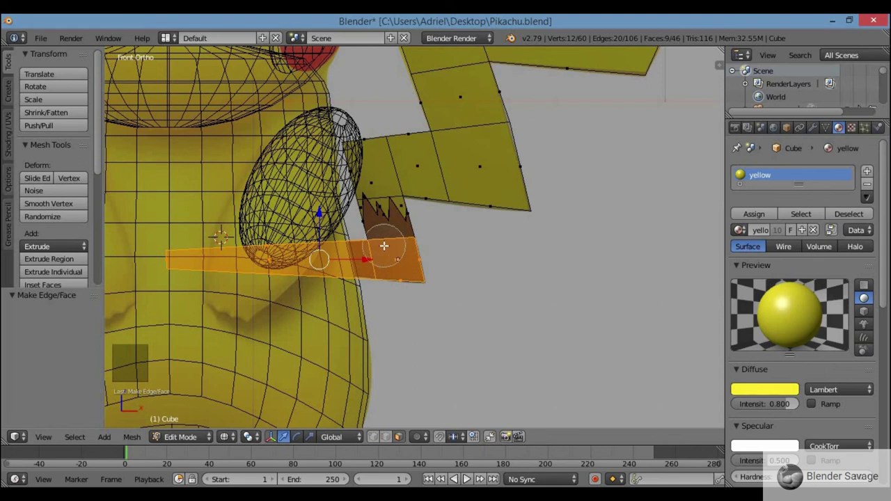
# Add the zigzag base vertices, including hidden ones, to the selection
pyautogui.rightClick(385, 244)
pyautogui.scroll(3)
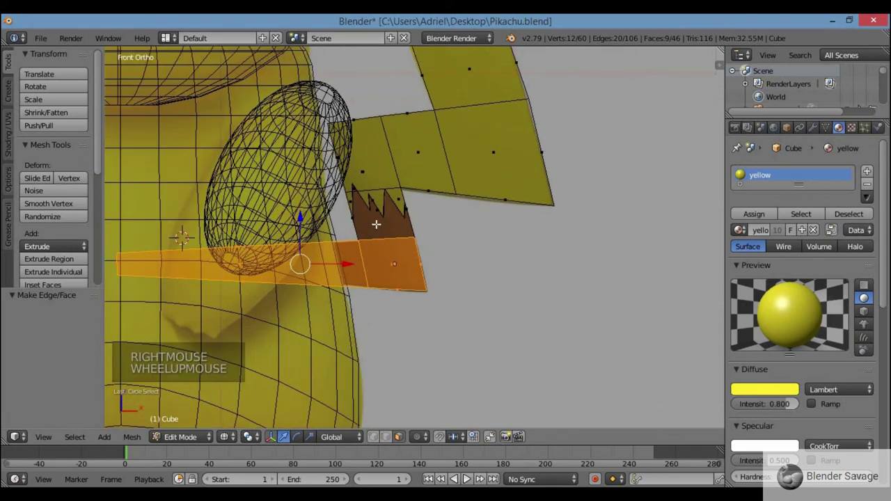
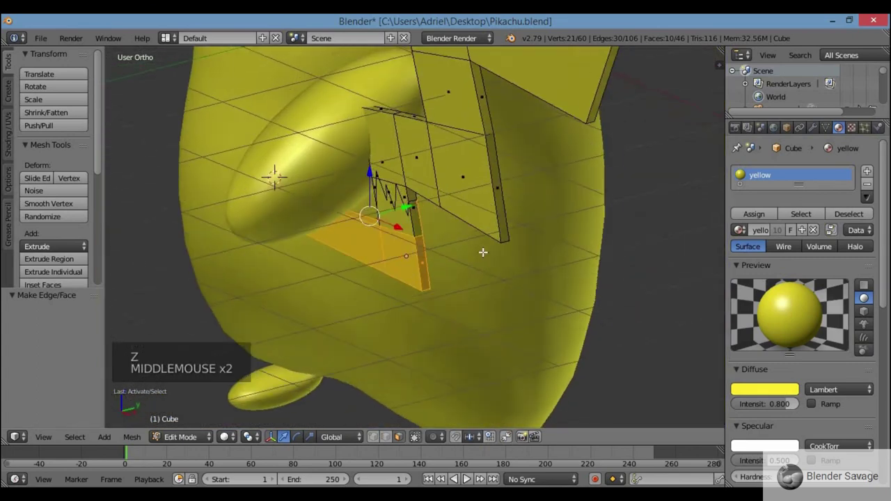
pyautogui.rightClick(407, 225)
pyautogui.rightClick(415, 217)
pyautogui.middleClick(428, 225)
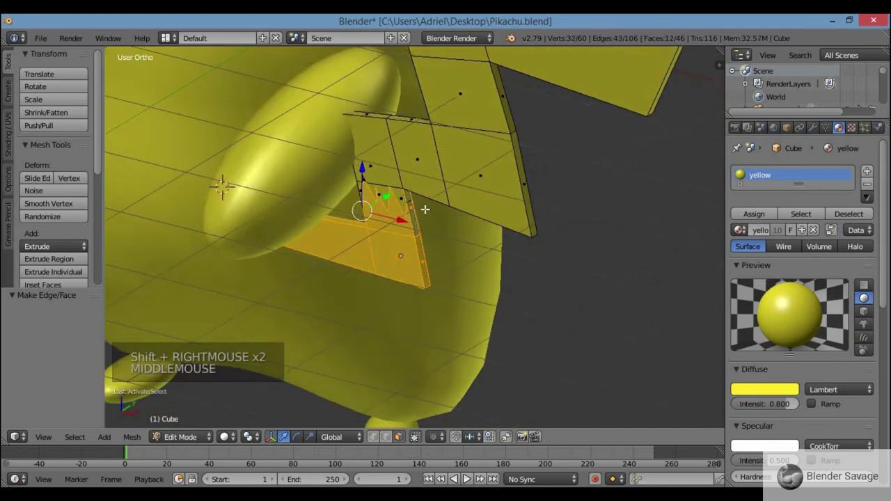
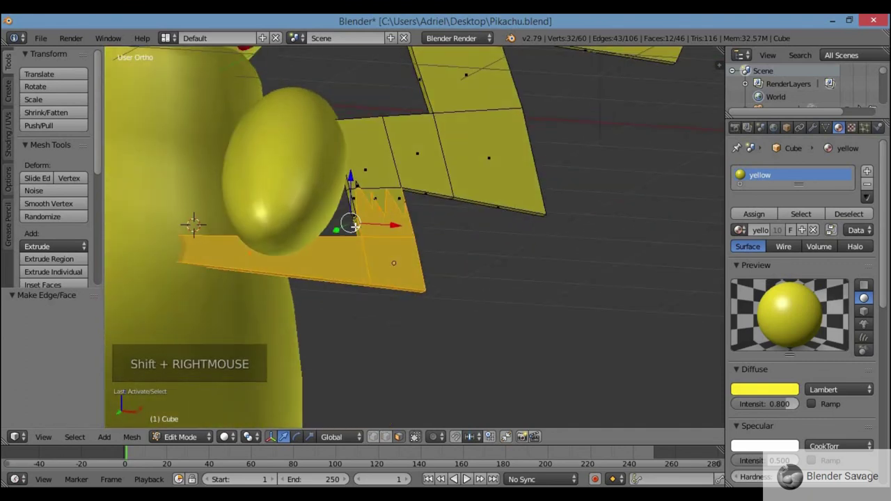
pyautogui.scroll(3)
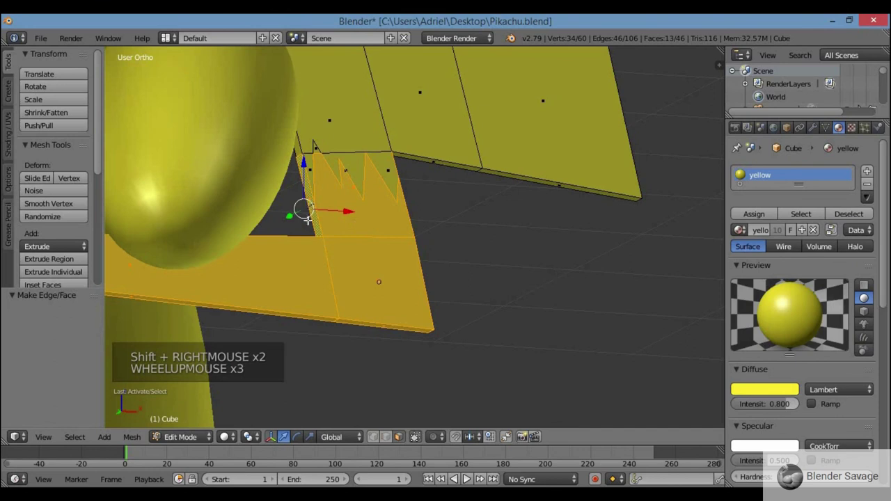
pyautogui.scroll(-3)
pyautogui.middleClick(320, 212)
pyautogui.rightClick(348, 173)
# Pick up the last base vertex and return to the straight front view
pyautogui.middleClick(387, 232)
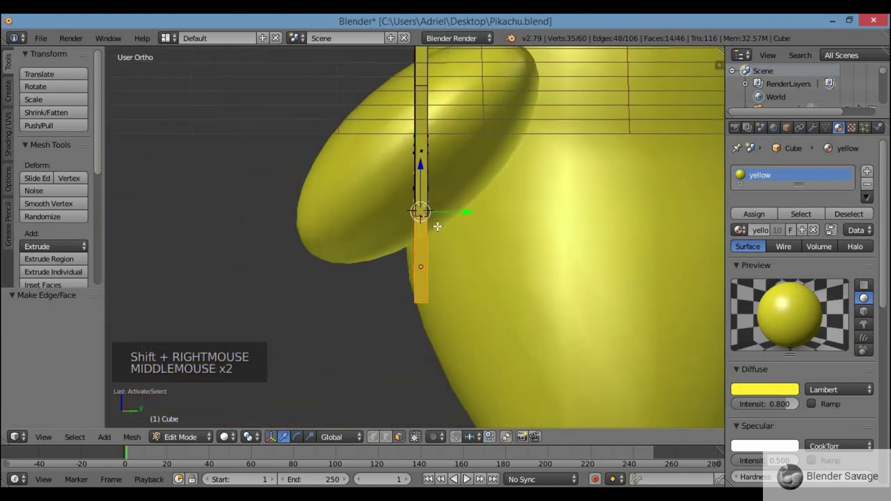
pyautogui.scroll(3)
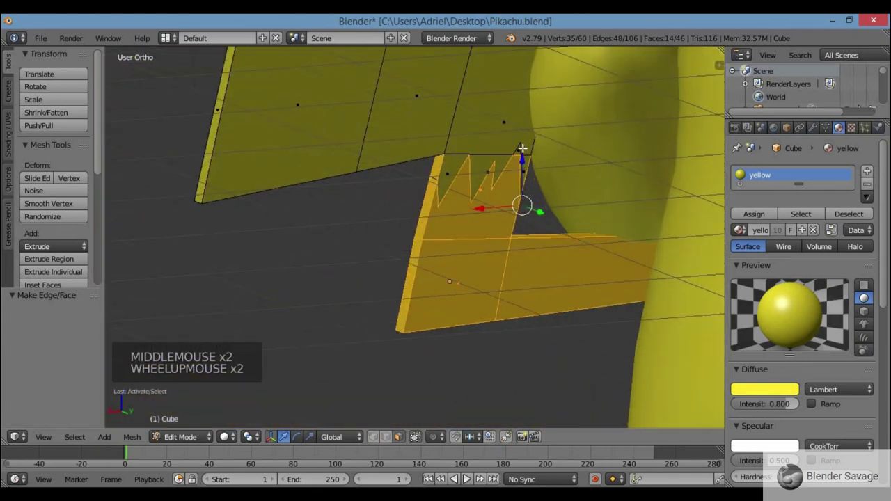
pyautogui.rightClick(519, 145)
pyautogui.scroll(-3)
pyautogui.middleClick(448, 257)
pyautogui.scroll(-3)
pyautogui.press('KP_1')
pyautogui.scroll(-3)
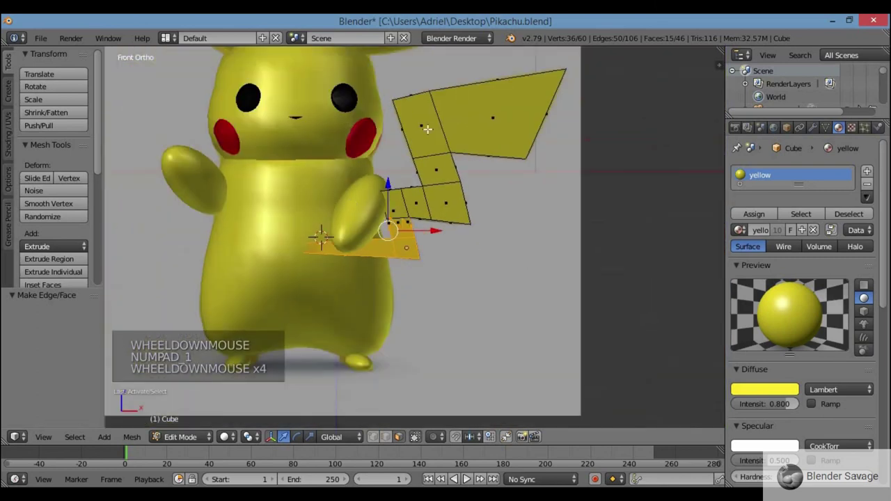
pyautogui.scroll(-3)
pyautogui.scroll(3)
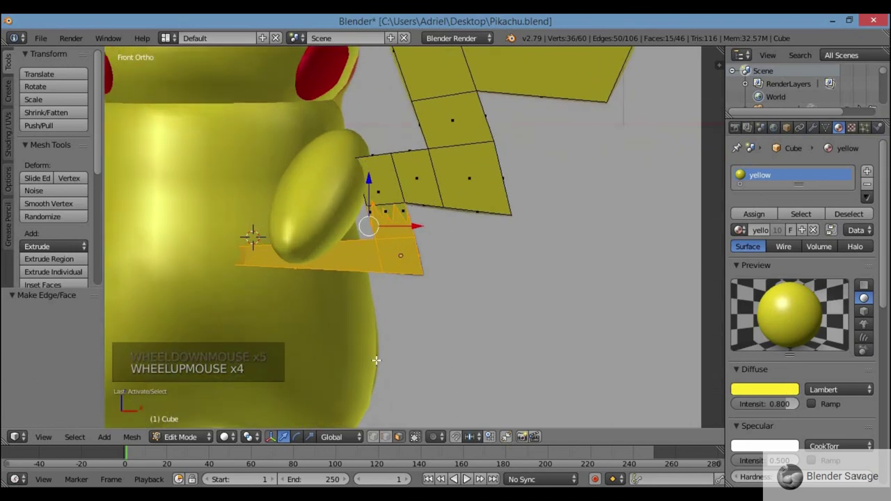
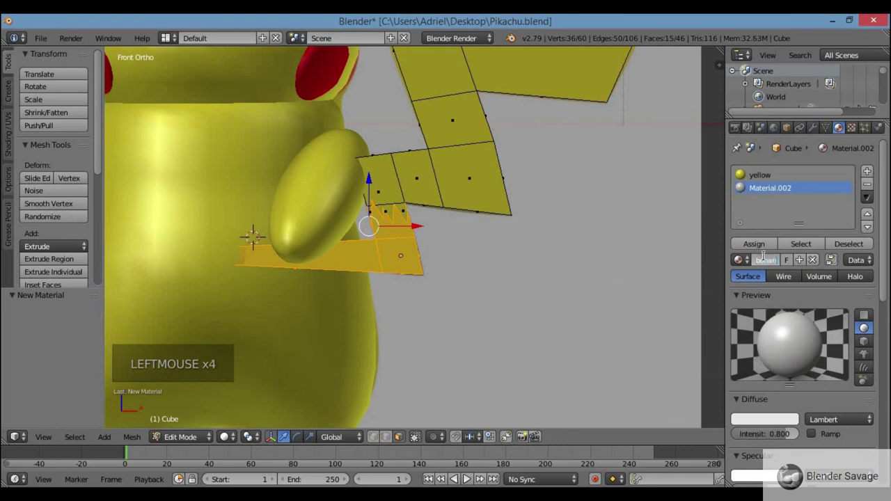
# Name the new material brown, give it a brown colour and assign it to the base faces
pyautogui.press('BackSpace')
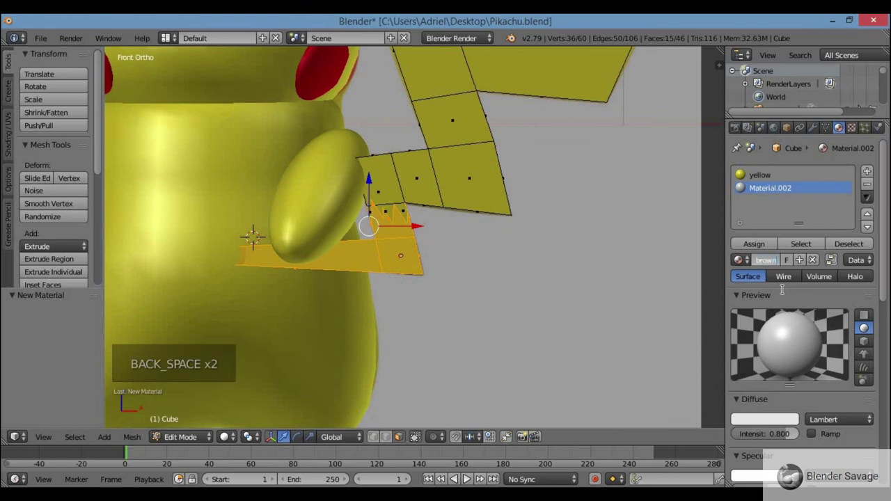
pyautogui.click(770, 418)
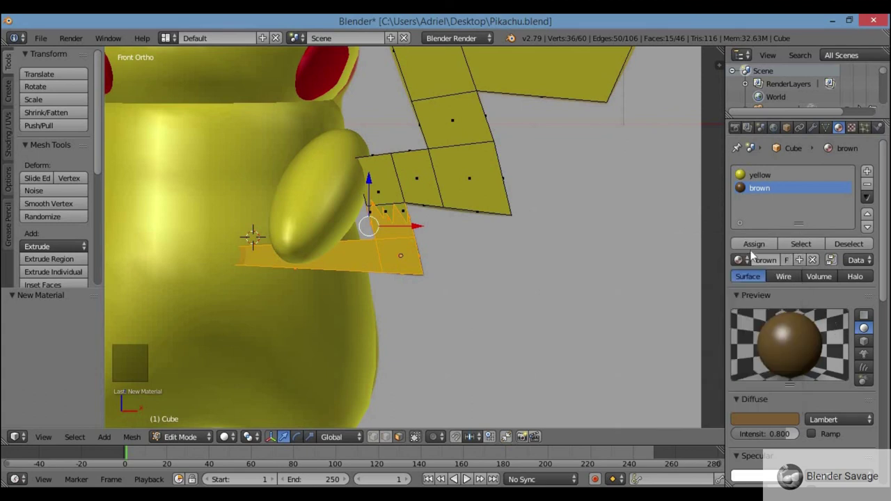
pyautogui.click(758, 252)
pyautogui.scroll(-3)
# Leave edit mode and slide the tail into place along the front-to-back axis
pyautogui.press('Tab')
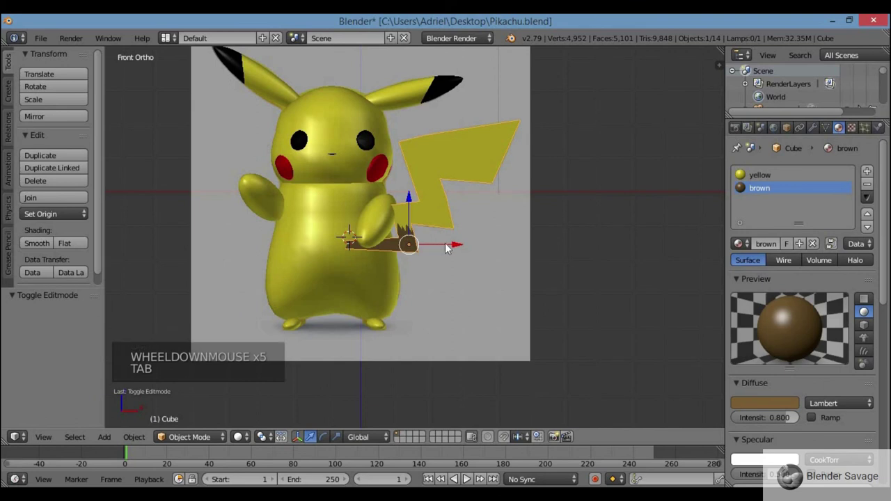
pyautogui.press('KP_3')
pyautogui.click(502, 248)
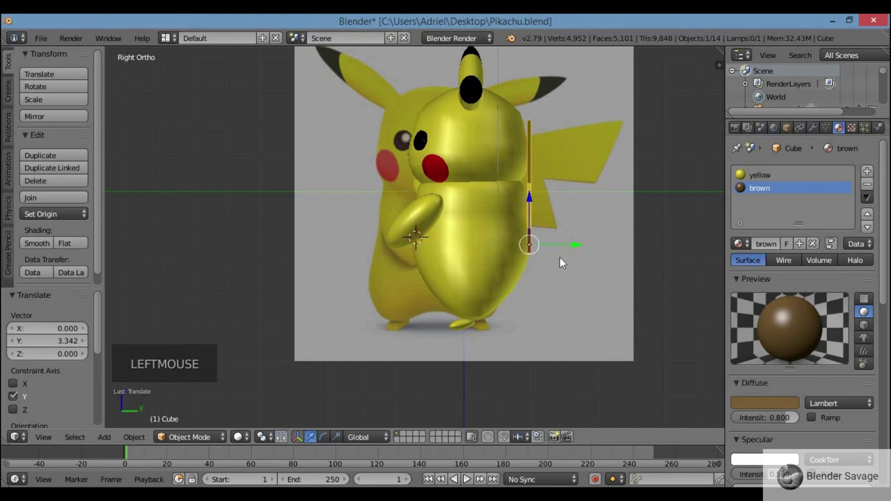
pyautogui.press('KP_7')
pyautogui.scroll(3)
pyautogui.scroll(-3)
# Check the tail placement from the front, right side and back views
pyautogui.press('KP_1')
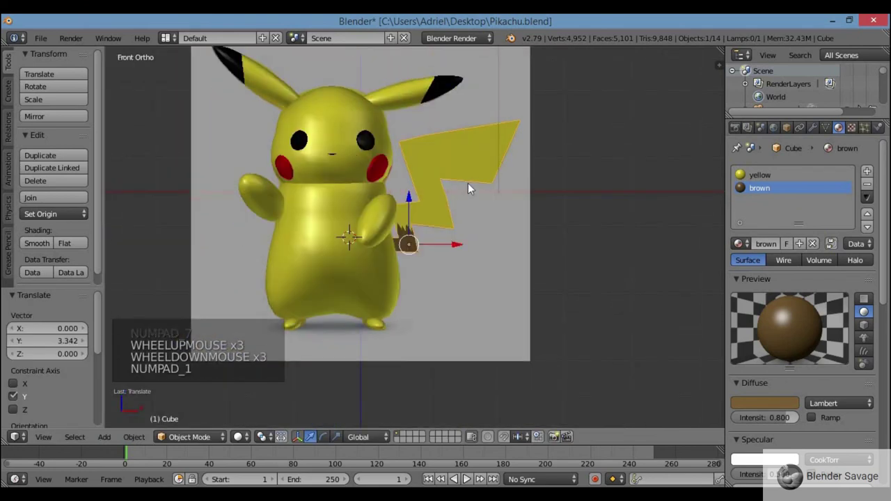
pyautogui.press('KP_3')
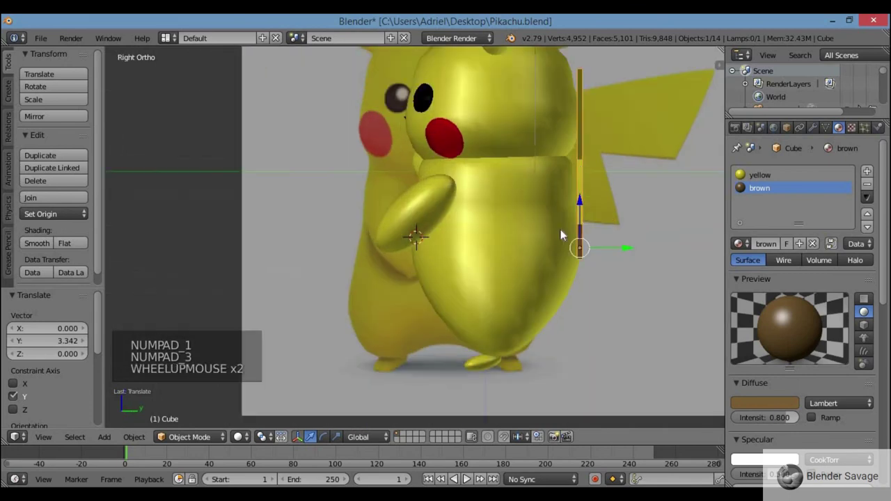
pyautogui.scroll(3)
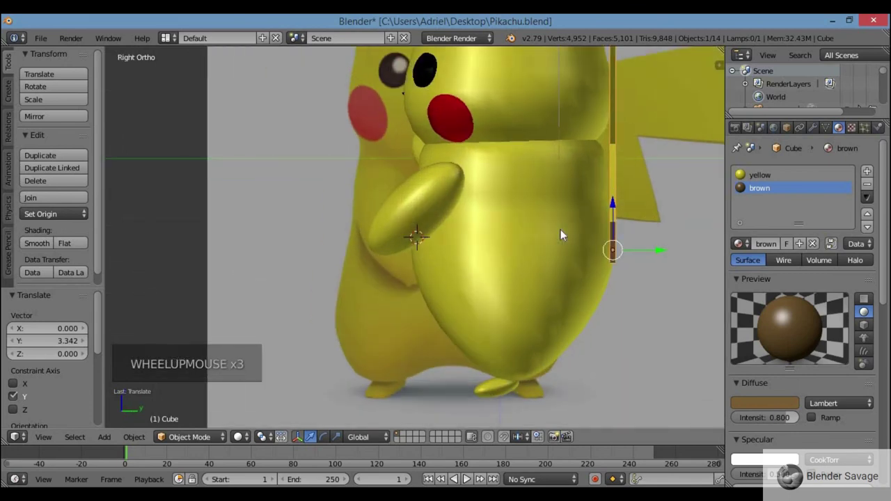
pyautogui.press('ctrl+KP_1')
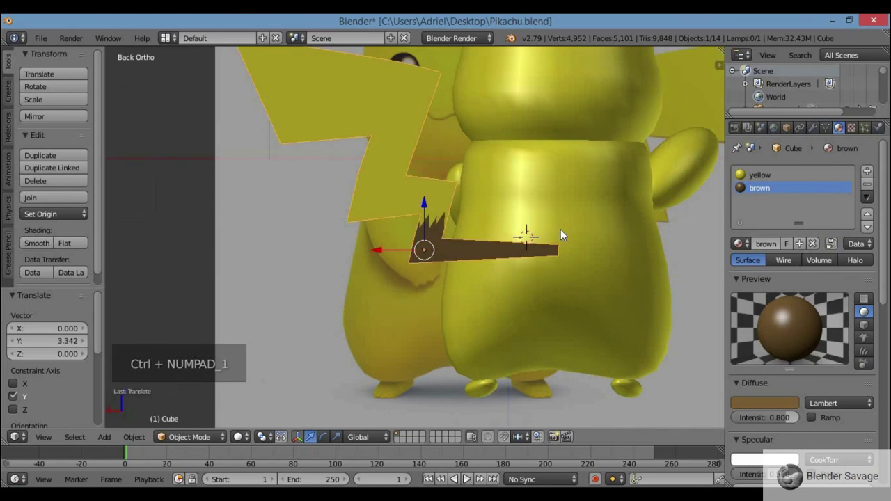
pyautogui.middleClick(569, 227)
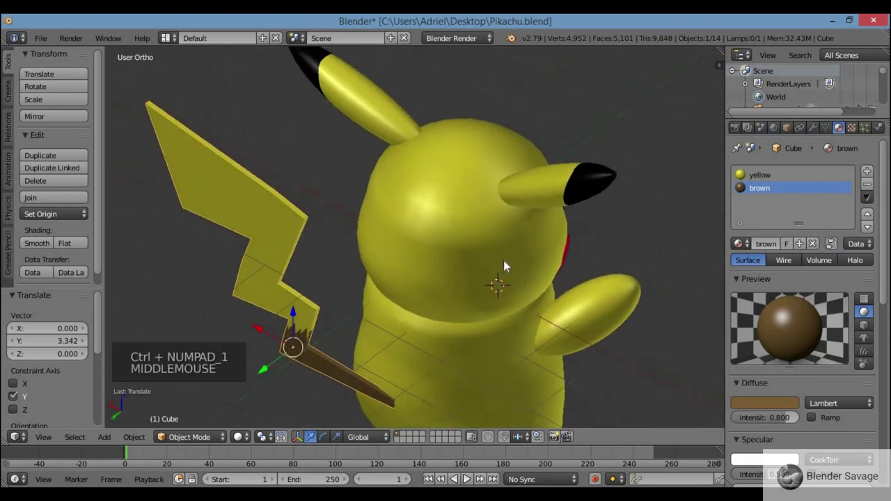
pyautogui.press('KP_1')
pyautogui.scroll(-3)
pyautogui.scroll(-3)
pyautogui.scroll(3)
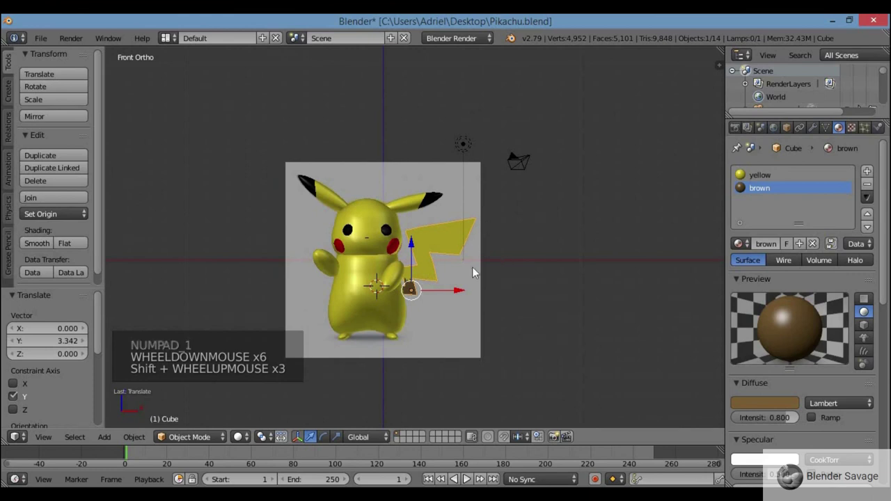
pyautogui.scroll(-3)
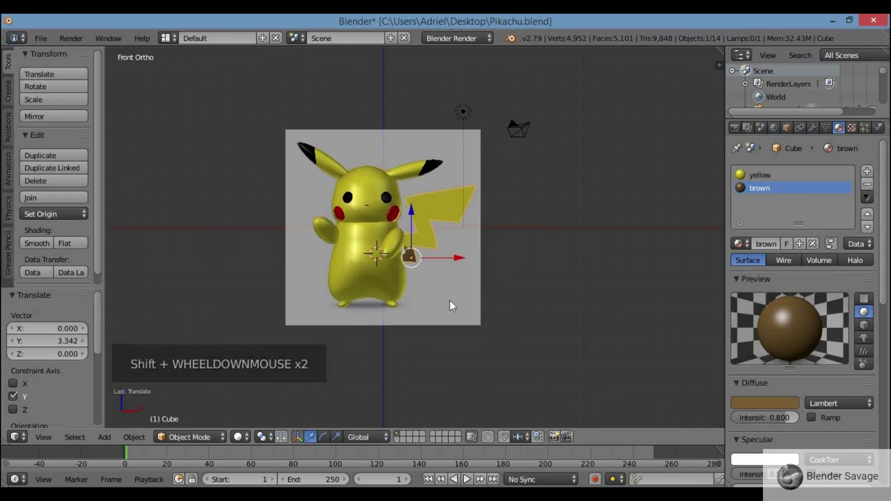
# Hide the Pikachu background reference image and view the deselected model on its own
pyautogui.press('n')
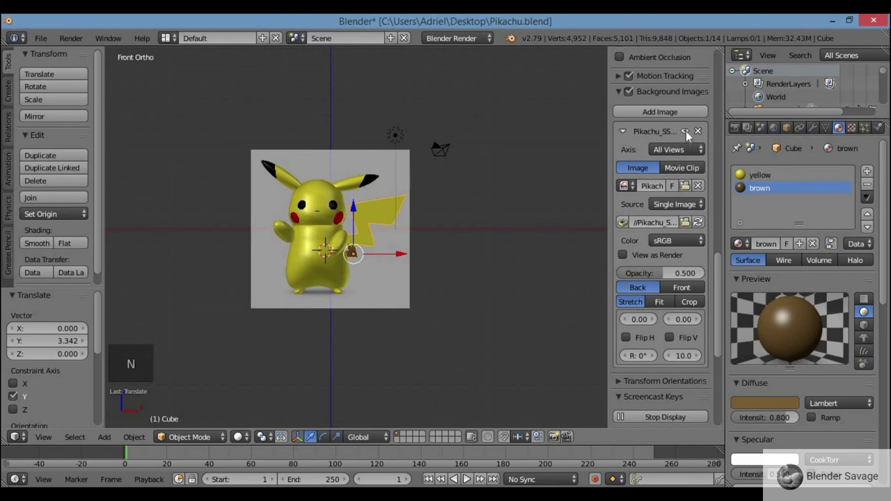
pyautogui.click(691, 137)
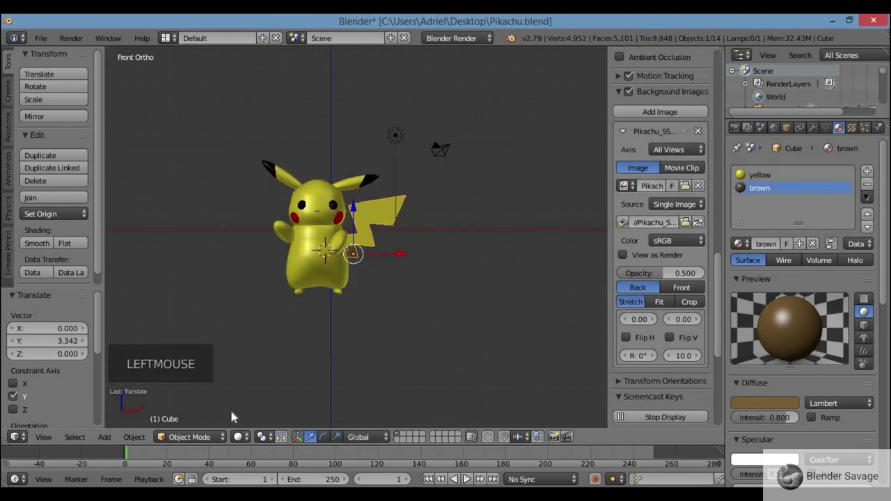
pyautogui.press('n')
pyautogui.scroll(3)
pyautogui.press('a')
pyautogui.middleClick(425, 280)
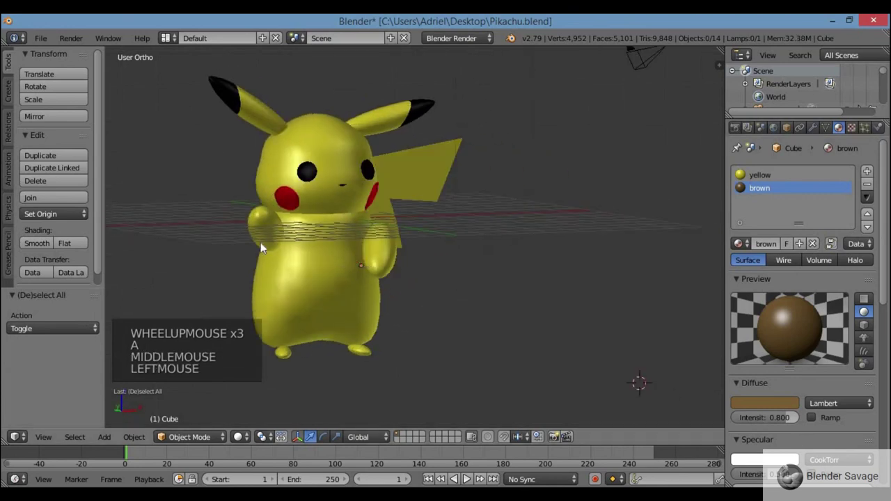
pyautogui.middleClick(254, 281)
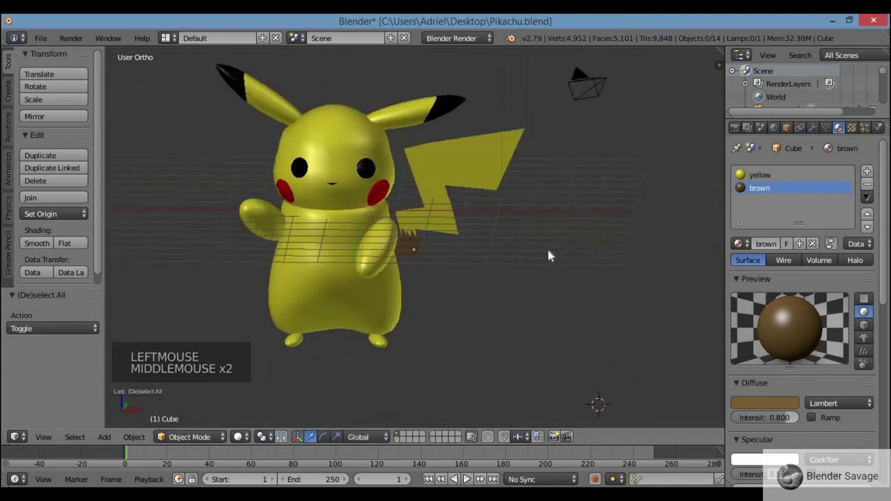
# Select every Pikachu body part, leaving the camera and lamp out of the selection
pyautogui.press('KP_1')
pyautogui.rightClick(267, 231)
pyautogui.rightClick(430, 243)
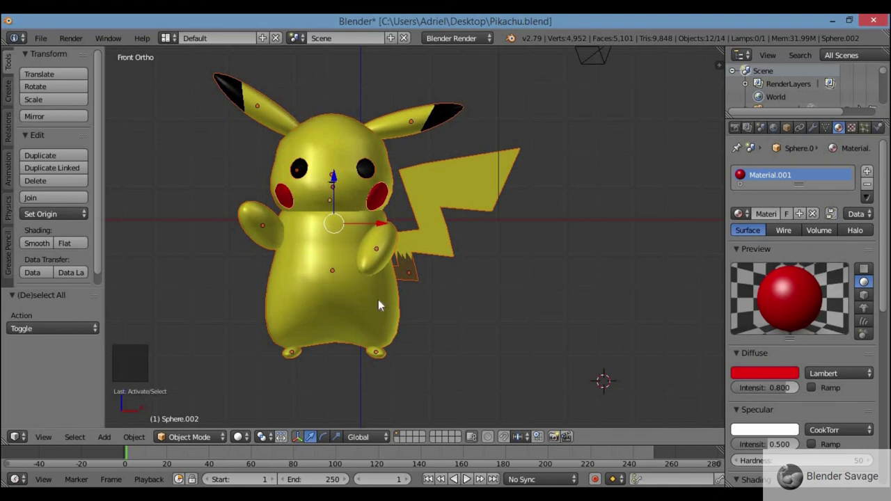
pyautogui.scroll(-3)
pyautogui.scroll(-3)
# Join the selected parts into one object and inspect the merged model and brown tail base
pyautogui.press('a')
pyautogui.scroll(3)
pyautogui.middleClick(580, 299)
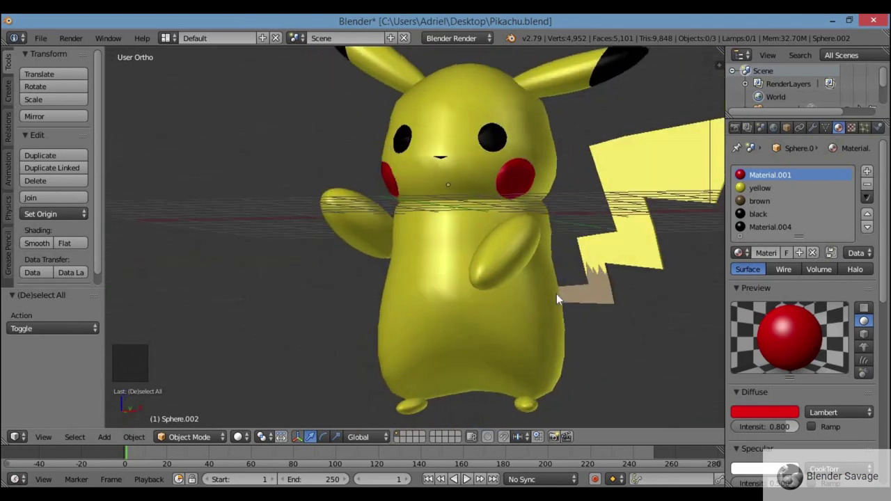
pyautogui.scroll(-3)
pyautogui.middleClick(523, 277)
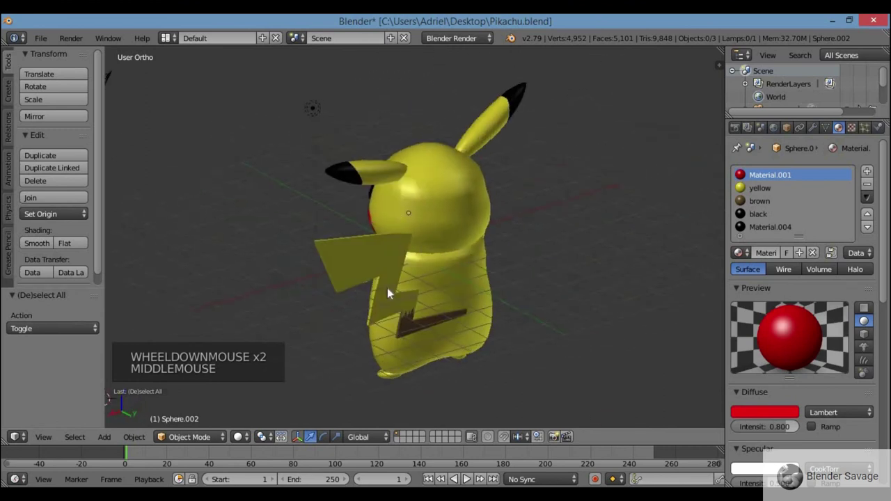